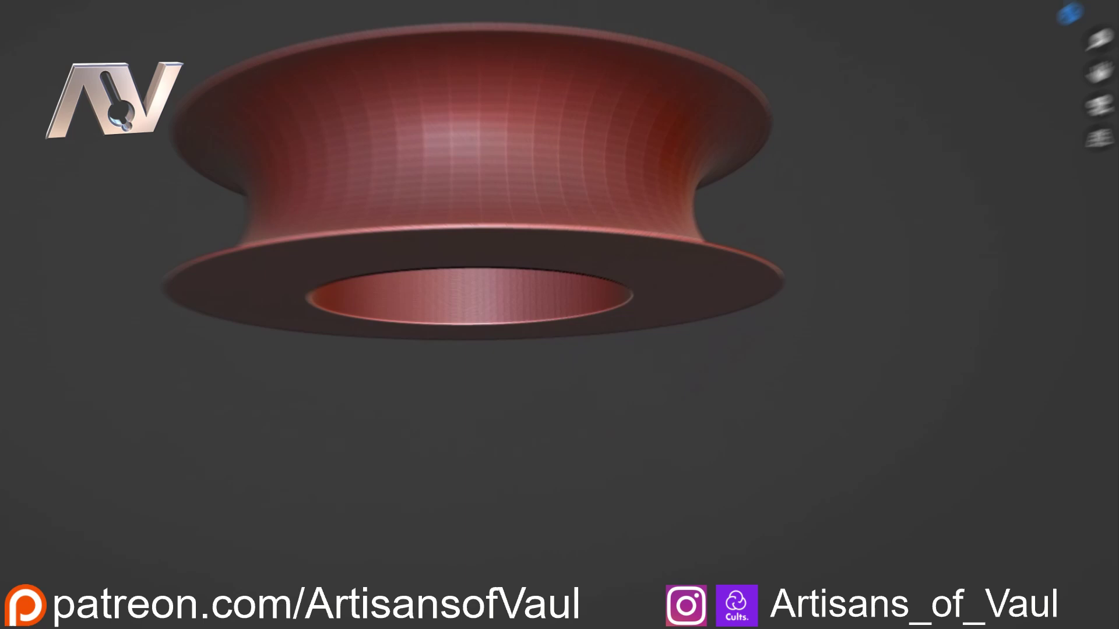
Step: Orbit around the empty scene and bring up the add-object list
middle_click(607, 290)
middle_click(574, 303)
middle_click(589, 289)
middle_click(595, 281)
scroll("up", 3)
middle_click(624, 277)
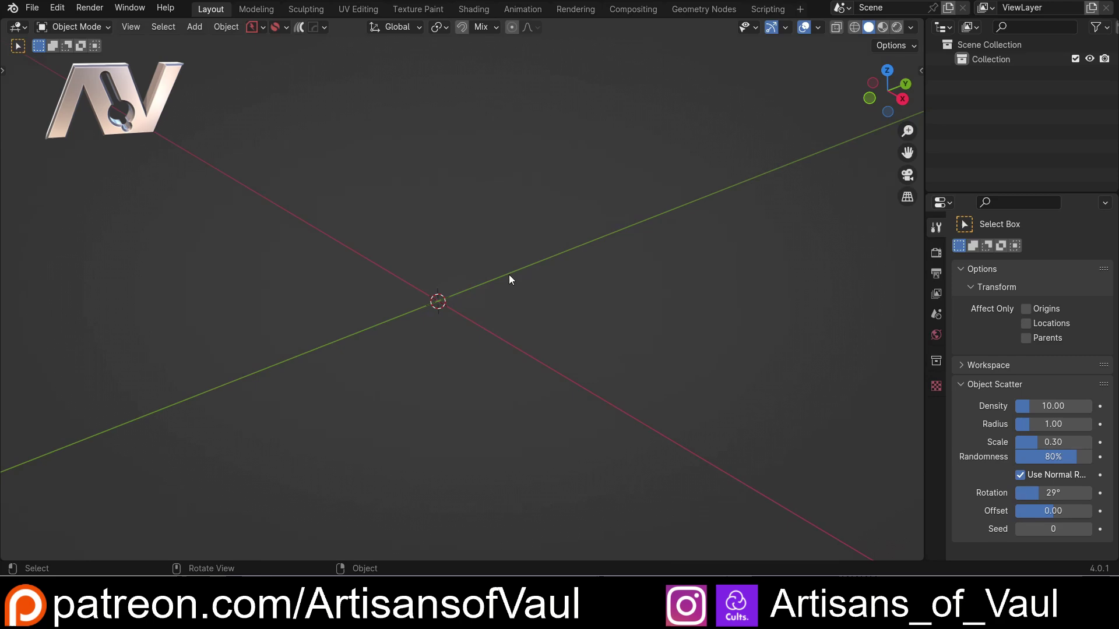
key("shift+a")
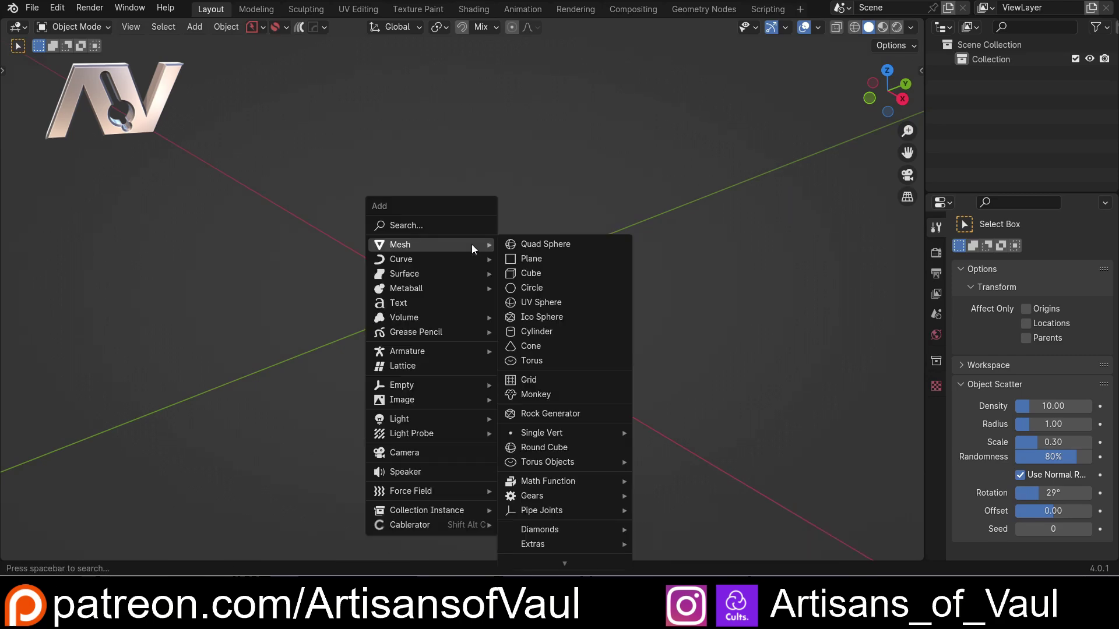
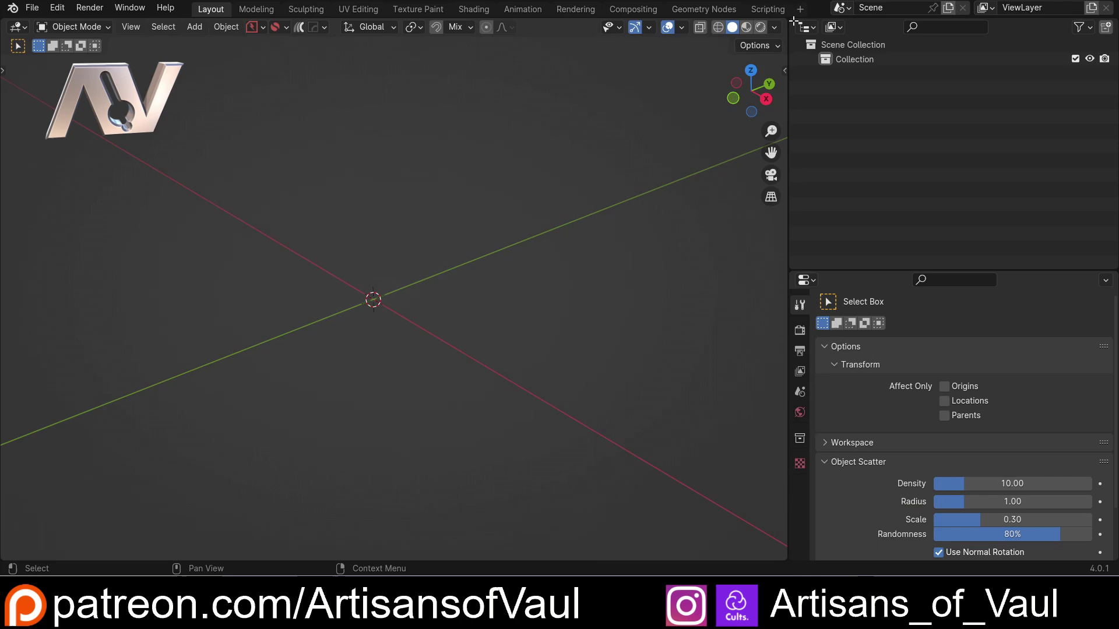
Step: Turn the top-right area into an Image Editor and start opening Part.jpg from disk
left_click(793, 15)
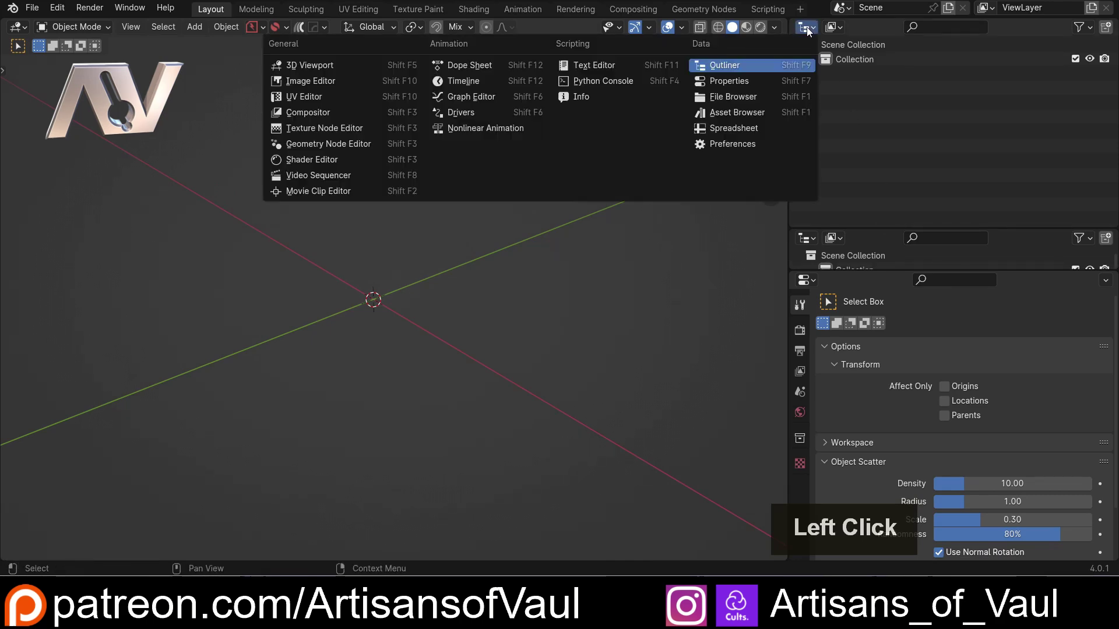
left_click(406, 90)
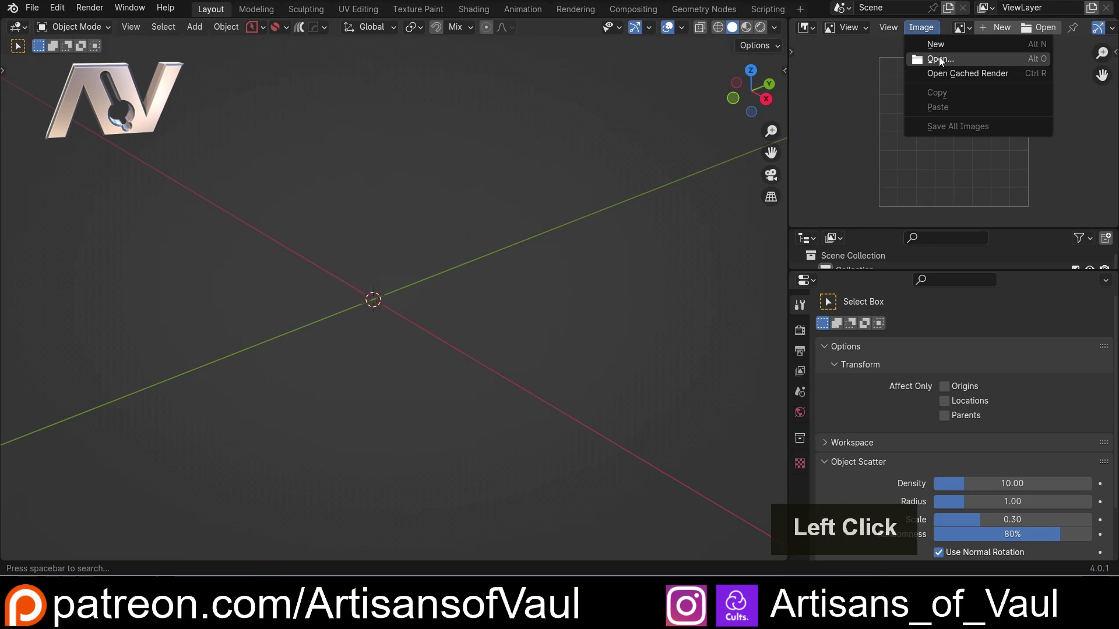
left_click(379, 158)
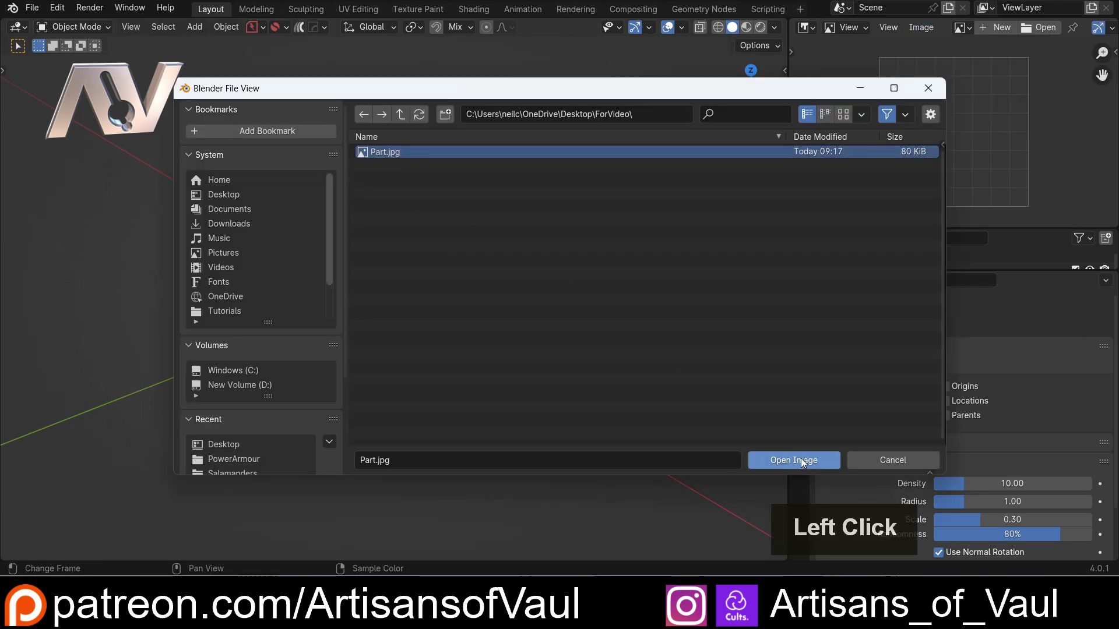
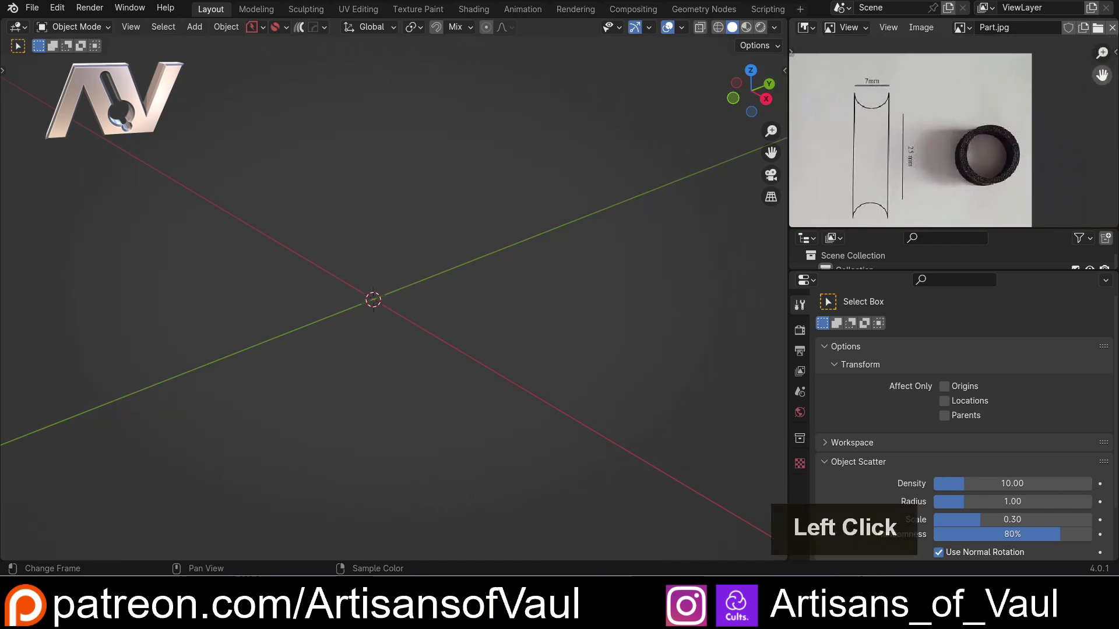
Step: Load the reference image, then add a cylinder with 128 vertices
left_click(1034, 74)
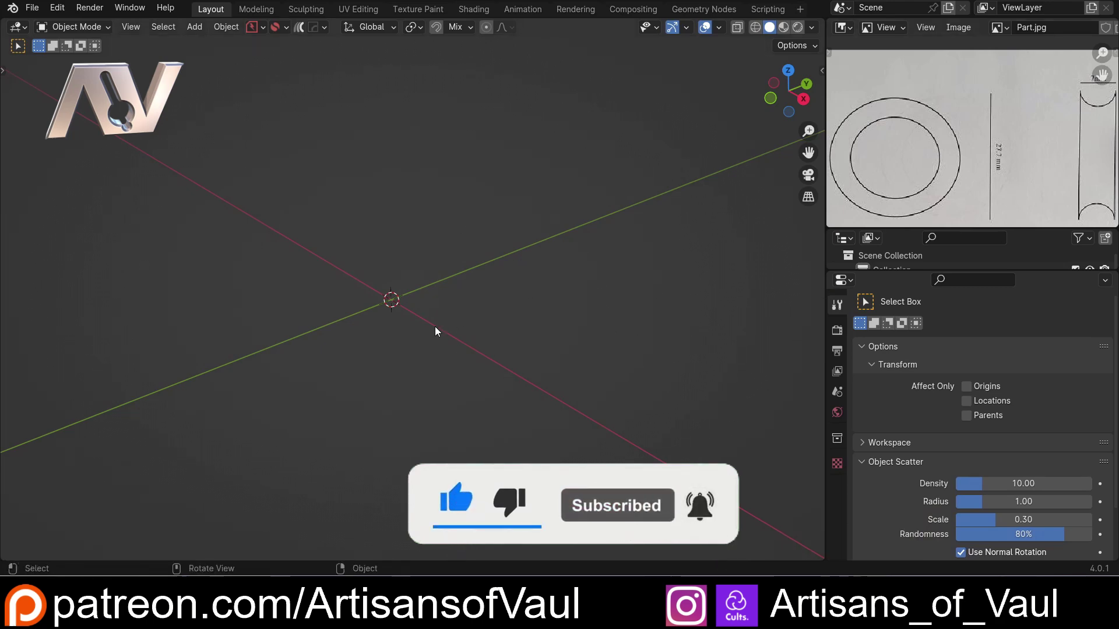
middle_click(462, 307)
key("shift+a")
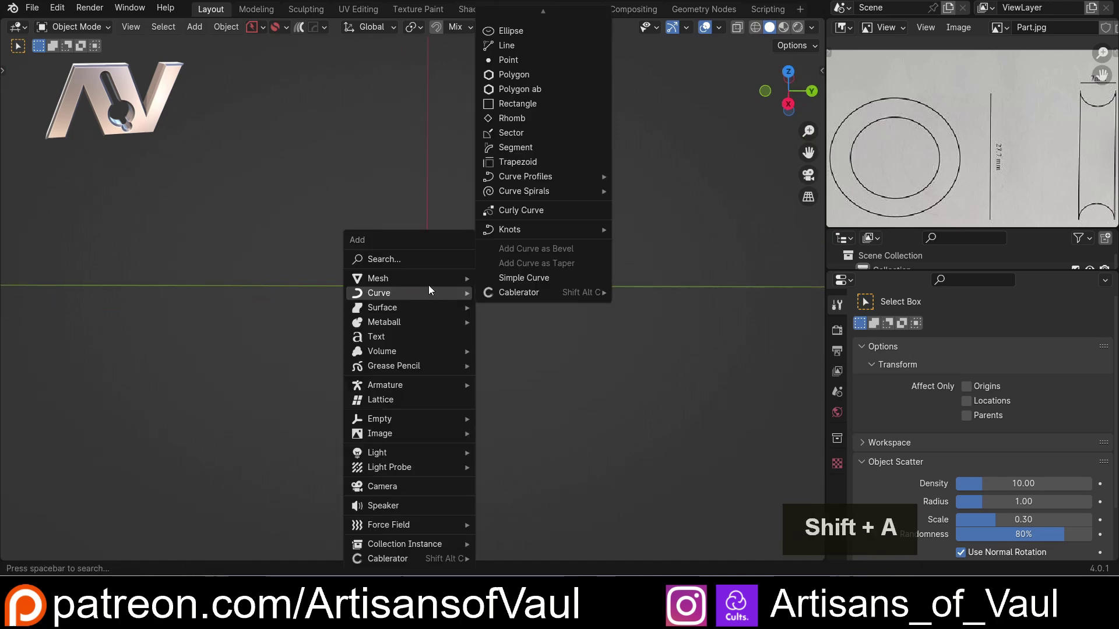
left_click(426, 279)
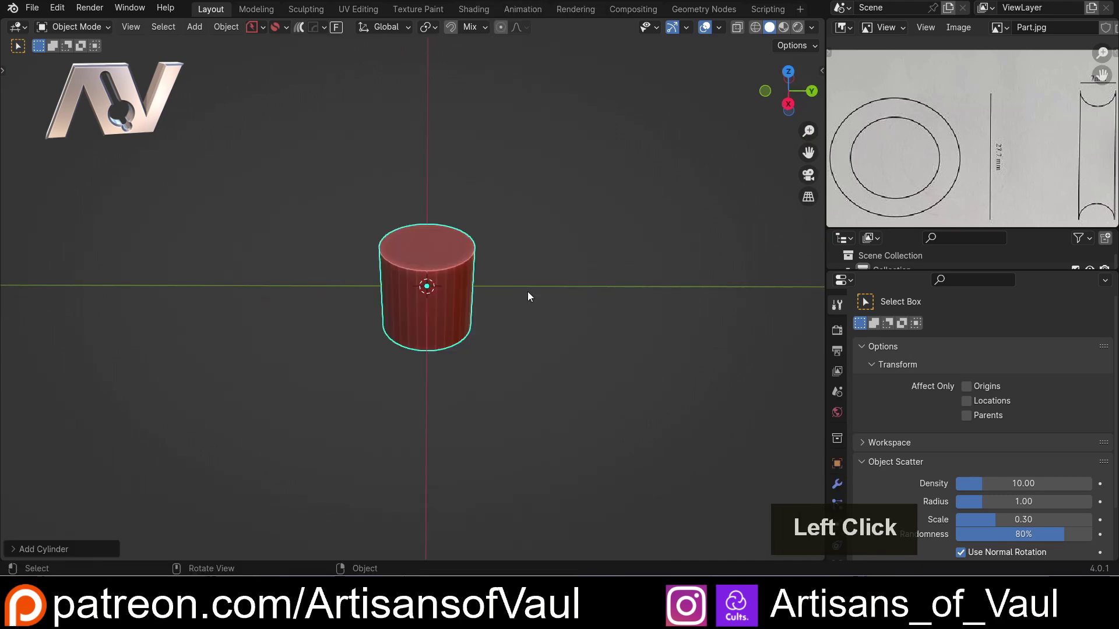
left_click(57, 555)
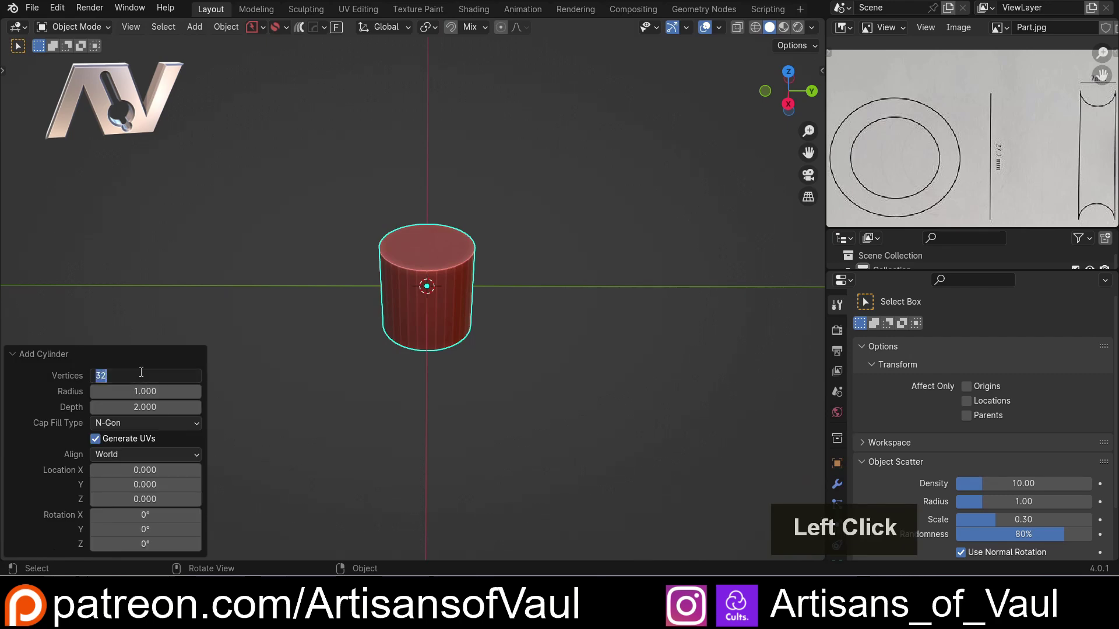
key("1")
key("2")
key("8")
key("Return")
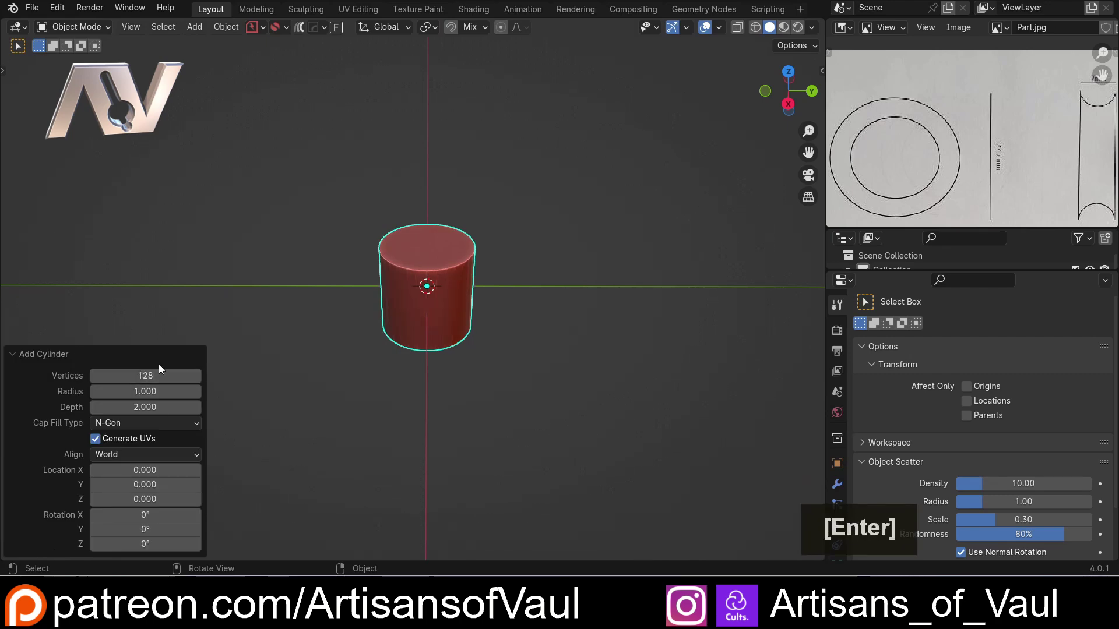
Step: Set the cylinder radius to 27.7/2 and depth to 7.2 while checking it against the drawing
scroll("up", 3)
middle_click(322, 310)
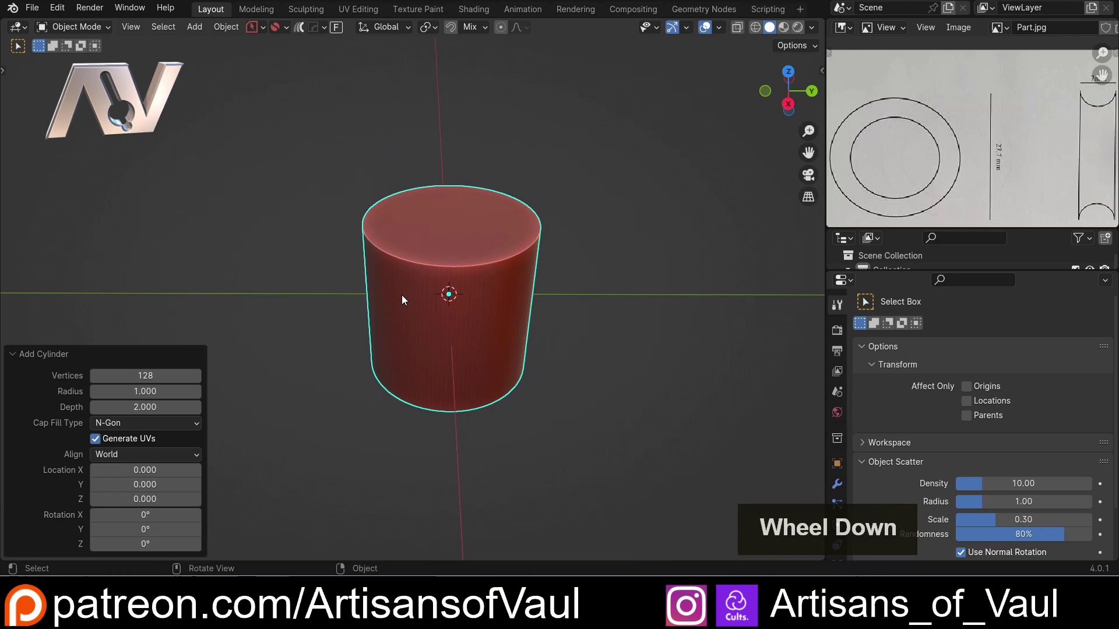
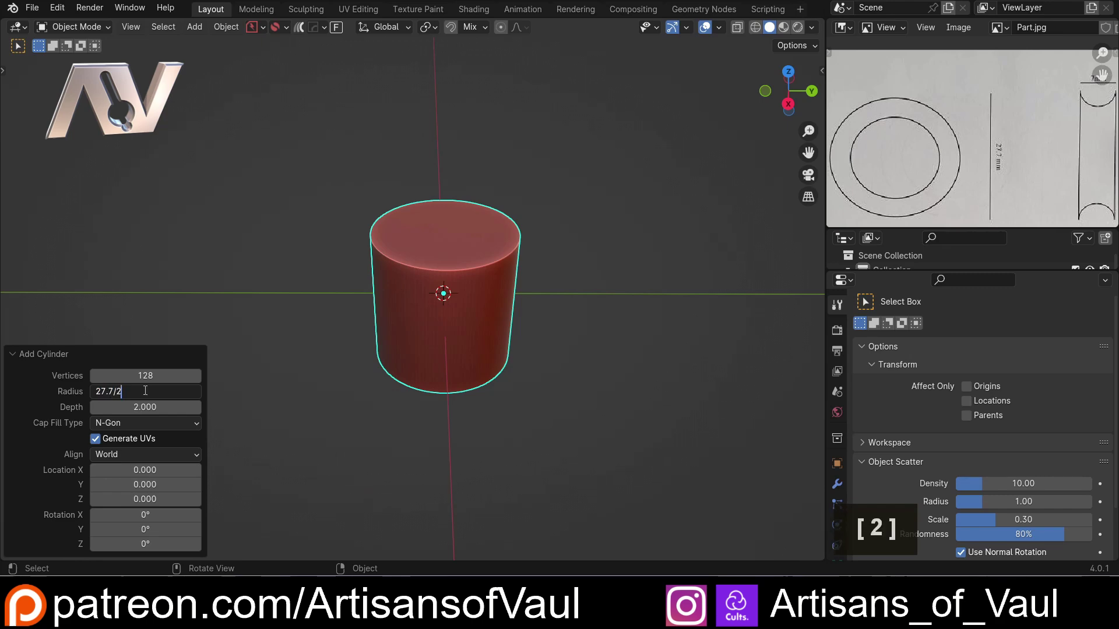
key("Return")
scroll("down", 3)
middle_click(543, 257)
left_click(1053, 117)
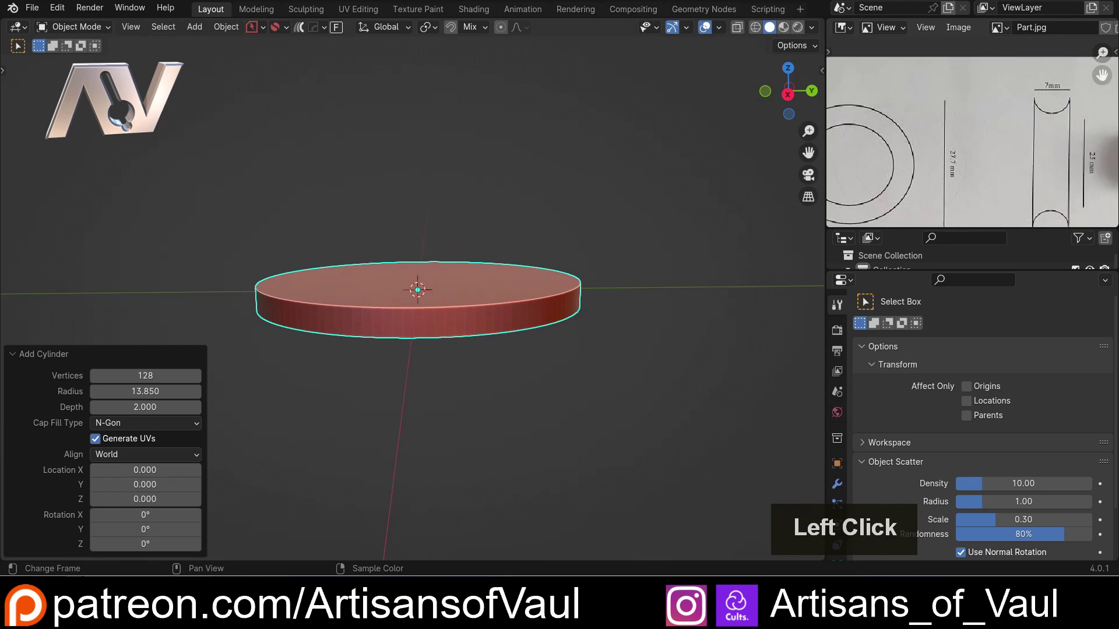
scroll("up", 3)
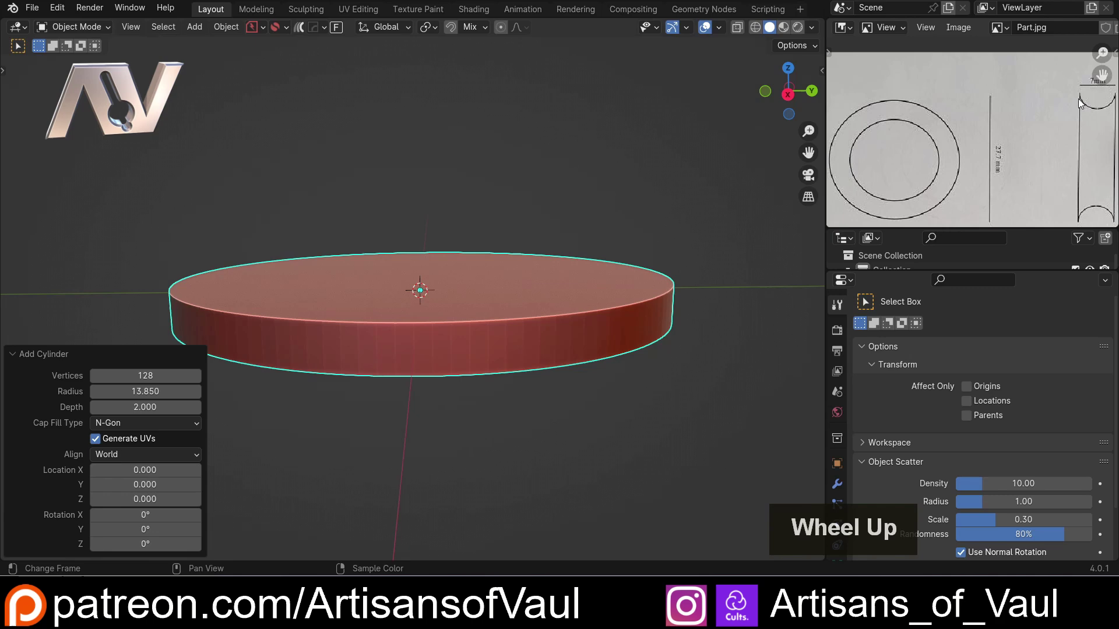
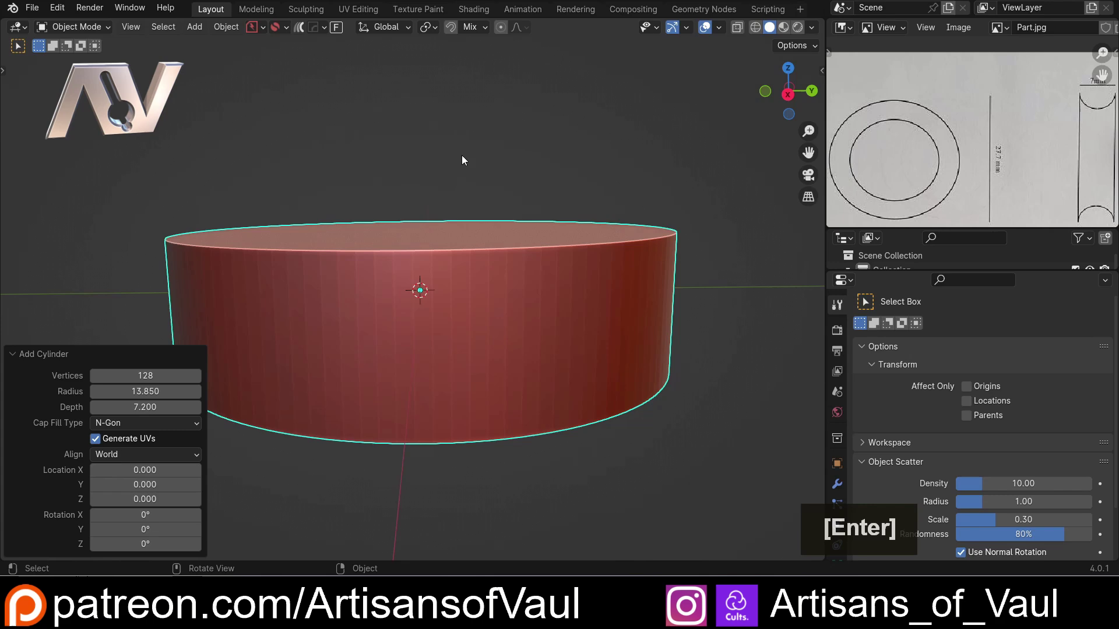
scroll("down", 3)
middle_click(563, 157)
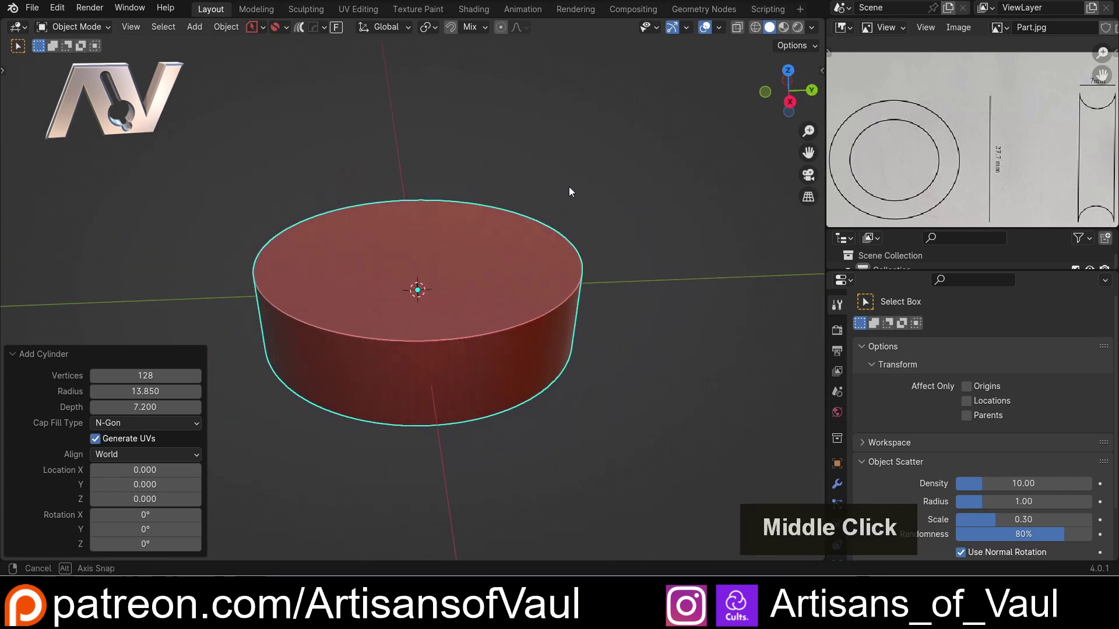
Step: Duplicate the cylinder and place the copy beside the original along the Y axis
key("shift+d")
key("y")
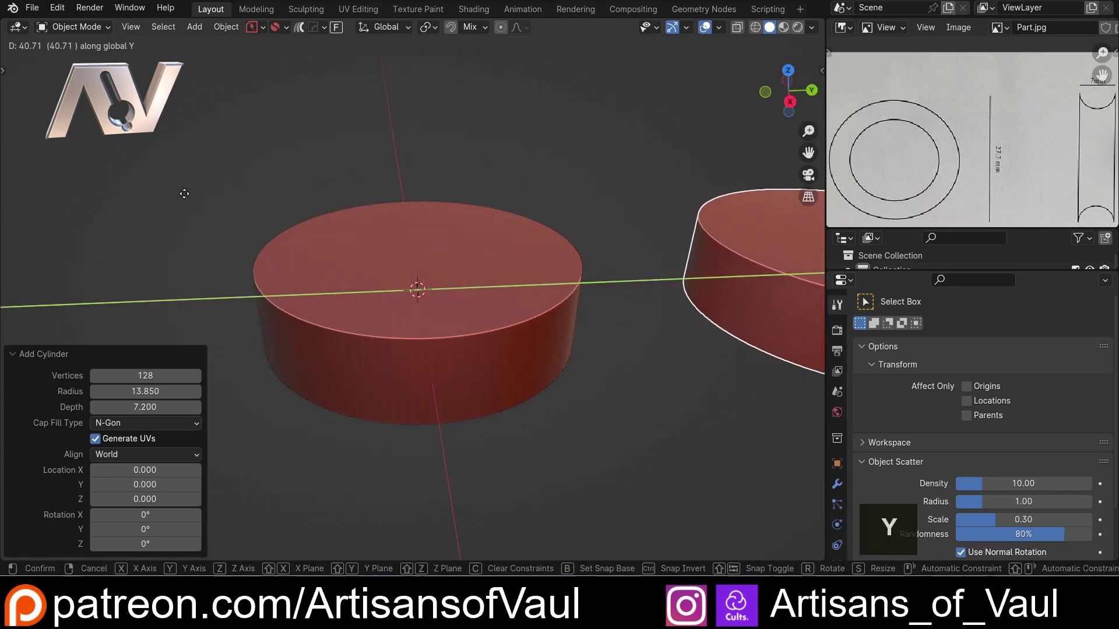
left_click(188, 200)
scroll("down", 3)
middle_click(473, 250)
left_click(332, 241)
middle_click(299, 232)
middle_click(342, 250)
scroll("up", 3)
middle_click(592, 265)
middle_click(542, 272)
middle_click(441, 280)
left_click(595, 314)
Step: Orbit around the two discs and reselect the original cylinder
middle_click(342, 354)
middle_click(351, 353)
middle_click(383, 349)
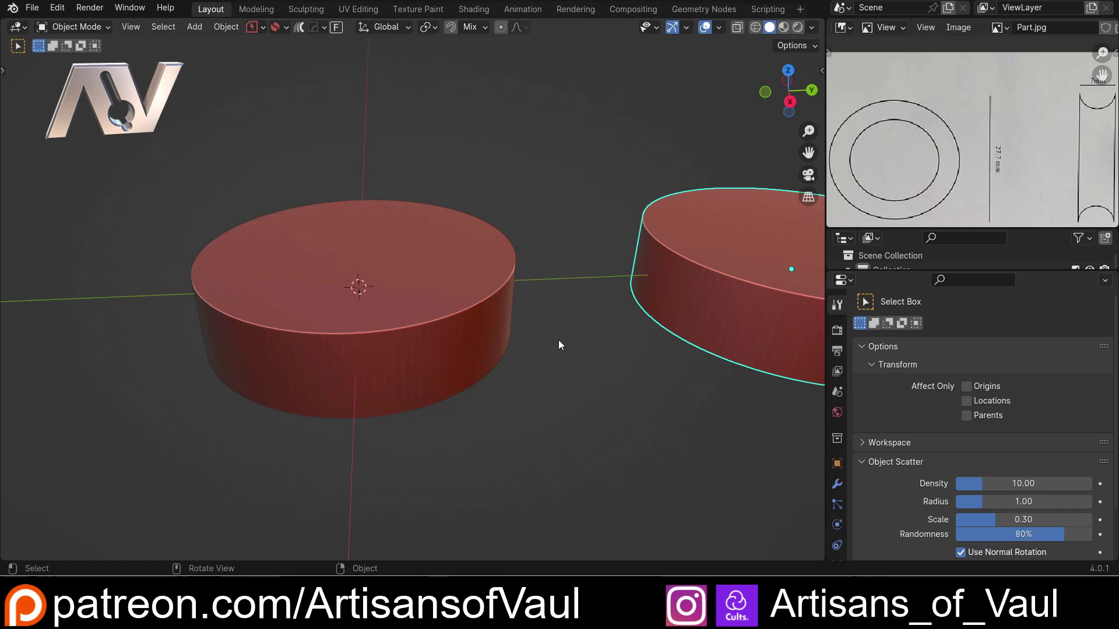
middle_click(625, 366)
middle_click(620, 366)
middle_click(575, 366)
middle_click(719, 351)
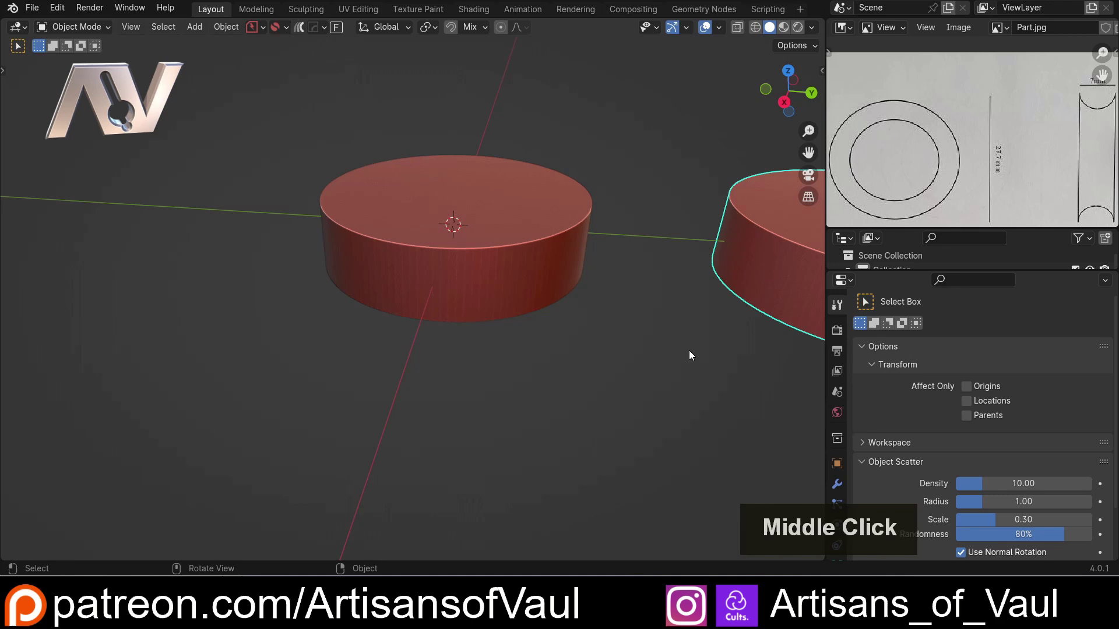
middle_click(647, 329)
scroll("up", 3)
middle_click(566, 349)
scroll("down", 3)
left_click(476, 295)
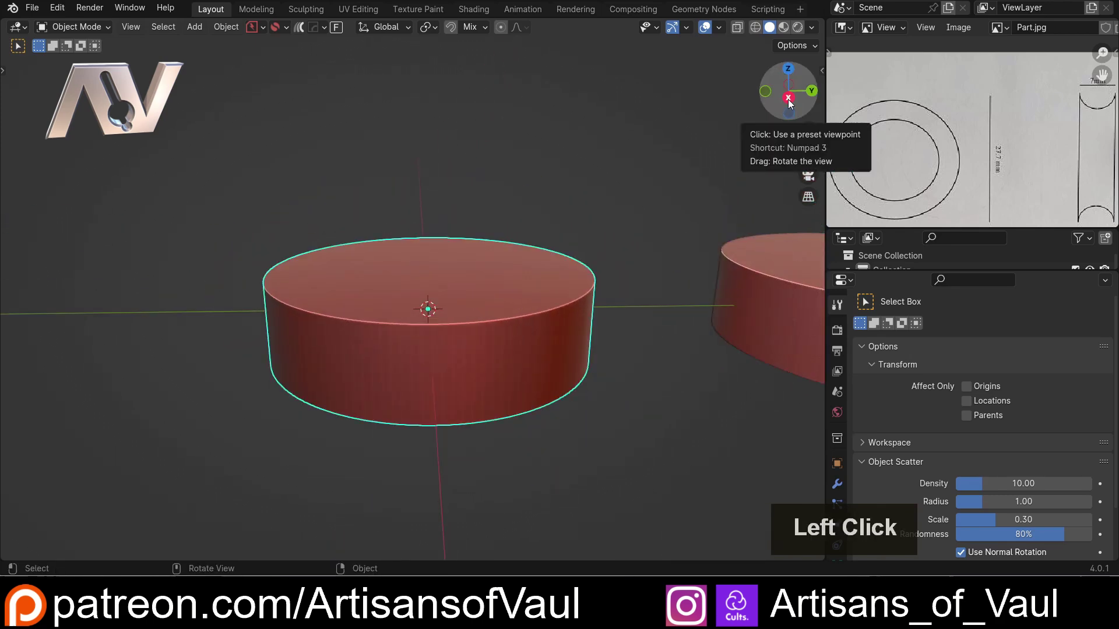
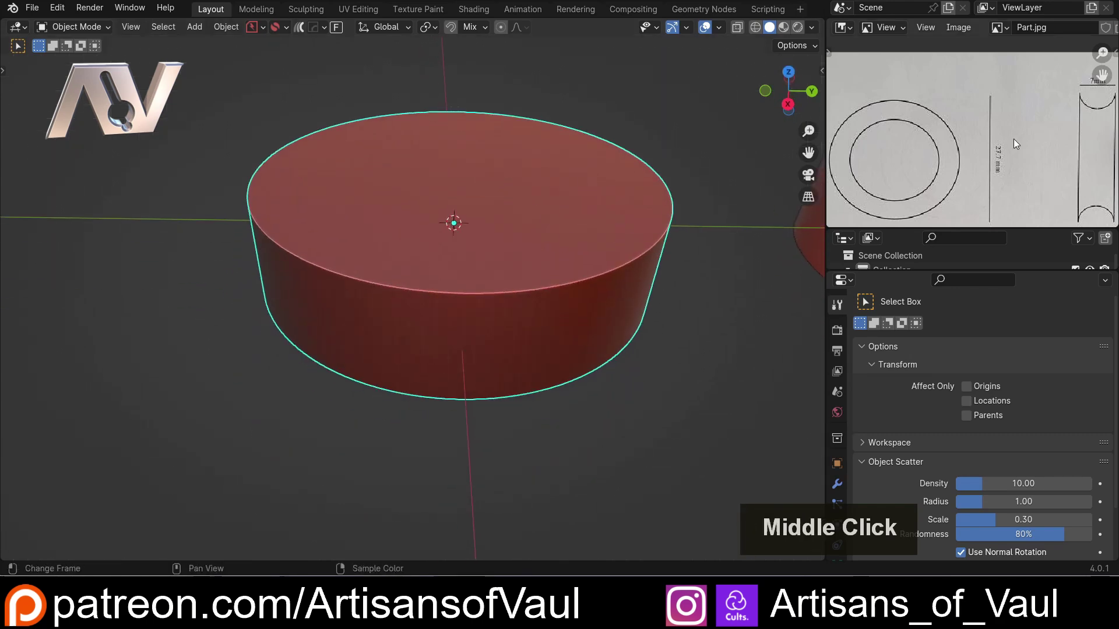
Step: Add a torus and set its major radius to 7.7/2... entered as 27.7/2 to match the cylinder
key("shift+a")
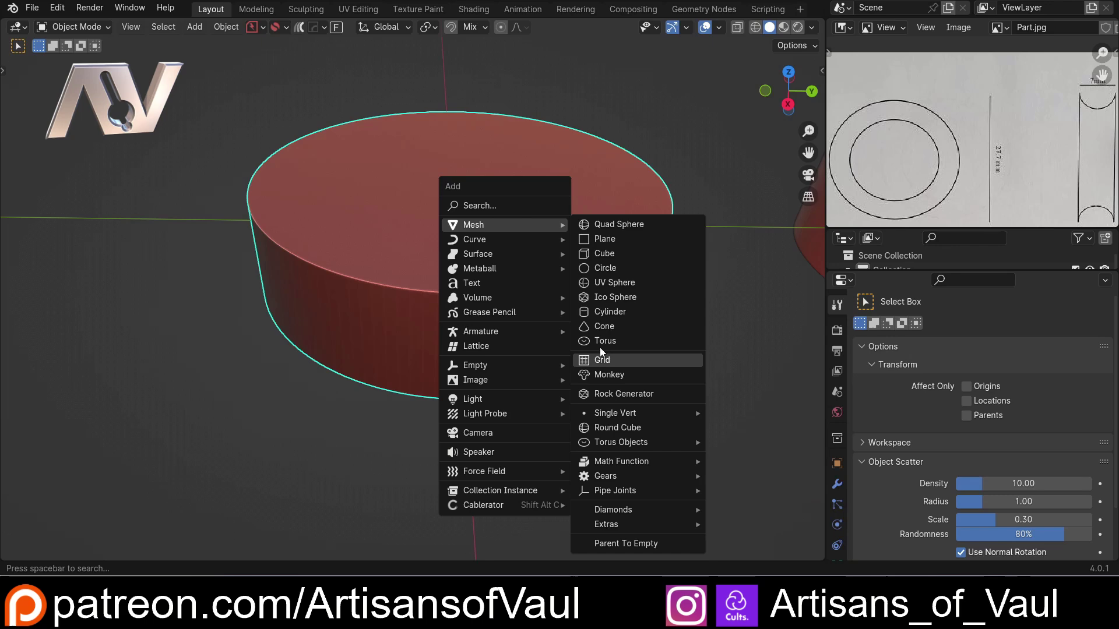
left_click(608, 347)
middle_click(443, 197)
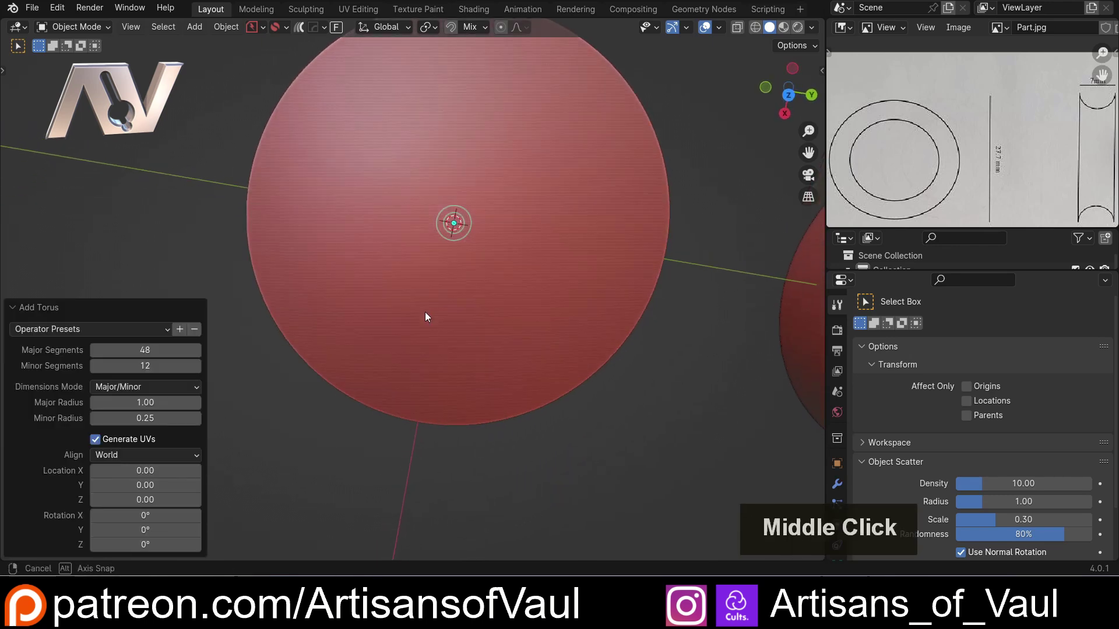
scroll("up", 3)
middle_click(529, 185)
middle_click(509, 237)
middle_click(501, 255)
scroll("down", 3)
middle_click(478, 252)
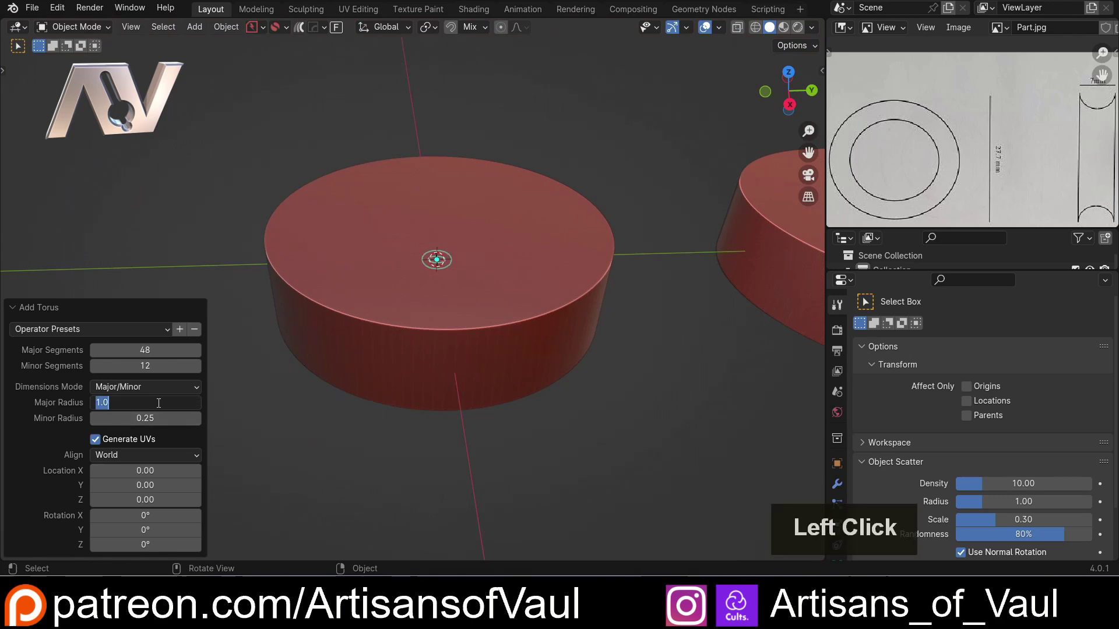
key("7")
key(".")
key("7")
key("/")
key("2")
key("Return")
Step: Orbit and zoom to inspect how the thin torus edge sits around the cylinder
scroll("up", 3)
middle_click(561, 377)
middle_click(547, 364)
scroll("up", 3)
middle_click(553, 272)
left_click(793, 95)
middle_click(538, 123)
scroll("up", 3)
middle_click(447, 139)
scroll("up", 3)
scroll("down", 3)
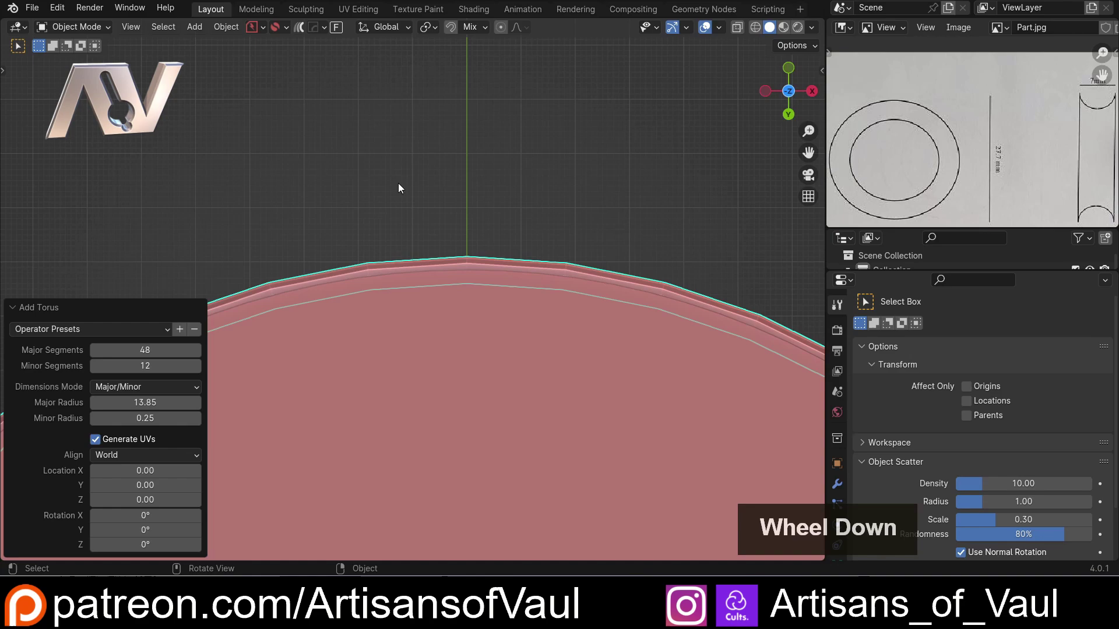
middle_click(405, 180)
middle_click(430, 248)
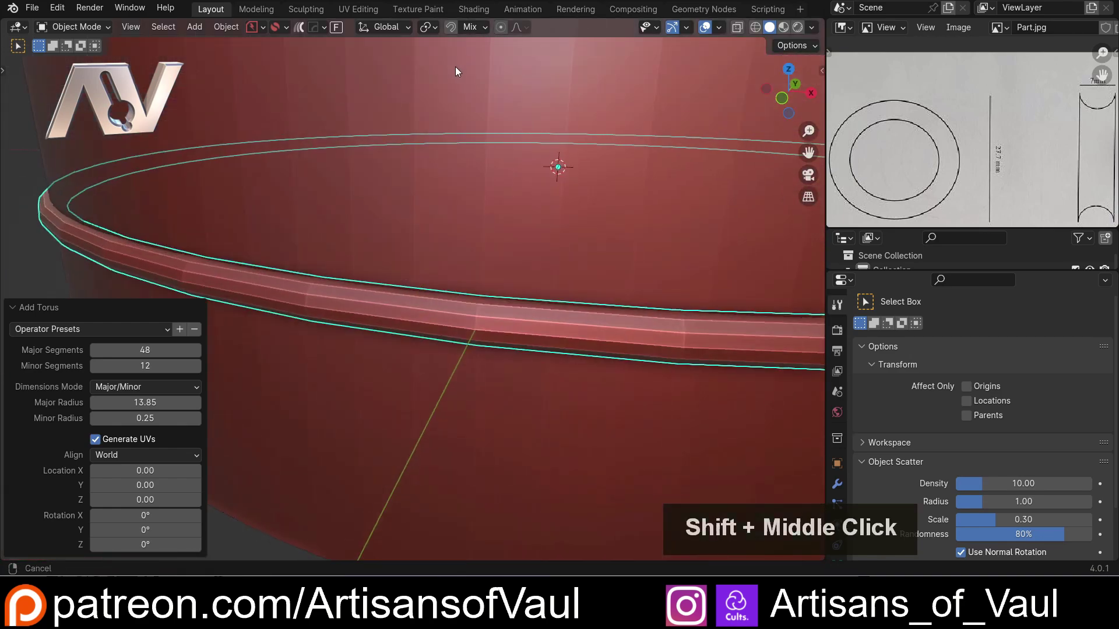
scroll("down", 3)
middle_click(443, 265)
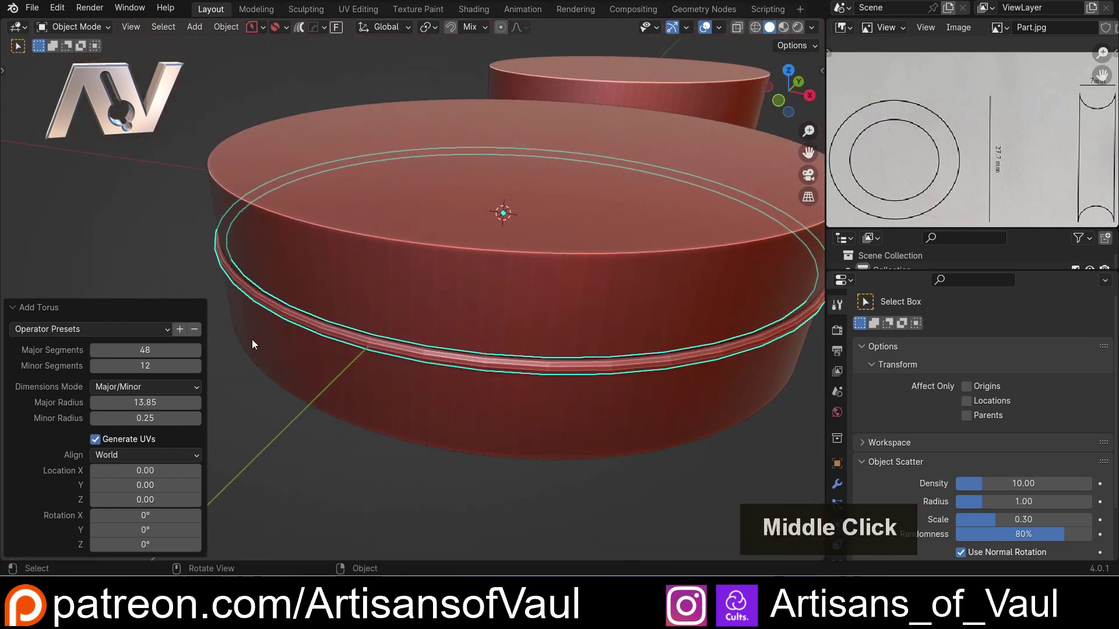
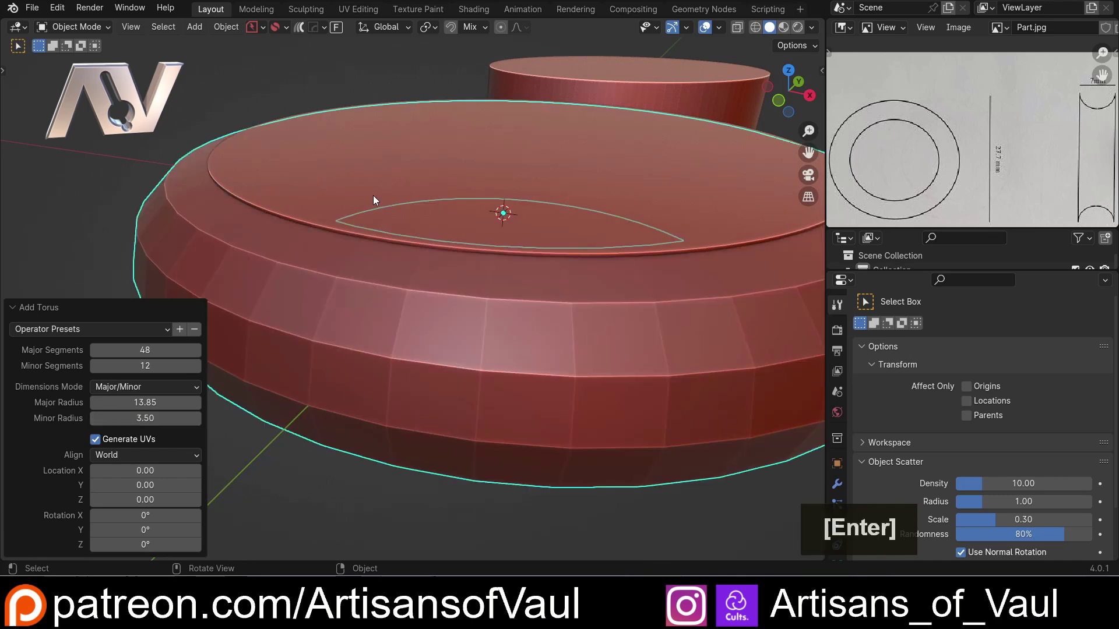
Step: Raise the torus minor radius to 3.5 and check its thickness around the cylinder
scroll("down", 3)
middle_click(534, 289)
scroll("up", 3)
middle_click(531, 291)
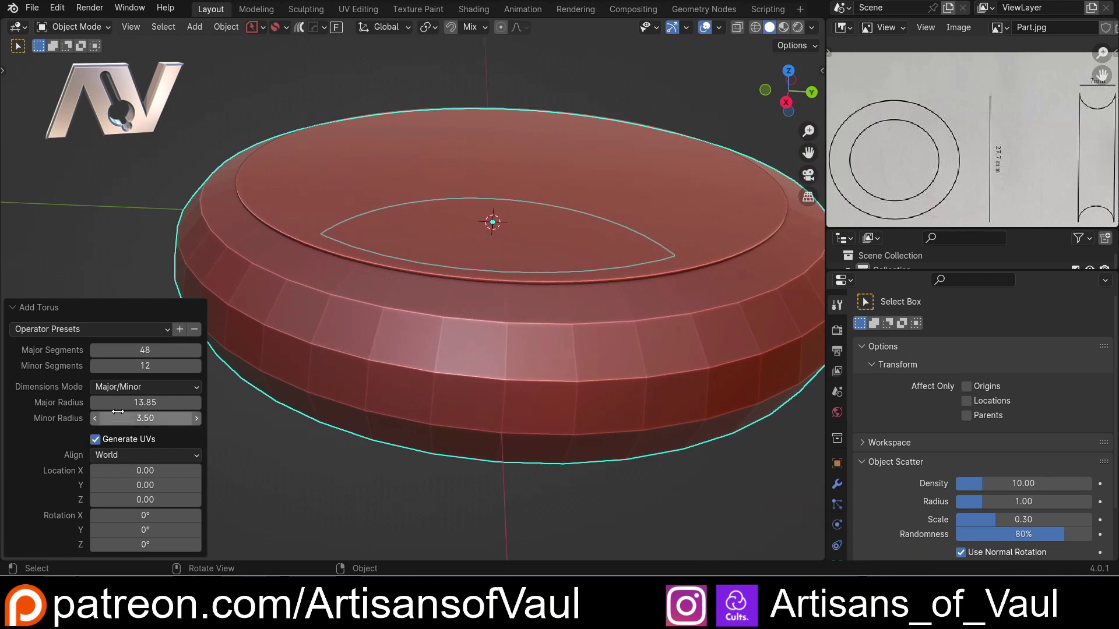
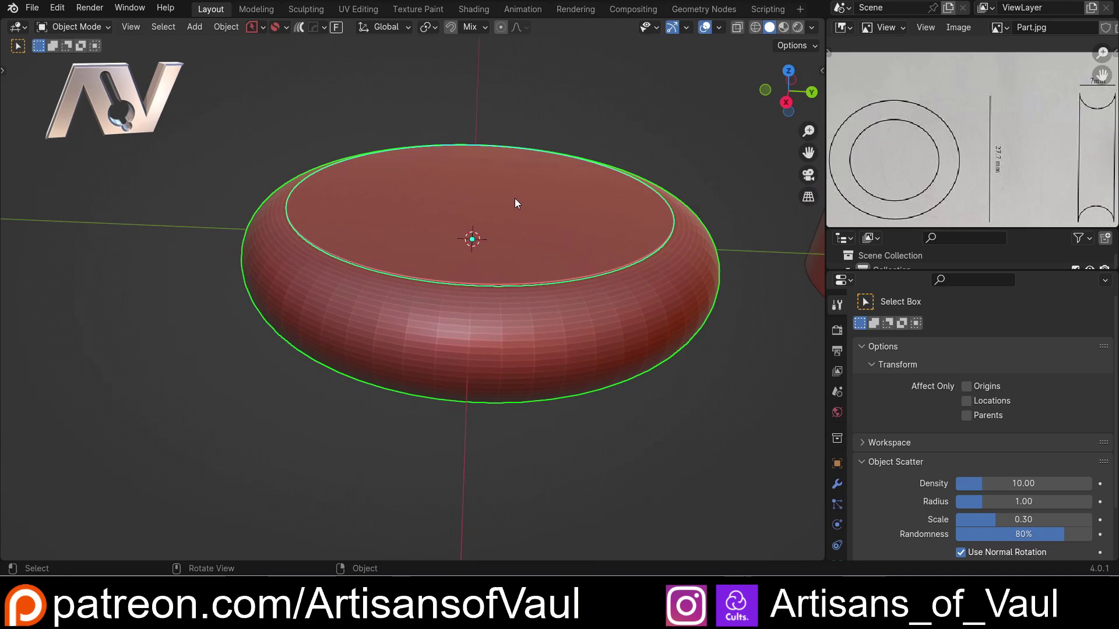
Step: Subtract the torus from the cylinder with a Difference Boolean, trying Fast then keeping the Exact solver
key("ctrl+-")
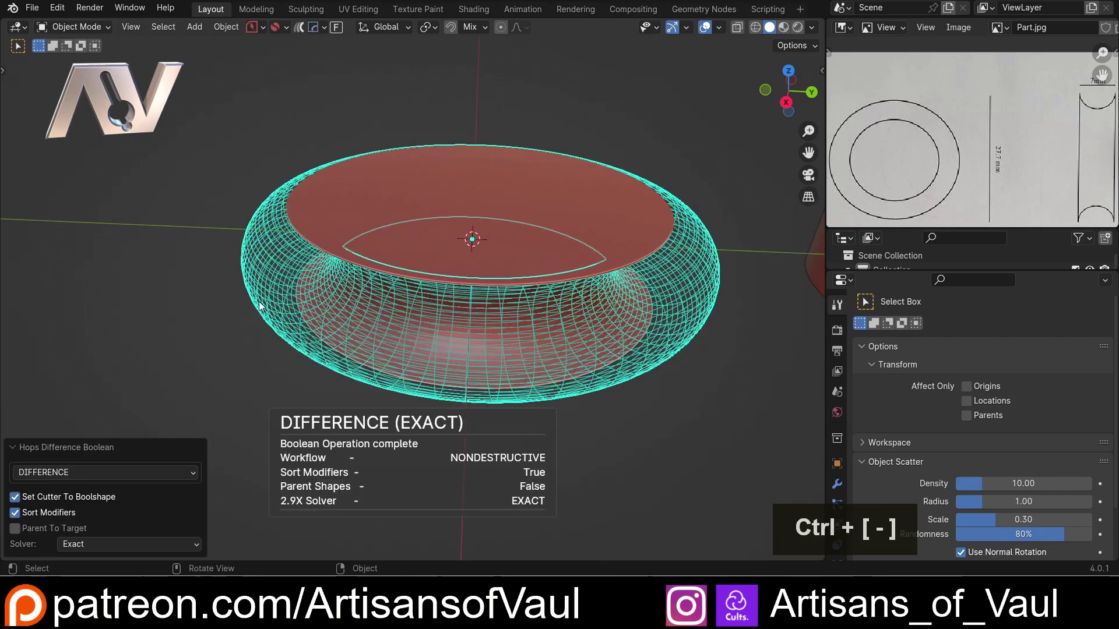
scroll("up", 3)
middle_click(331, 296)
left_click(191, 552)
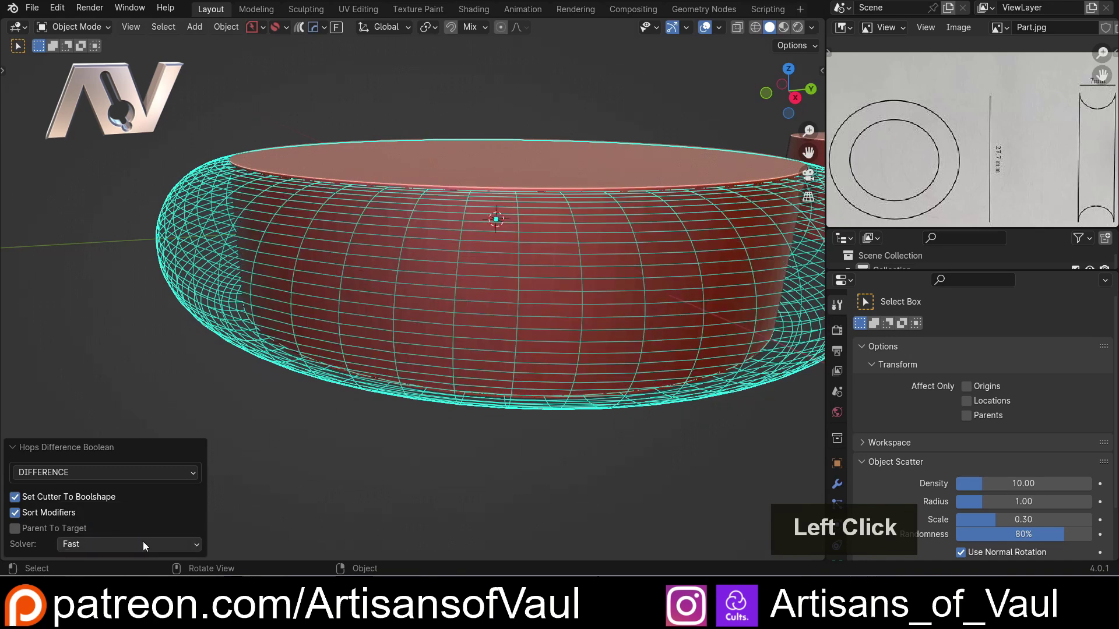
left_click(198, 549)
left_click(140, 533)
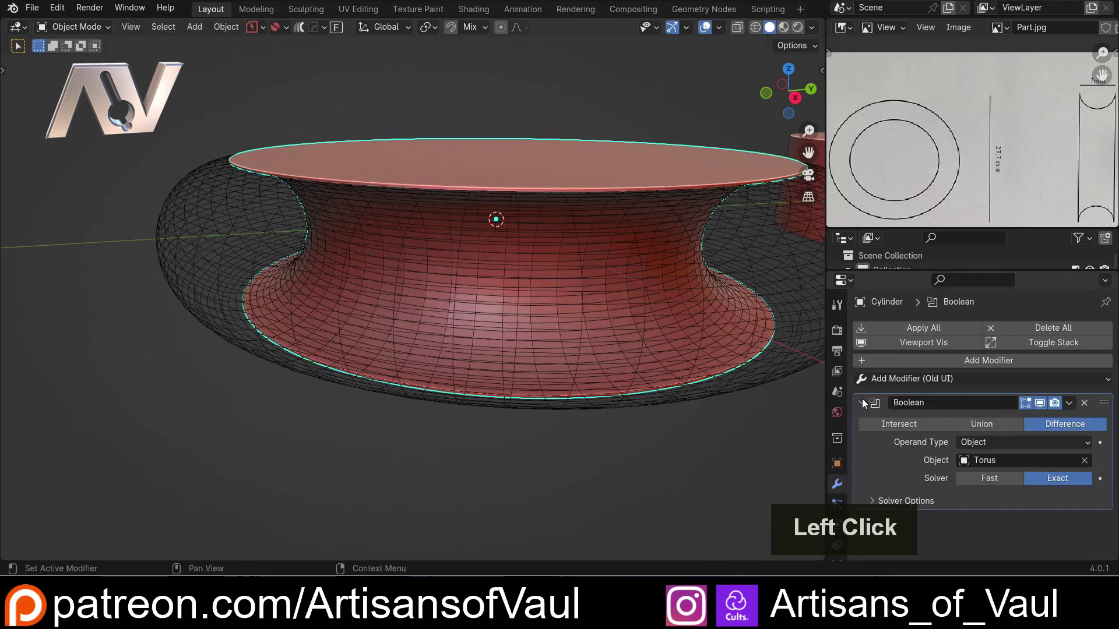
Step: Orbit around the carved spool and look straight down on it from above
scroll("down", 3)
middle_click(549, 264)
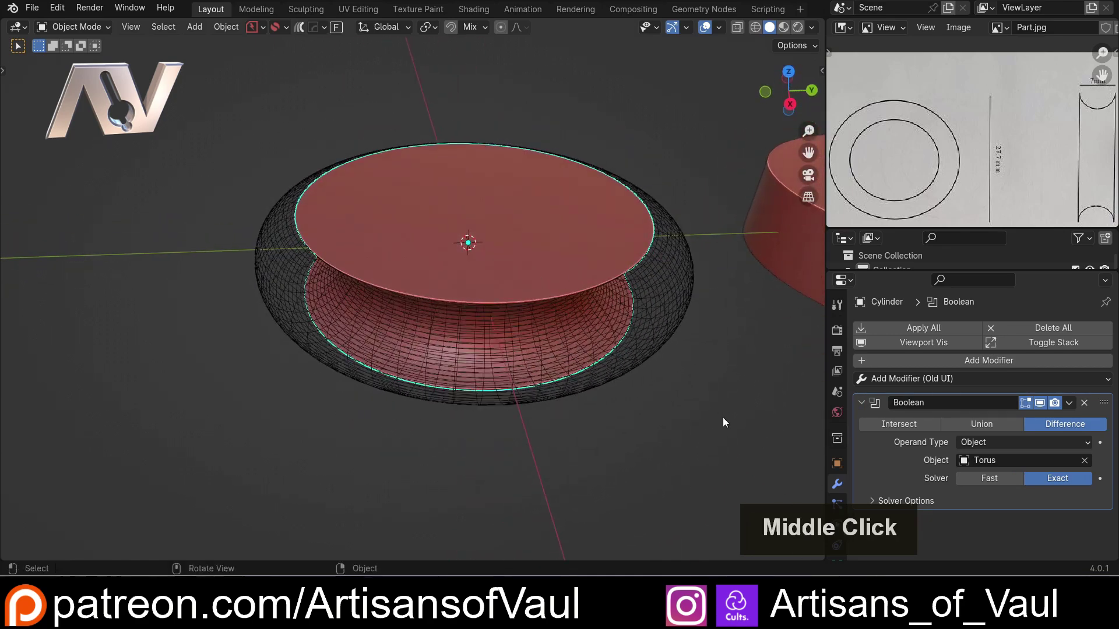
middle_click(676, 384)
middle_click(663, 390)
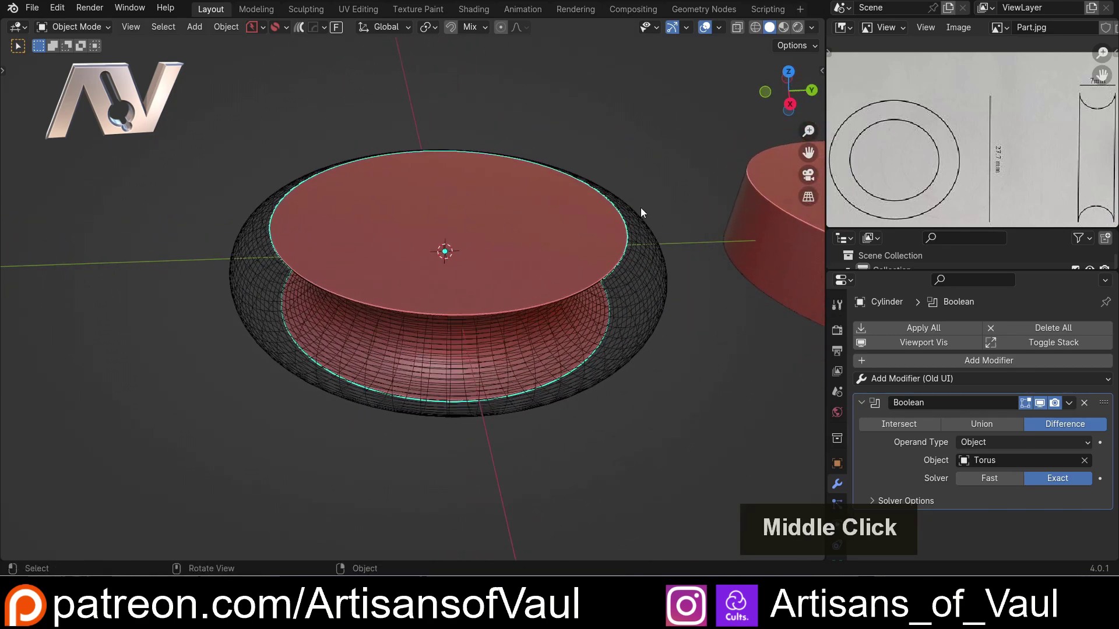
left_click(792, 82)
Step: Add a narrow cylinder at the spool centre and subtract it to bore the hole
scroll("down", 3)
left_click(644, 224)
key("shift+a")
left_click(707, 314)
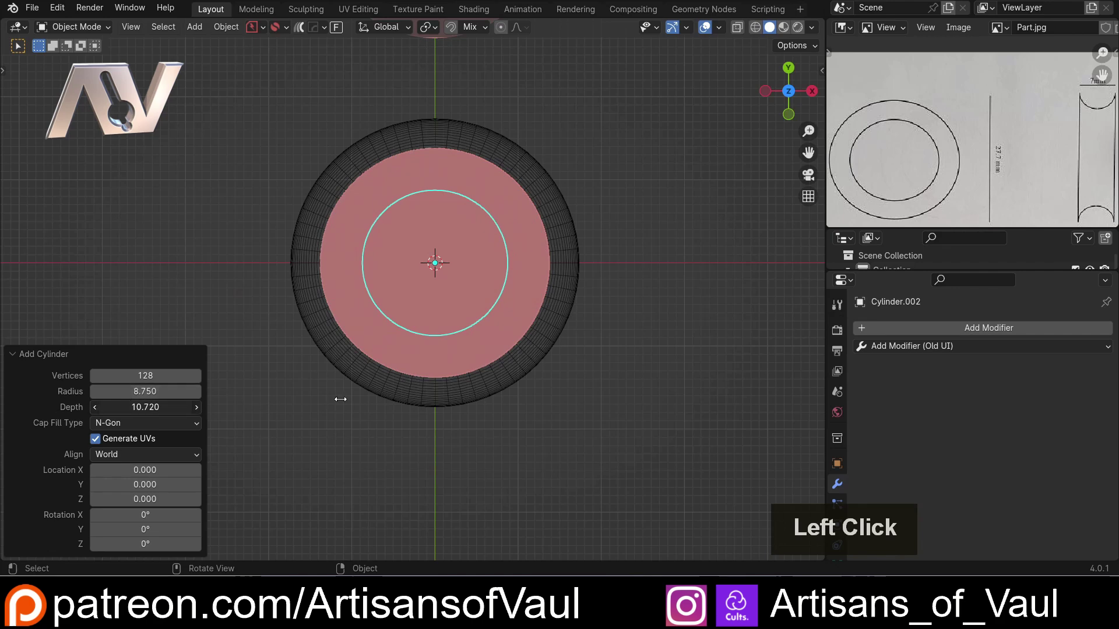
scroll("down", 3)
middle_click(373, 334)
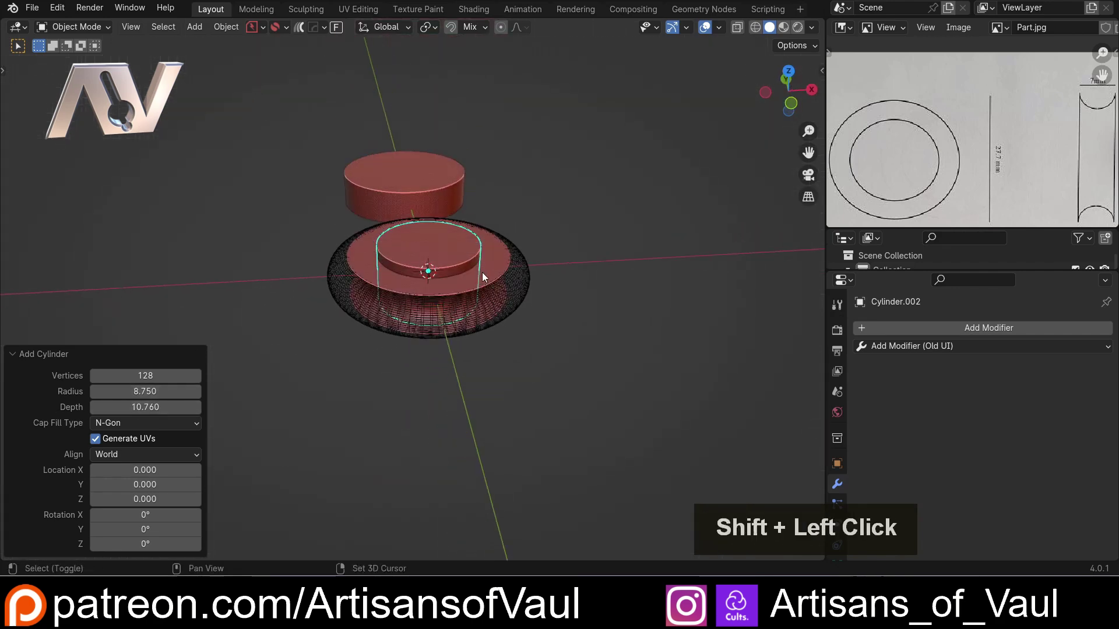
key("ctrl+-")
Step: Hide the cutter objects and orbit to inspect the finished hollow spool ring
scroll("up", 3)
middle_click(497, 228)
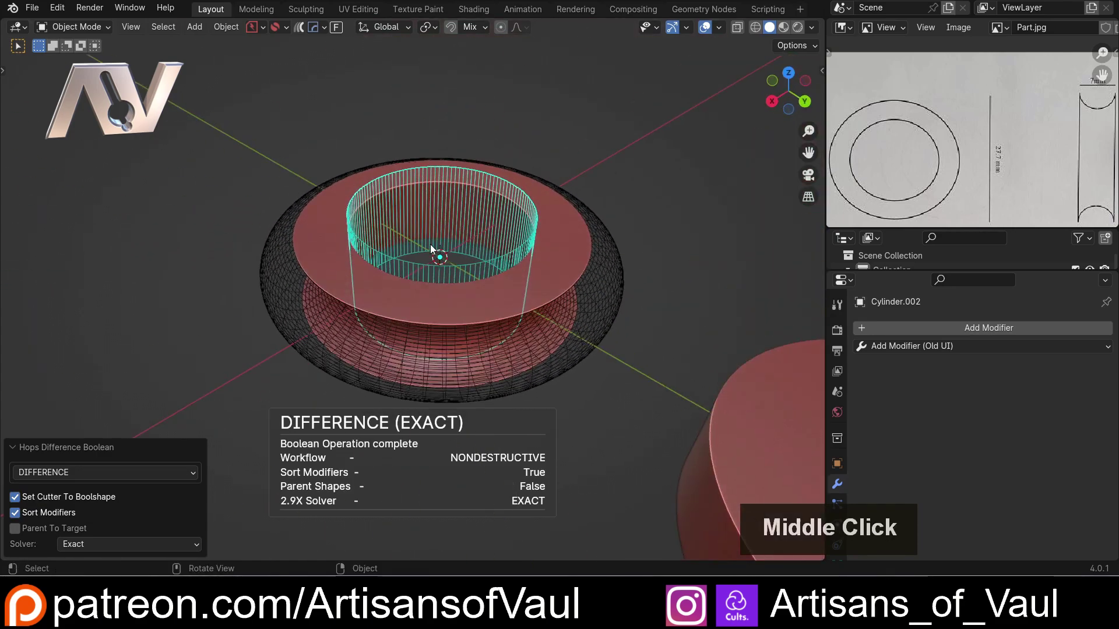
key("h")
left_click(402, 362)
key("h")
middle_click(339, 352)
middle_click(458, 295)
middle_click(499, 296)
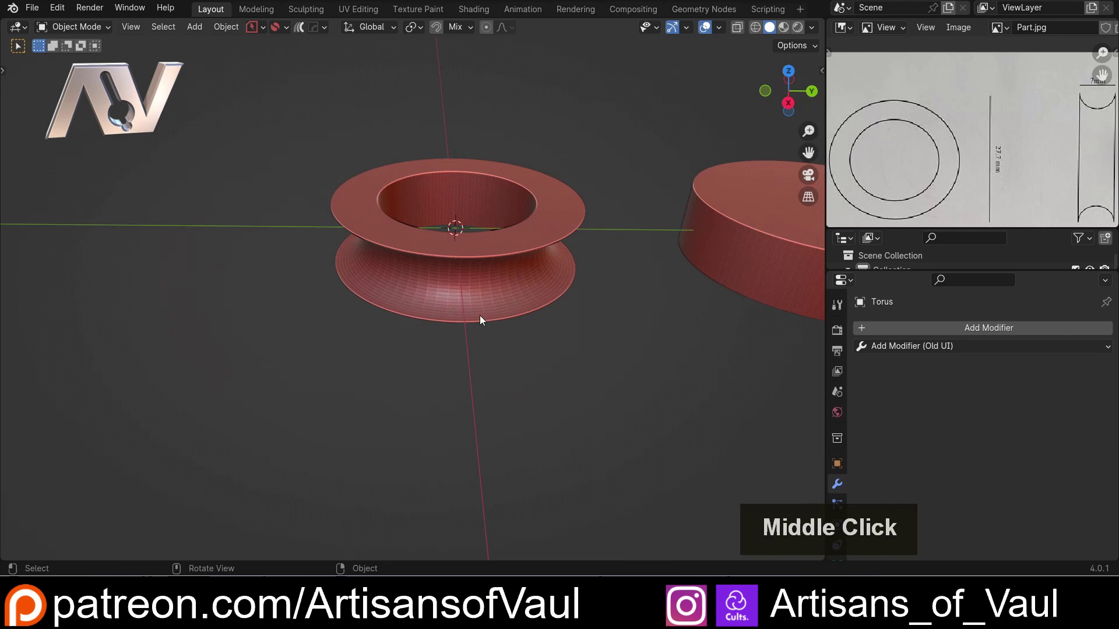
middle_click(554, 305)
middle_click(528, 322)
middle_click(497, 343)
scroll("up", 3)
middle_click(494, 321)
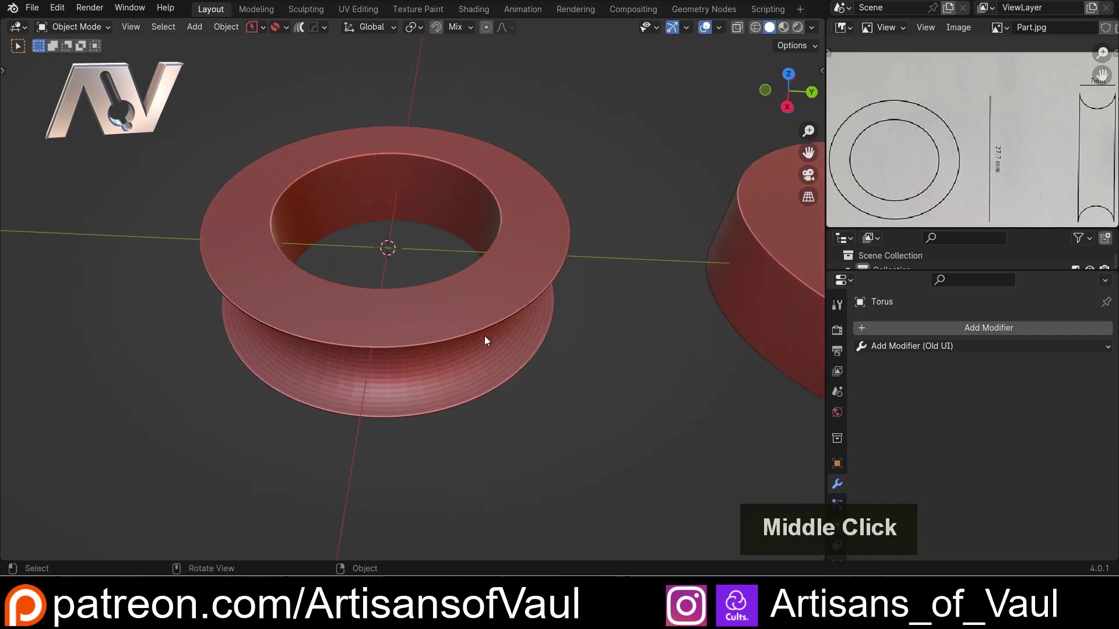
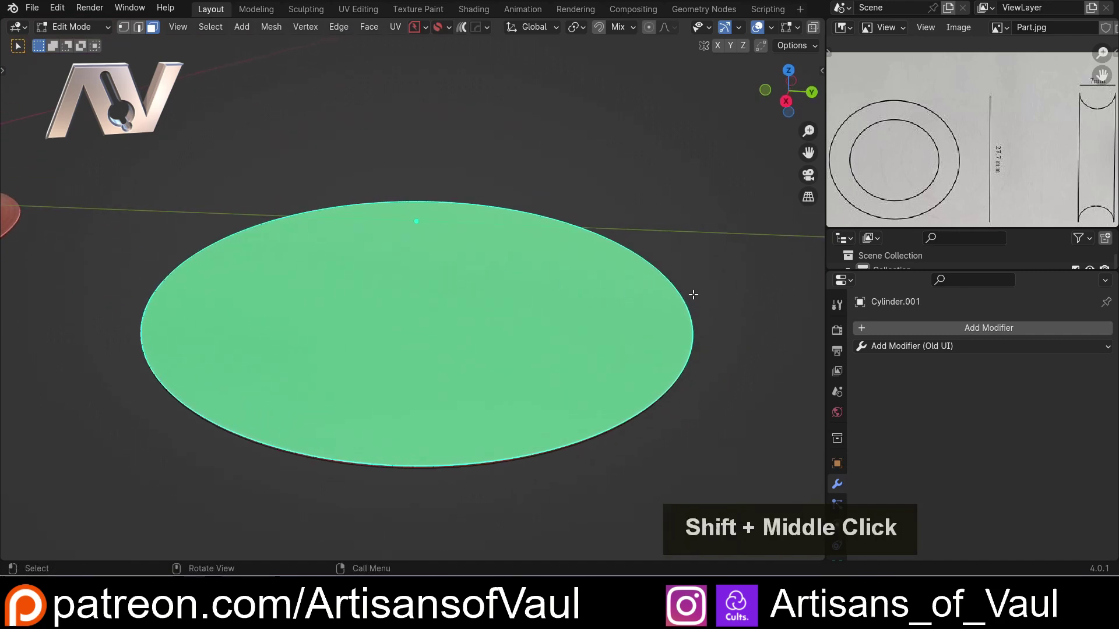
Step: Inset the second disc's top face by 3.5 and bevel with Clamp Overlap, raising the segment count
key("i")
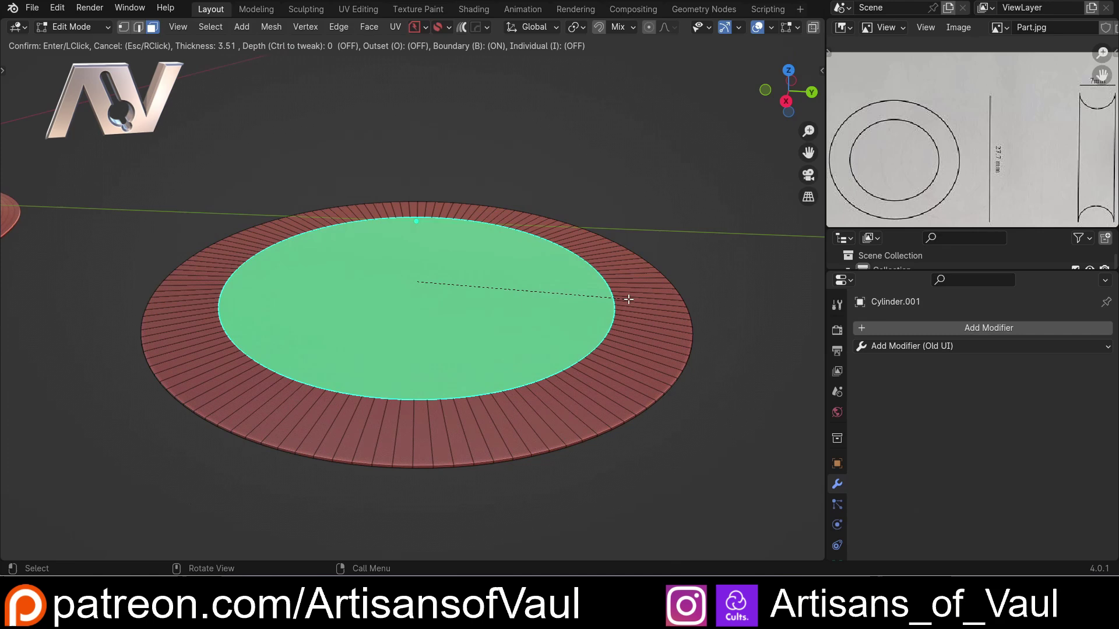
key("KP_3")
key("KP_Decimal")
key("KP_5")
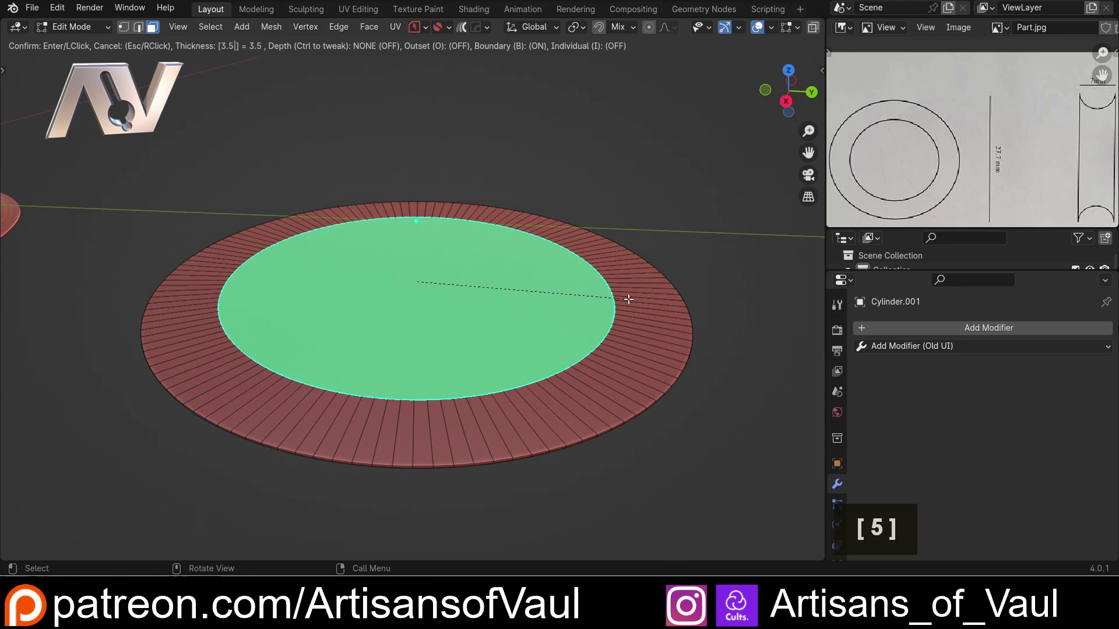
key("KP_Enter")
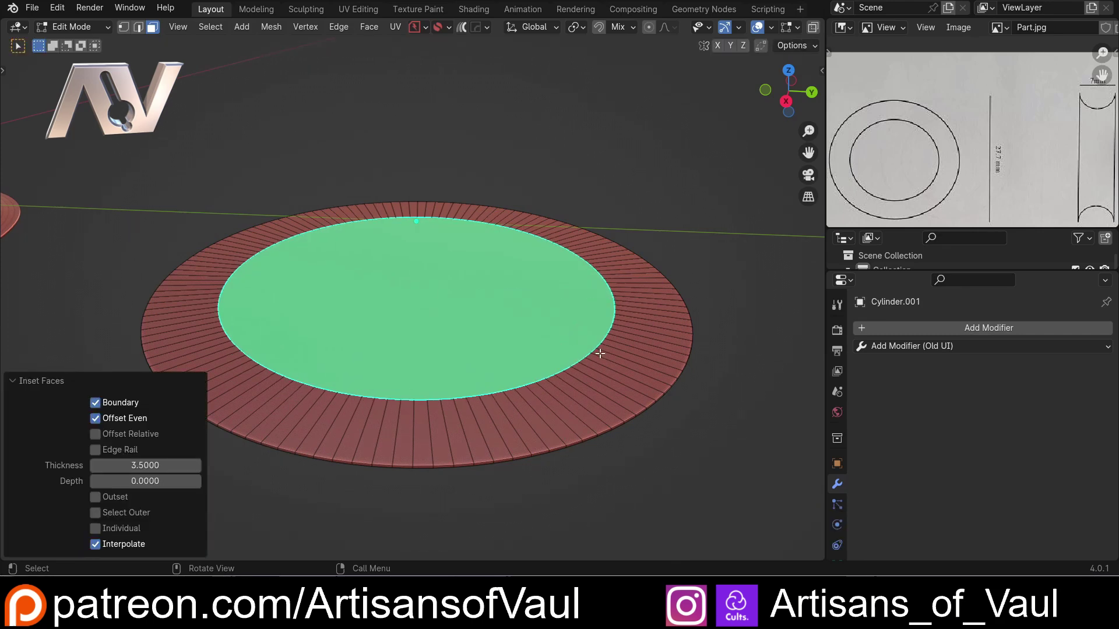
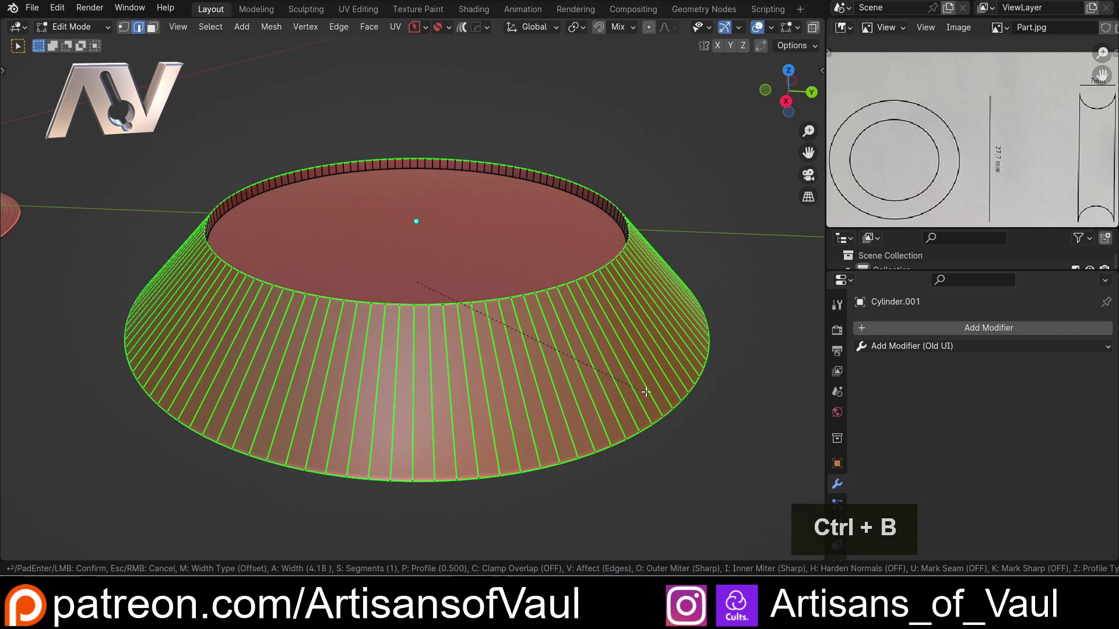
key("c")
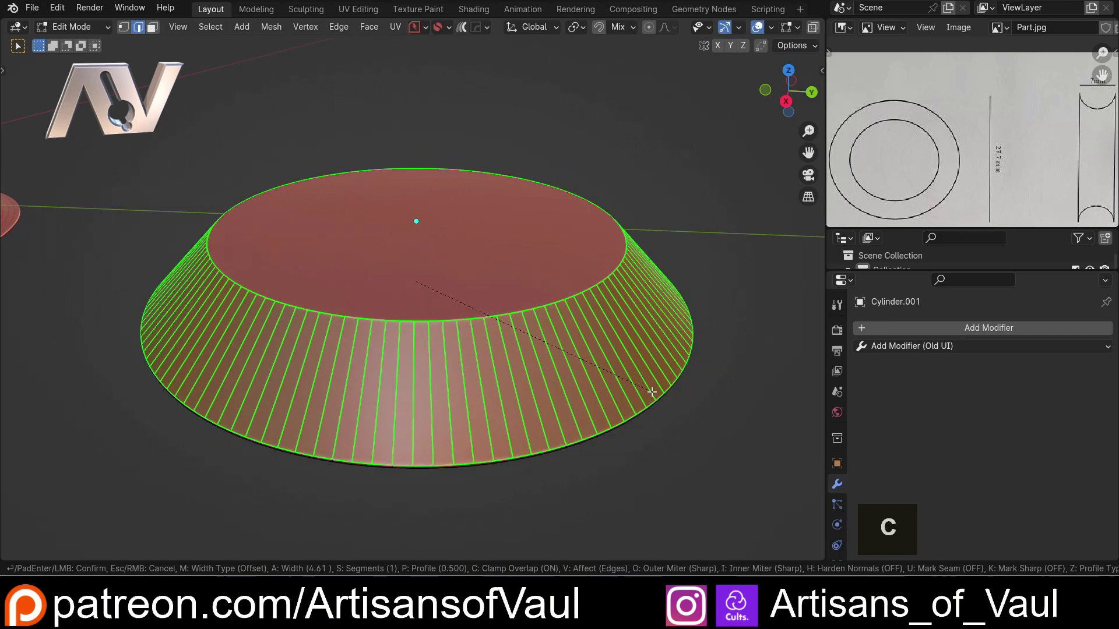
scroll("up", 3)
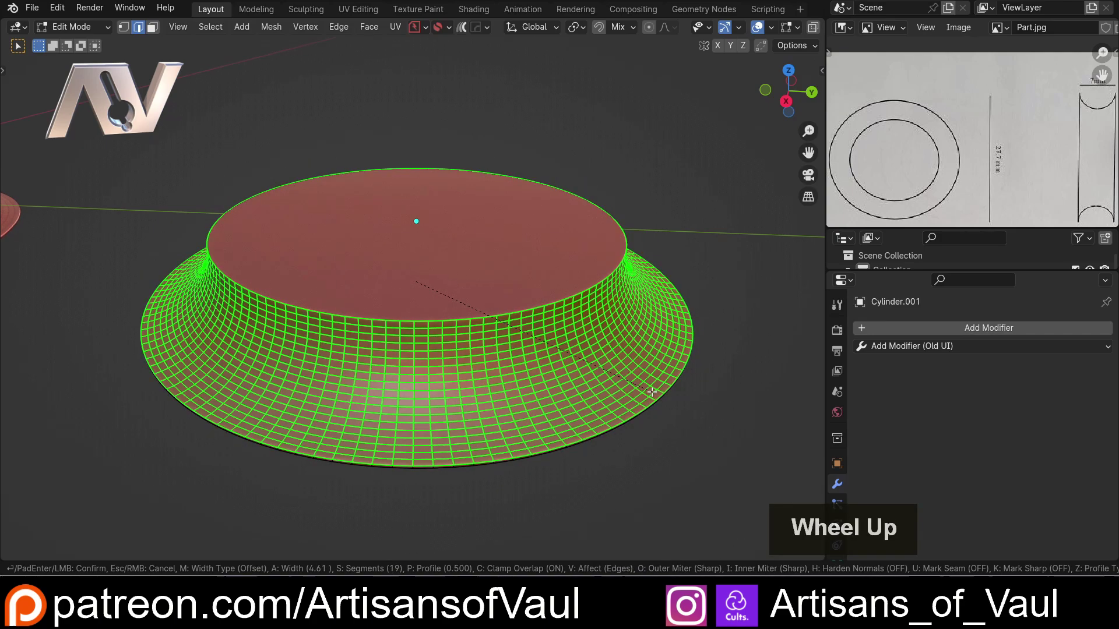
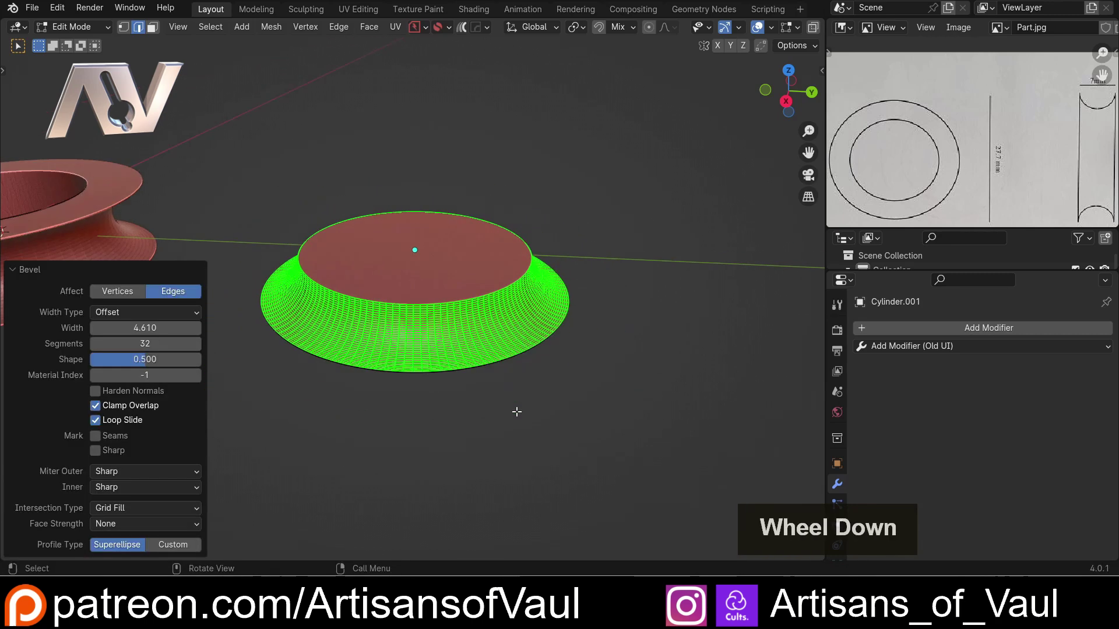
Step: Orbit and zoom around the beveled disc to inspect its profile from several angles
middle_click(442, 414)
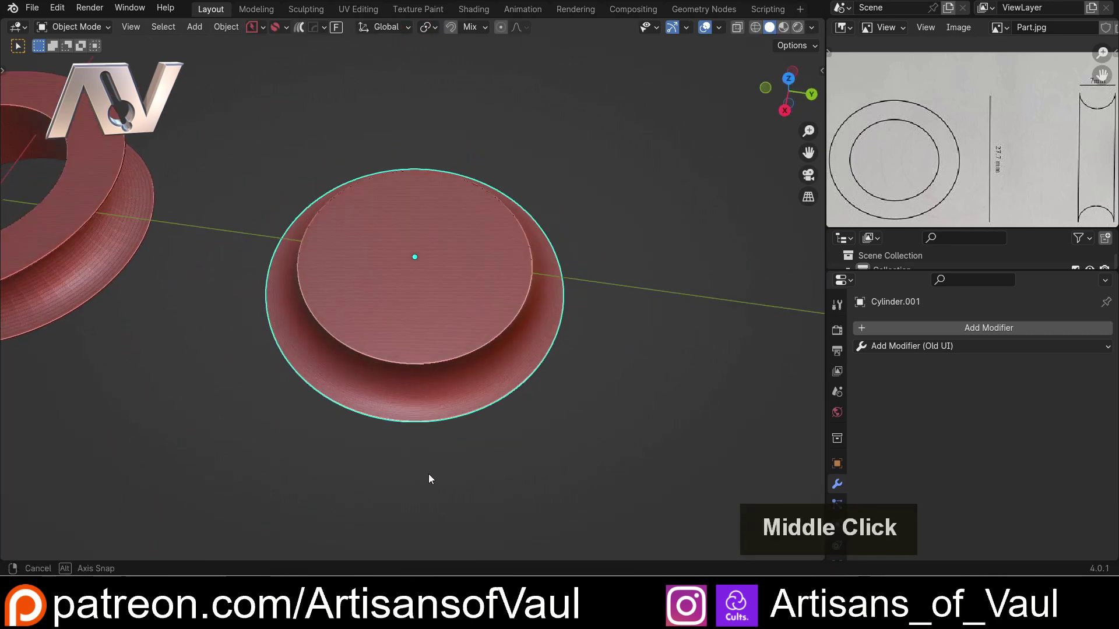
scroll("up", 3)
middle_click(350, 303)
scroll("down", 3)
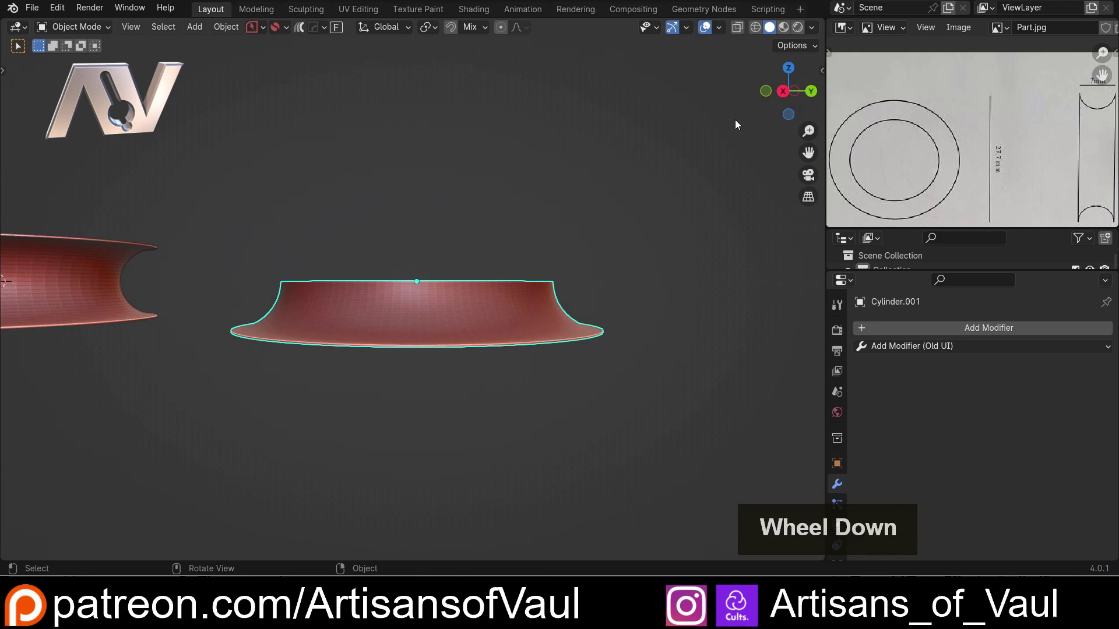
left_click(785, 92)
scroll("up", 3)
scroll("down", 3)
left_click(479, 251)
scroll("down", 3)
left_click(784, 107)
scroll("up", 3)
left_click(424, 282)
scroll("up", 3)
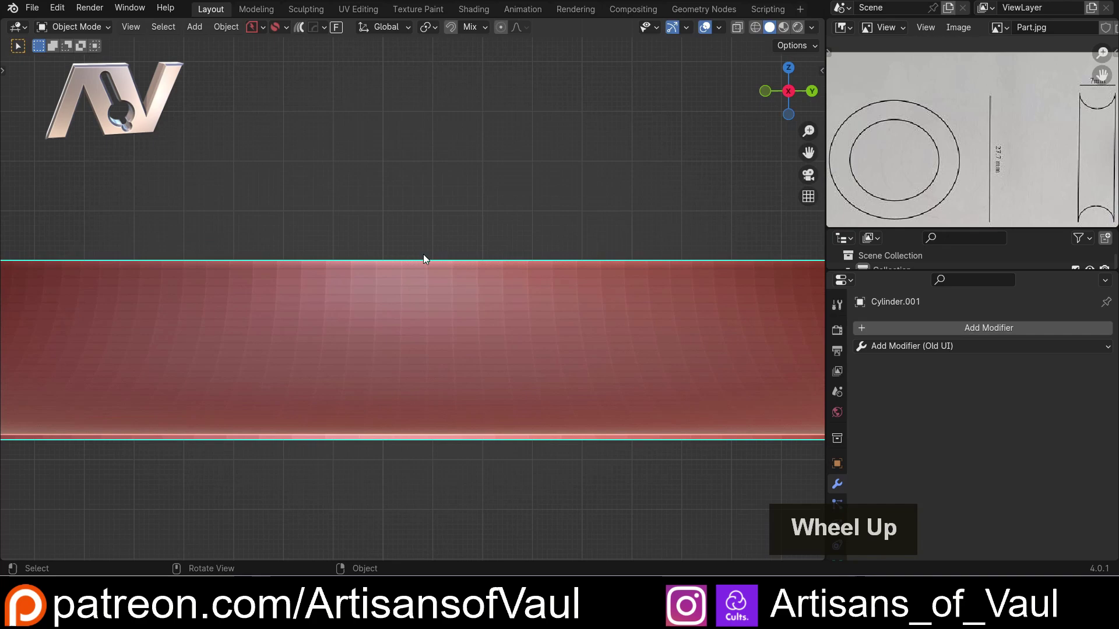
scroll("down", 3)
middle_click(435, 264)
left_click(453, 333)
Step: In Edit Mode select the half spool's flat top face and delete it, leaving the top open
key("Tab")
double_click(437, 389)
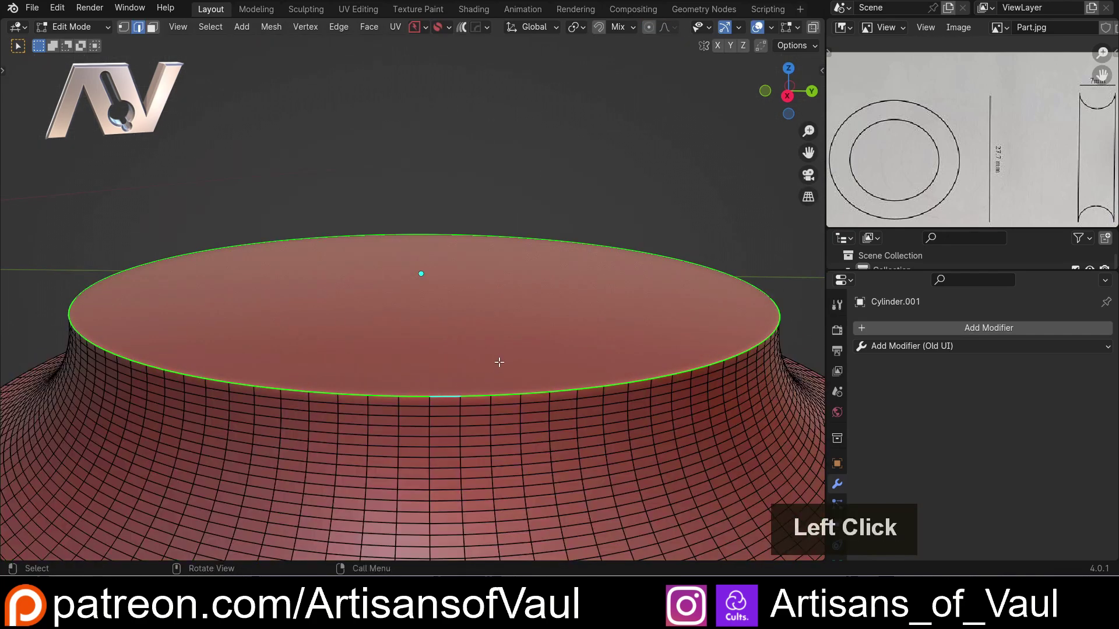
key("Tab")
left_click(476, 320)
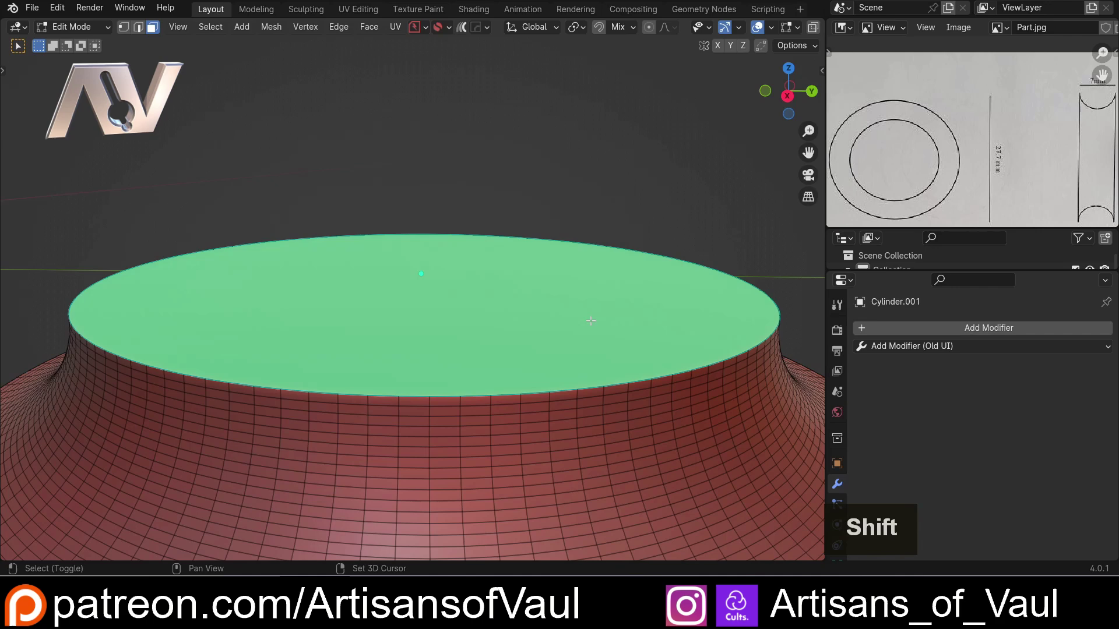
key("shift+s")
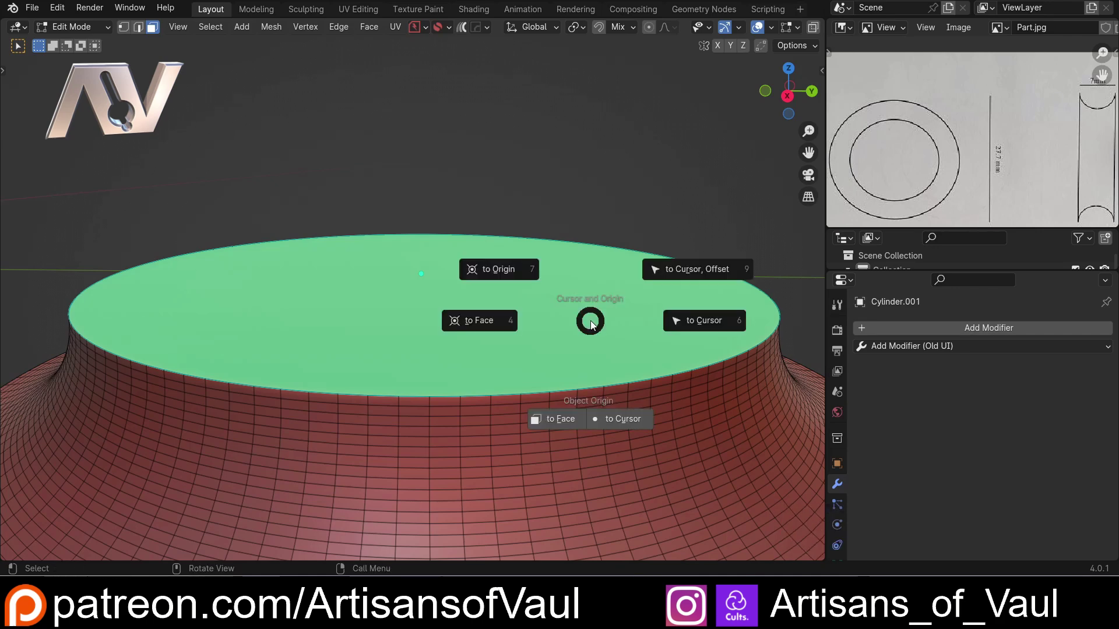
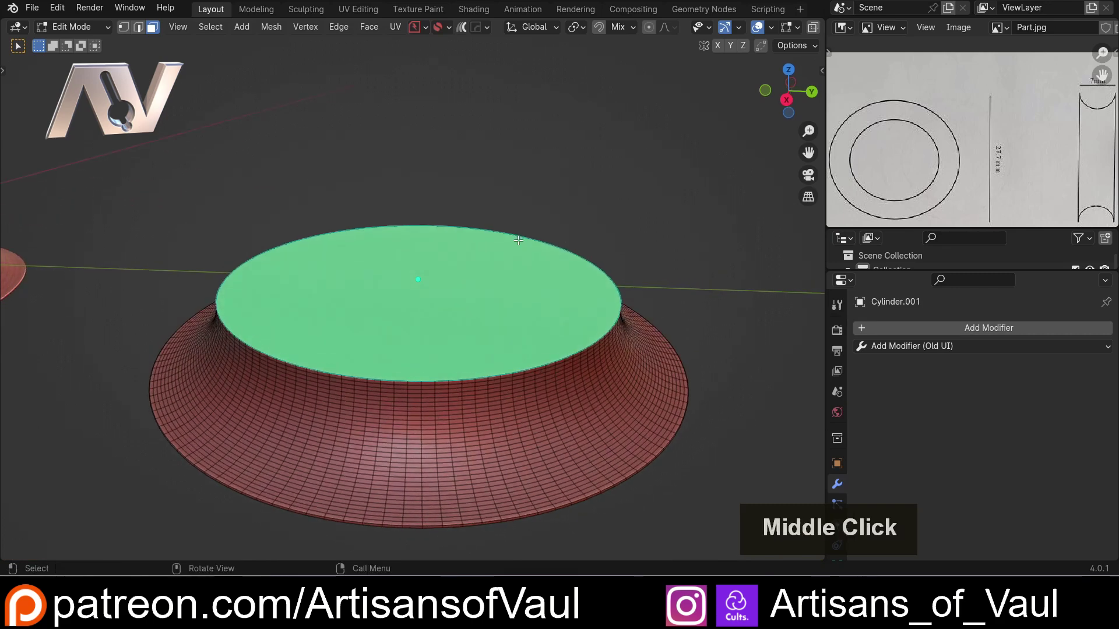
key("Delete")
Step: Confirm the face deletion and view the open half spool straight from the side
left_click(522, 245)
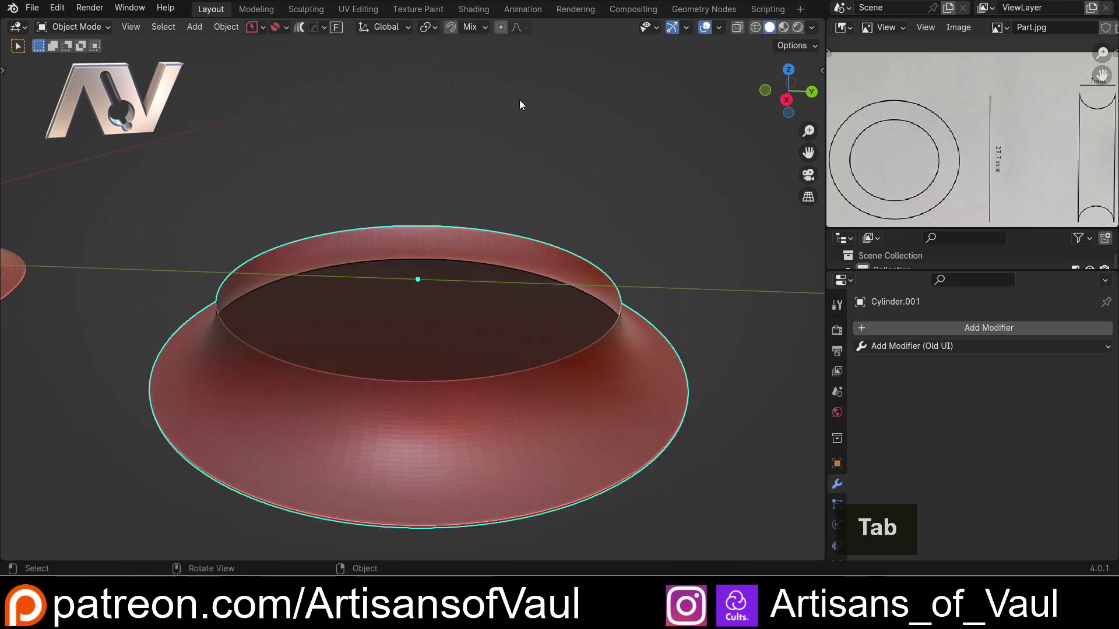
left_click(787, 101)
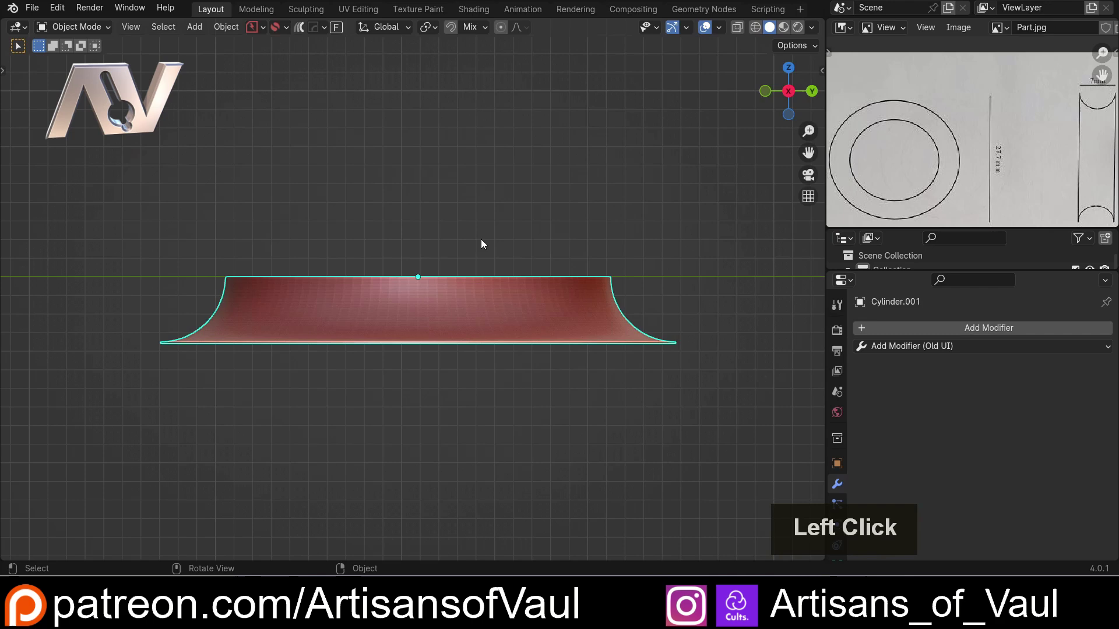
middle_click(508, 247)
scroll("up", 3)
middle_click(649, 258)
middle_click(618, 261)
middle_click(604, 262)
Step: Mirror the half spool along Z into a full double-flared spool and apply the modifier
left_click(893, 352)
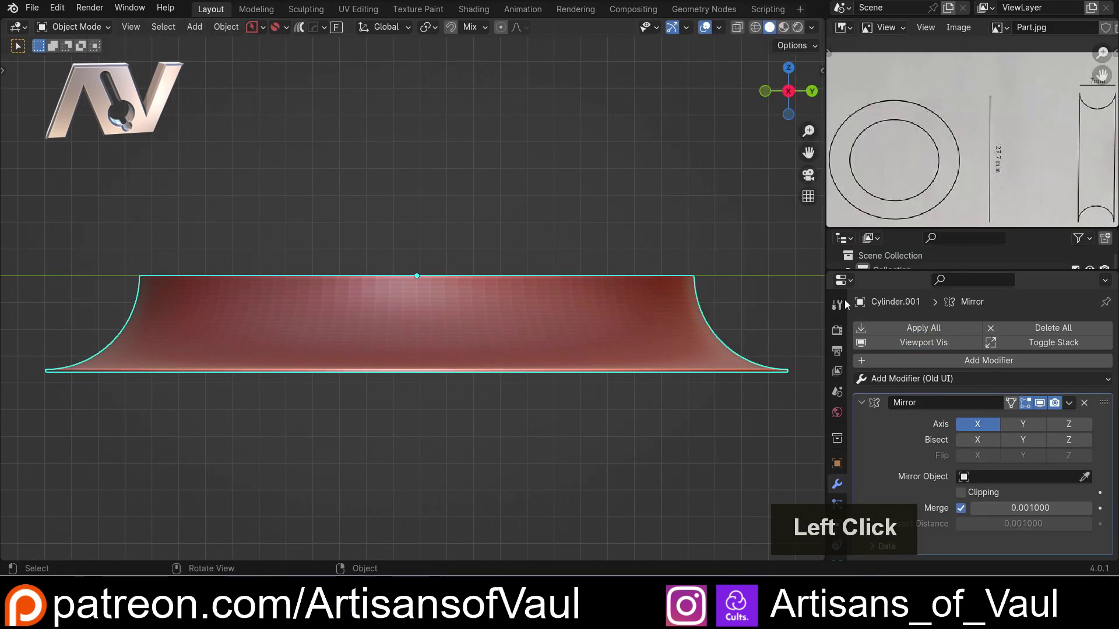
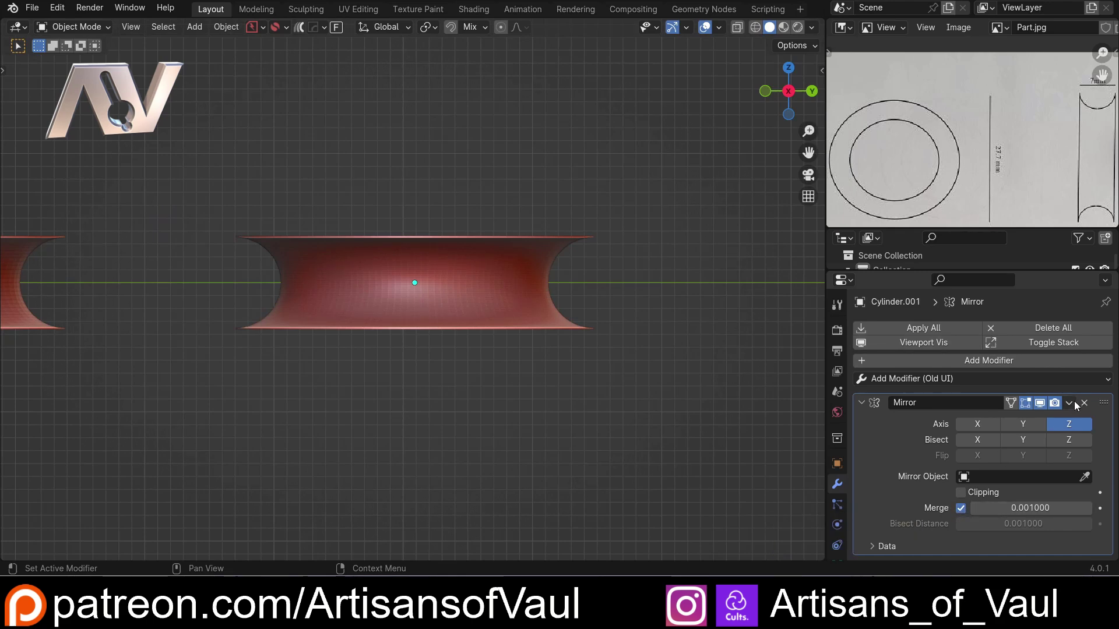
left_click(1073, 407)
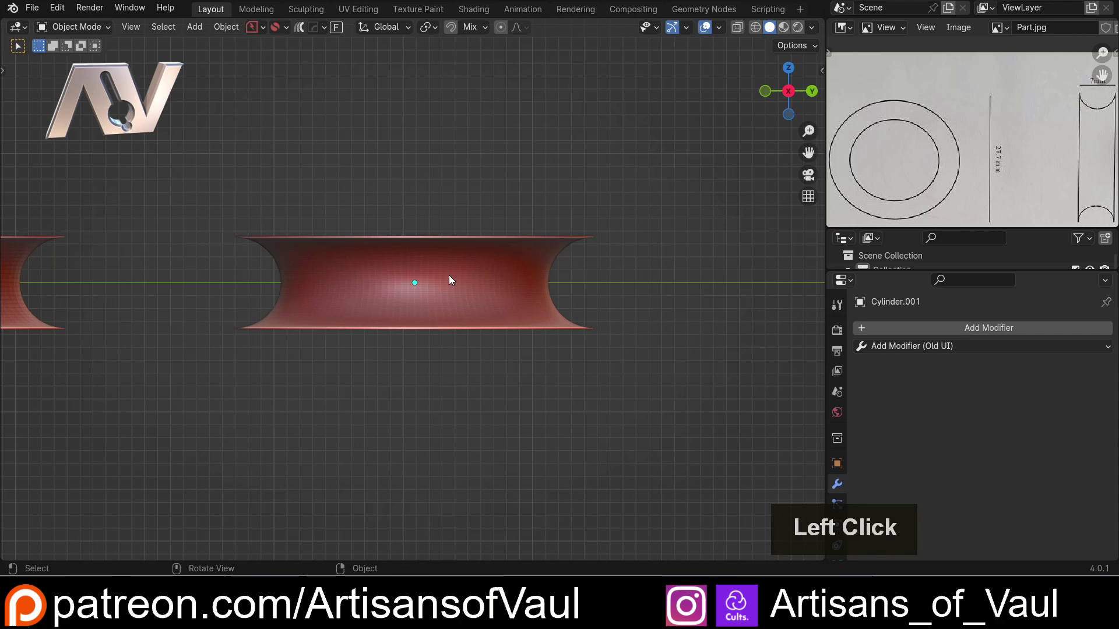
middle_click(393, 260)
Step: In Edit Mode select the spool's flat cap faces and inset them
middle_click(464, 257)
left_click(484, 248)
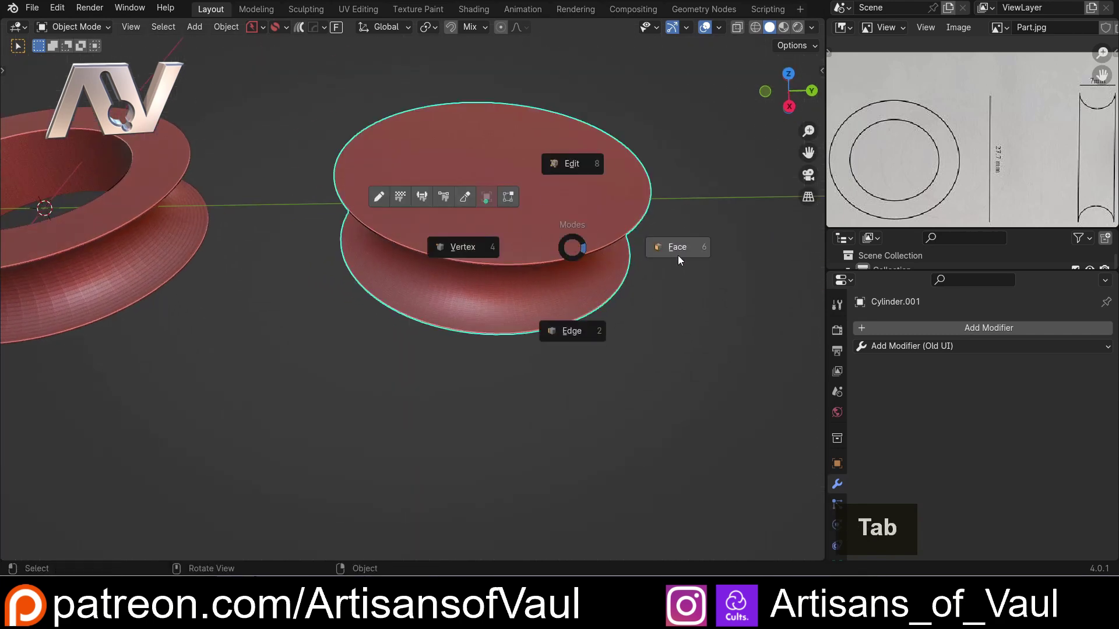
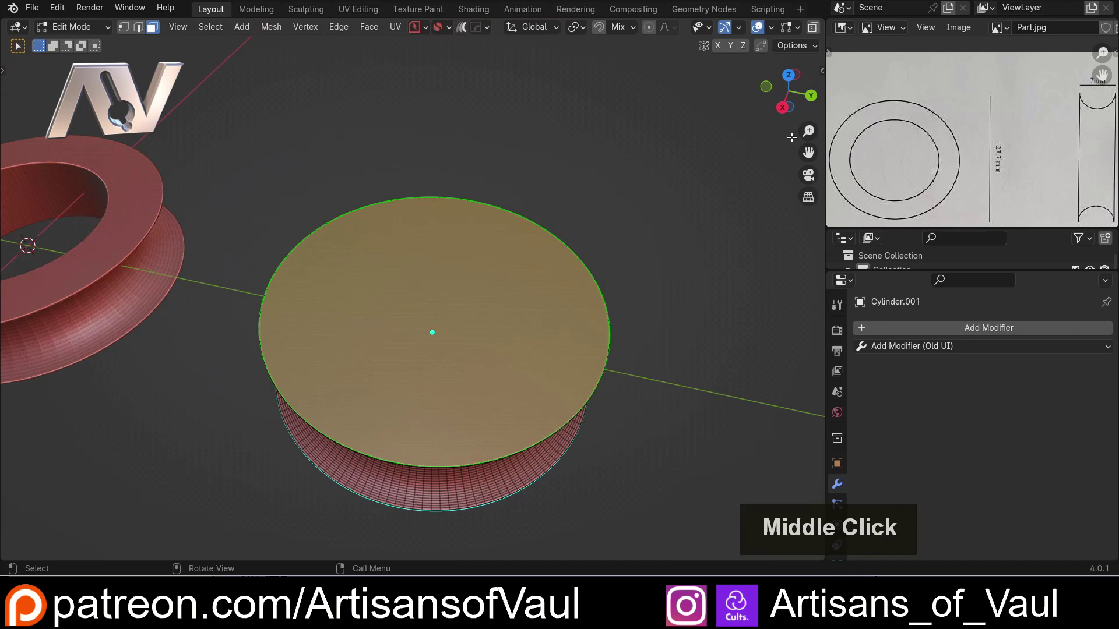
left_click(792, 80)
key("i")
left_click(657, 291)
Step: Bridge the inner edge loops into a through-hole and return to Object Mode
middle_click(558, 298)
key("ctrl+e")
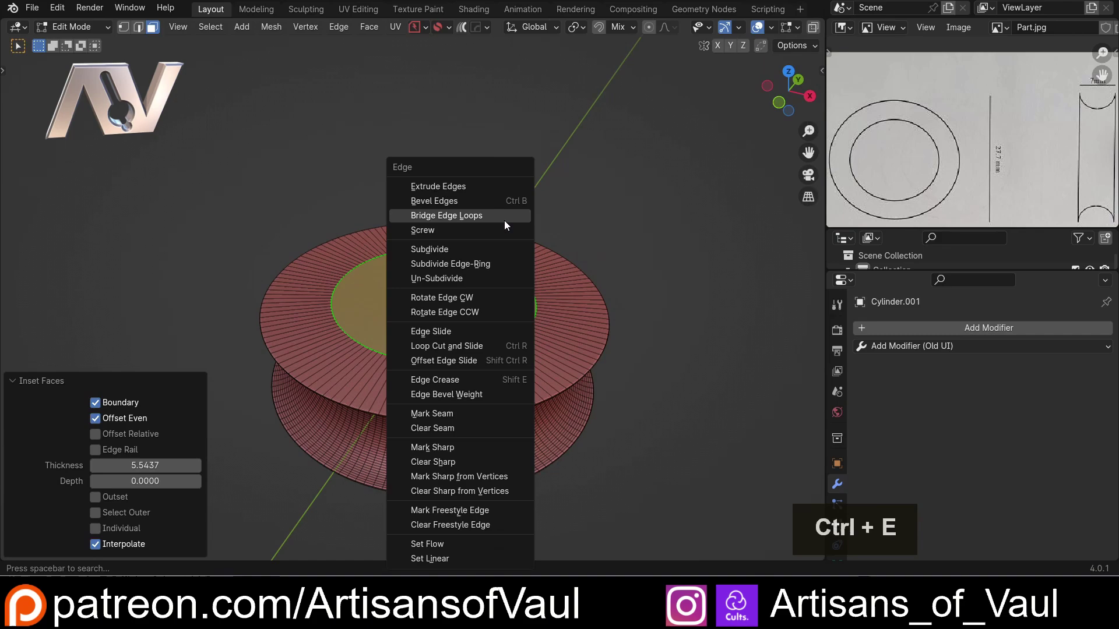
left_click(507, 226)
middle_click(598, 240)
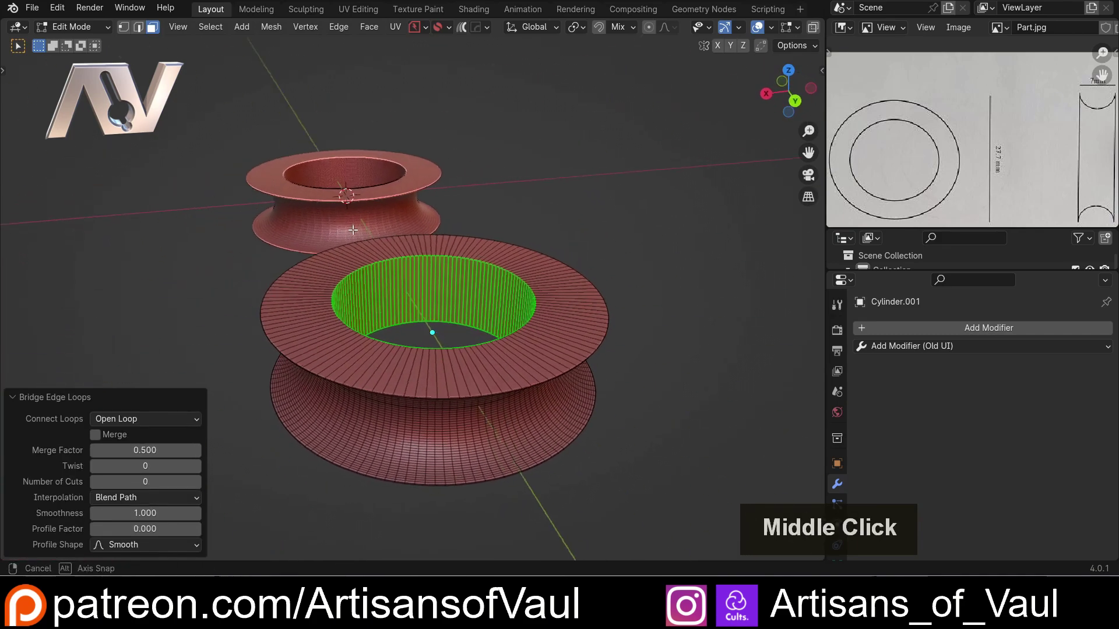
middle_click(268, 233)
middle_click(329, 226)
key("Tab")
scroll("down", 3)
middle_click(452, 230)
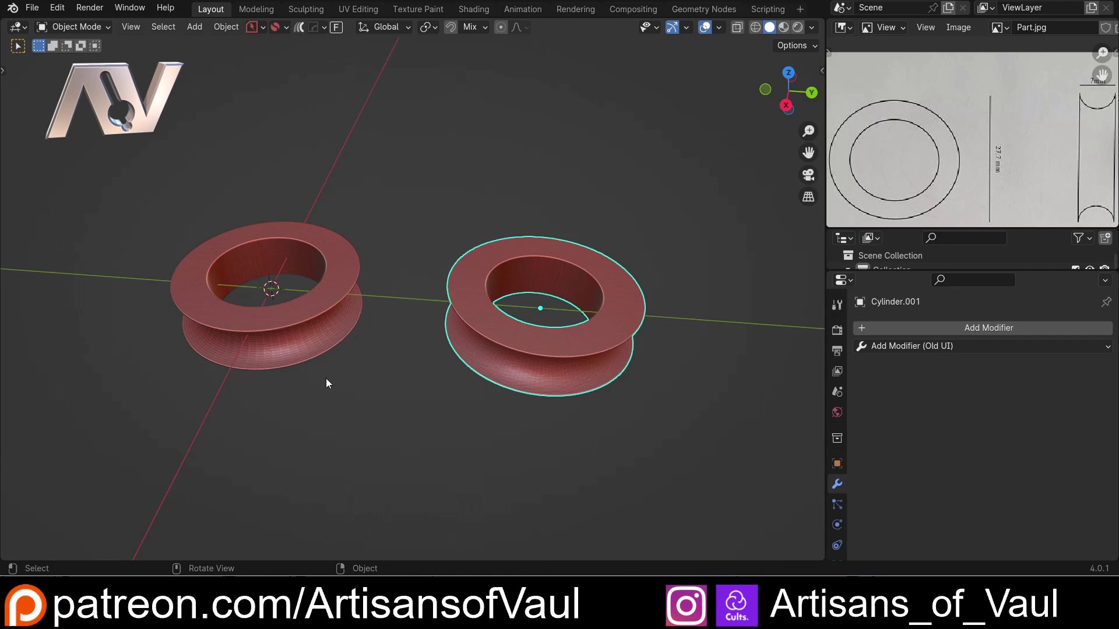
Step: Select the hole-cutting cylinder Cylinder.002 and scale it up slightly to 17.588 across
left_click(429, 284)
middle_click(401, 299)
middle_click(420, 301)
middle_click(453, 309)
scroll("up", 3)
middle_click(512, 318)
middle_click(493, 319)
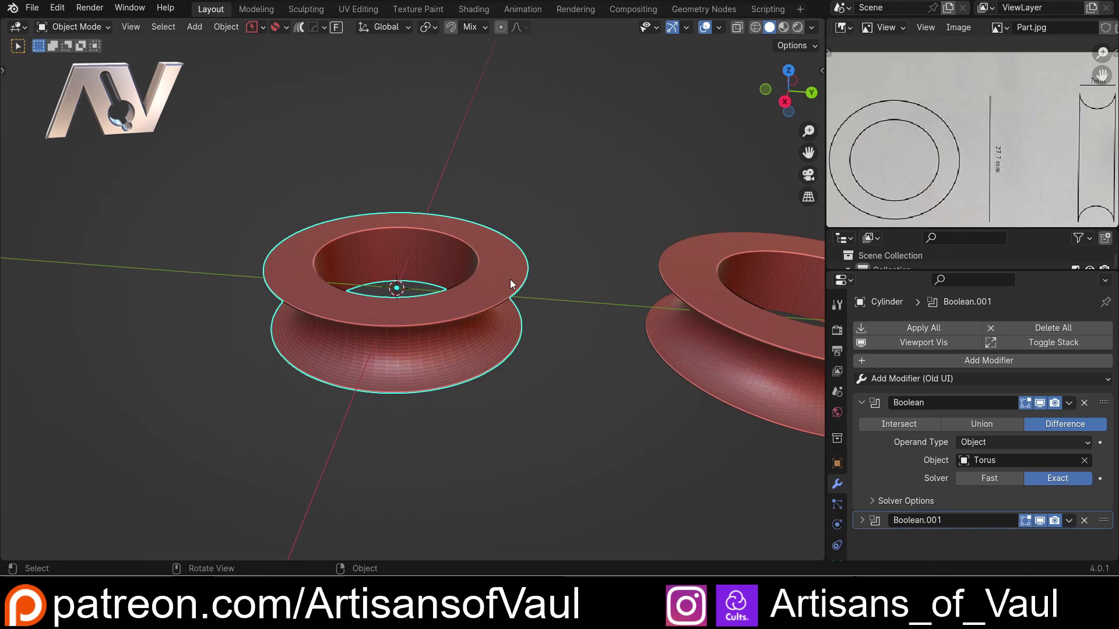
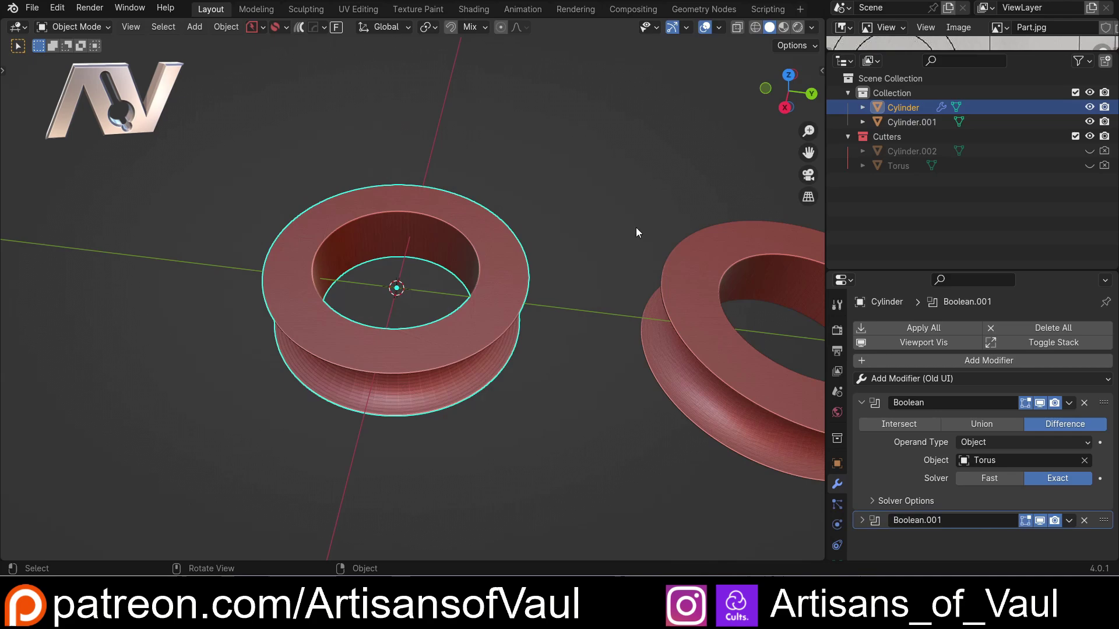
left_click(1095, 155)
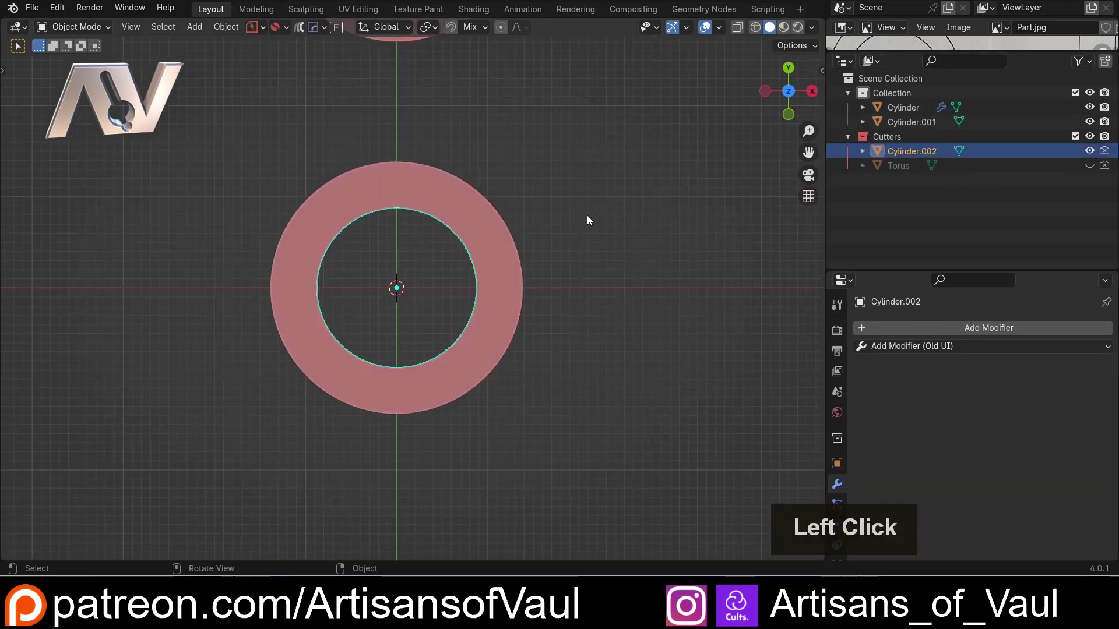
key("s")
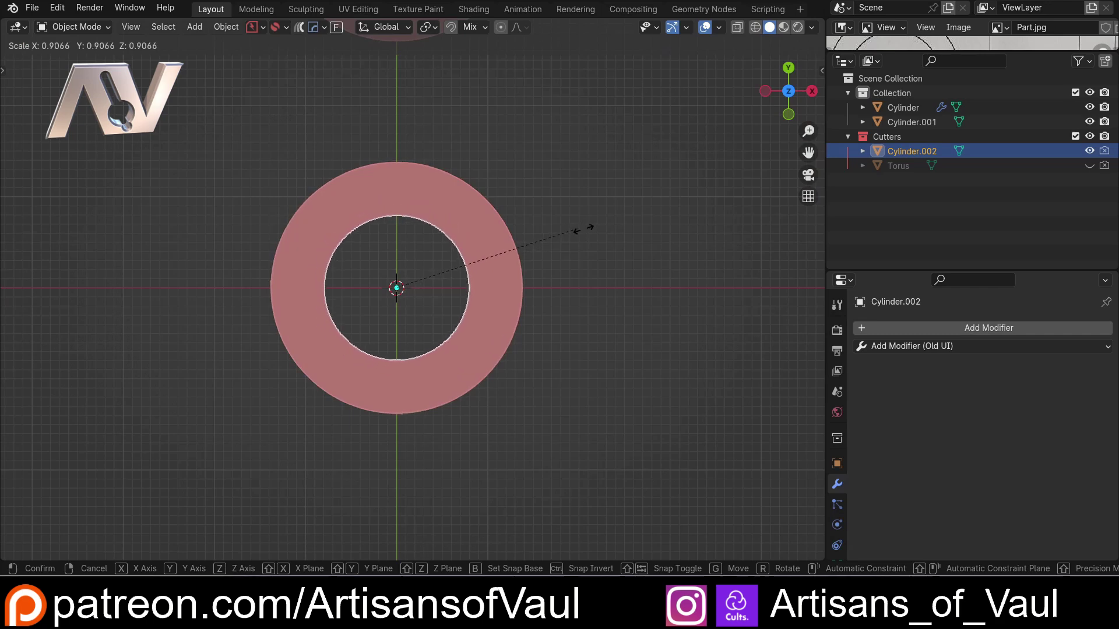
left_click(603, 239)
Step: Check the cutter's dimensions in the N panel and apply its scale
middle_click(520, 234)
middle_click(497, 172)
scroll("up", 3)
middle_click(529, 240)
middle_click(328, 285)
middle_click(375, 242)
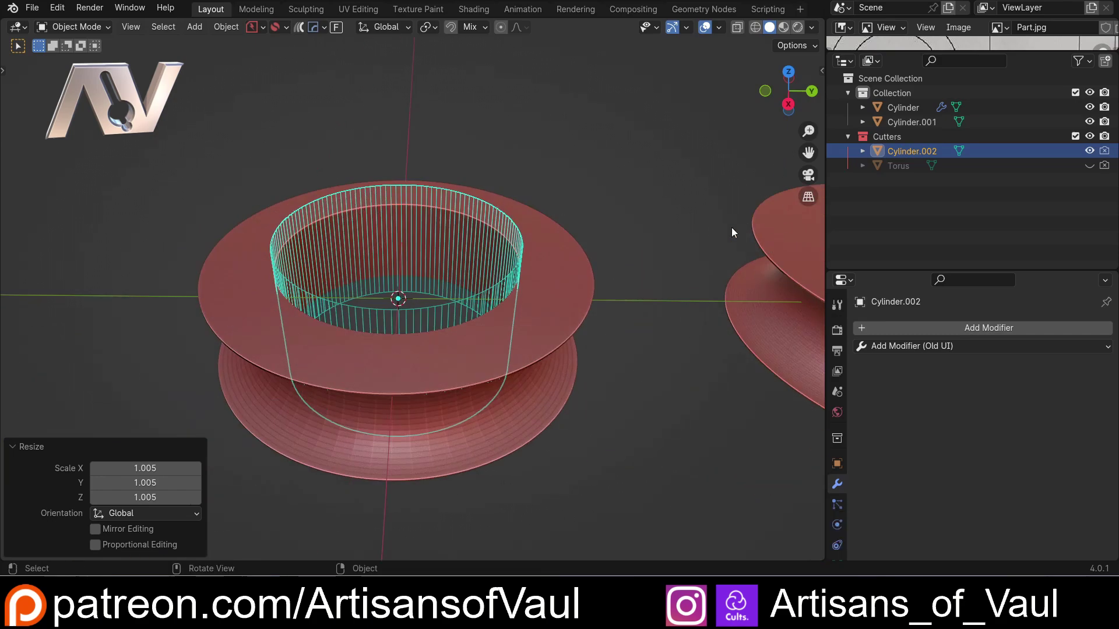
key("n")
left_click(816, 81)
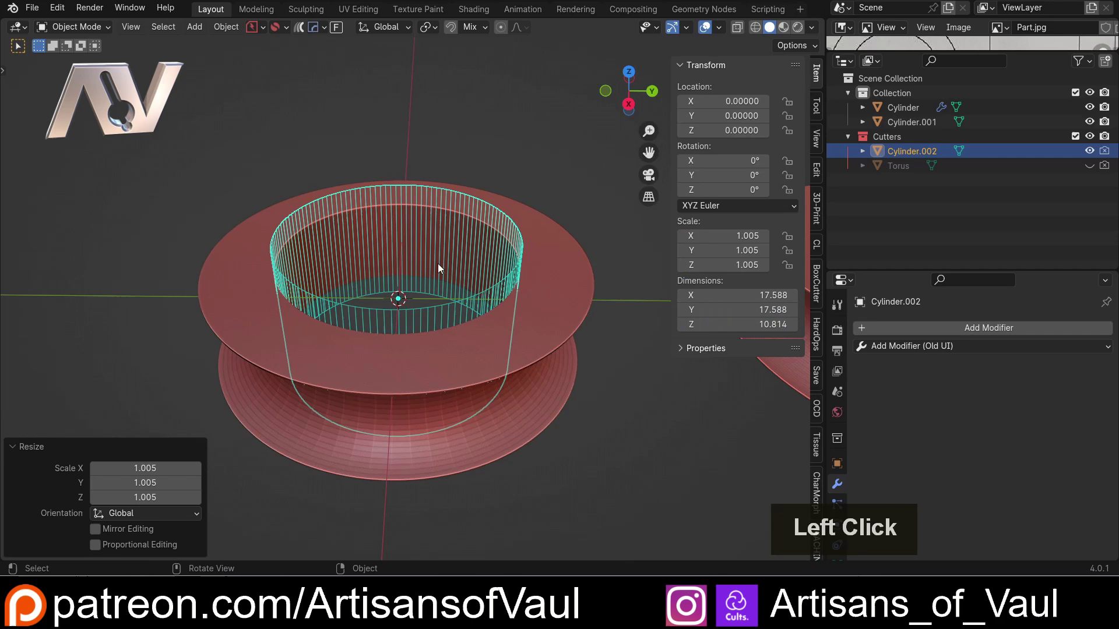
key("ctrl+a")
left_click(453, 176)
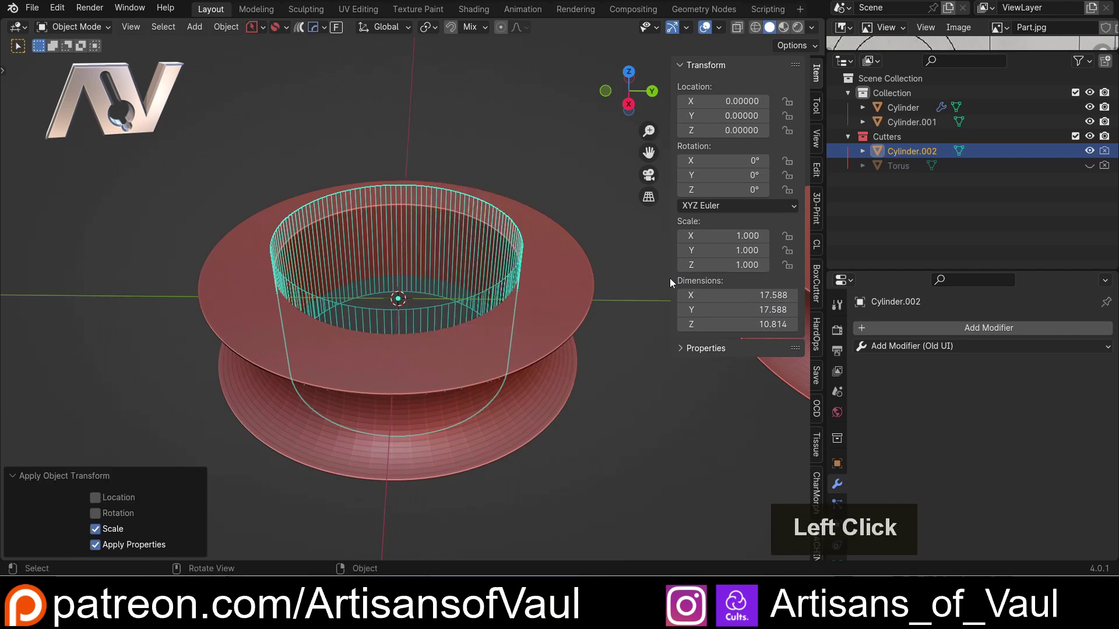
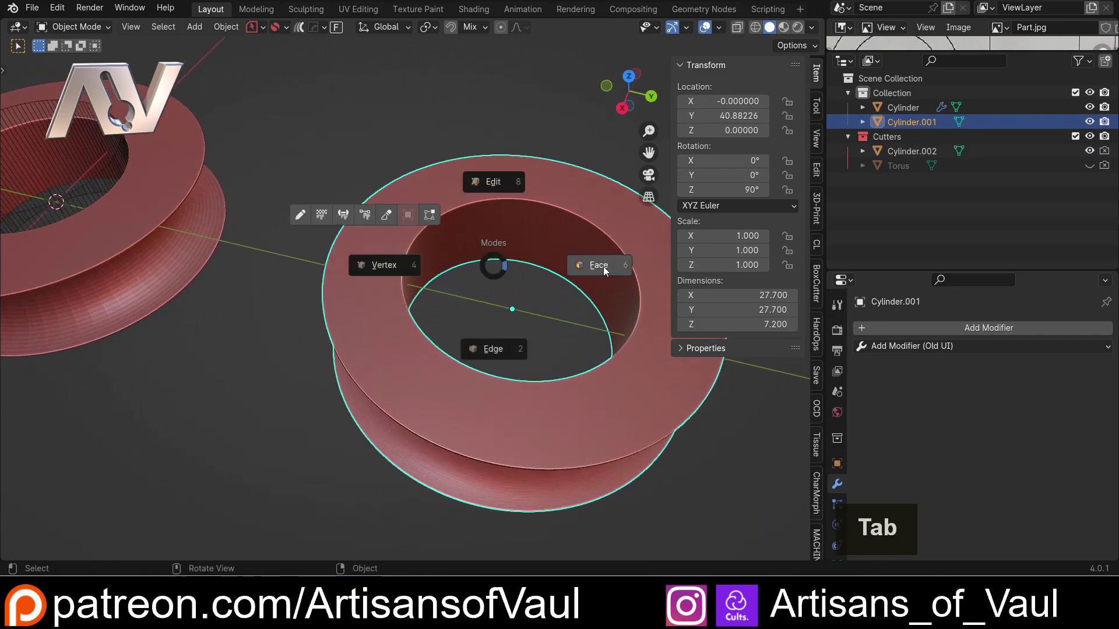
Step: Shrink/fatten the second ring's inner hole wall by -0.988 along its normals and leave Edit Mode
middle_click(550, 245)
scroll("up", 3)
middle_click(410, 242)
middle_click(435, 223)
key("alt+s")
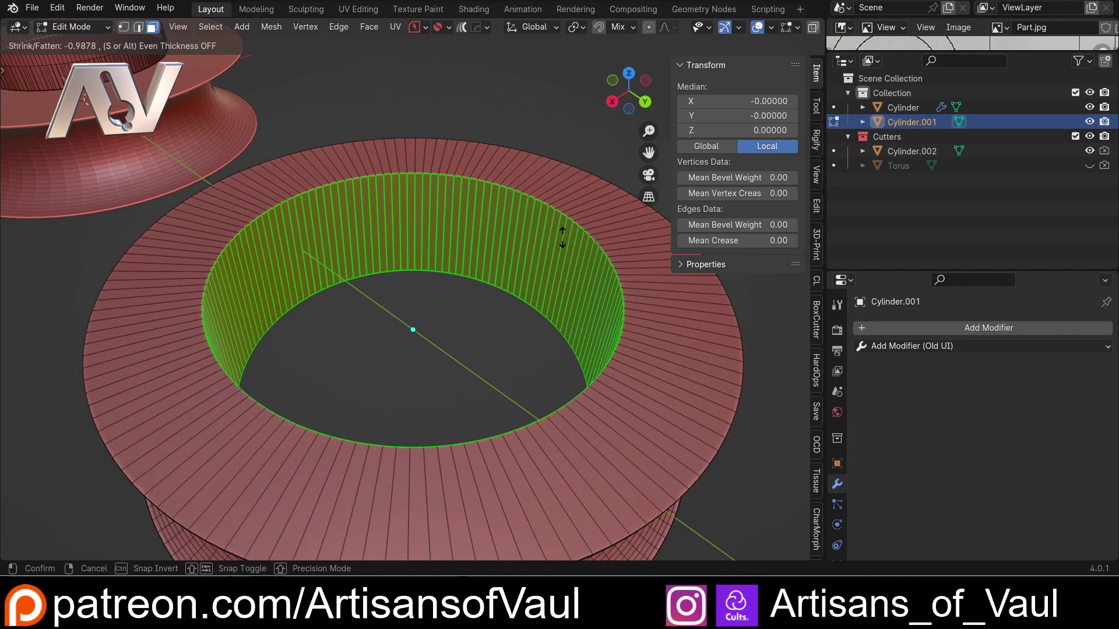
left_click(563, 233)
scroll("down", 3)
middle_click(418, 224)
scroll("up", 3)
middle_click(455, 233)
key("Tab")
Step: Inspect the rings, then unhide and select the Torus cutter in the outliner
middle_click(474, 221)
scroll("down", 3)
middle_click(444, 236)
scroll("up", 3)
left_click(433, 366)
middle_click(448, 319)
scroll("up", 3)
middle_click(475, 321)
middle_click(427, 275)
left_click(1095, 168)
middle_click(555, 287)
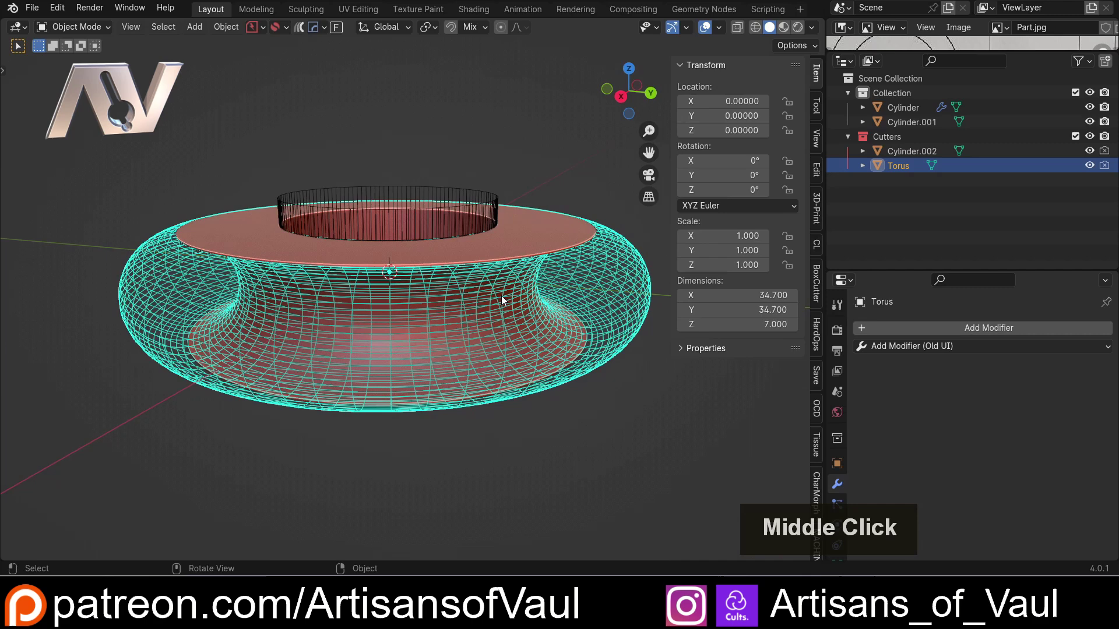
Step: Give the torus cutter a level-1 Subdivision modifier and hide it
key("ctrl+1")
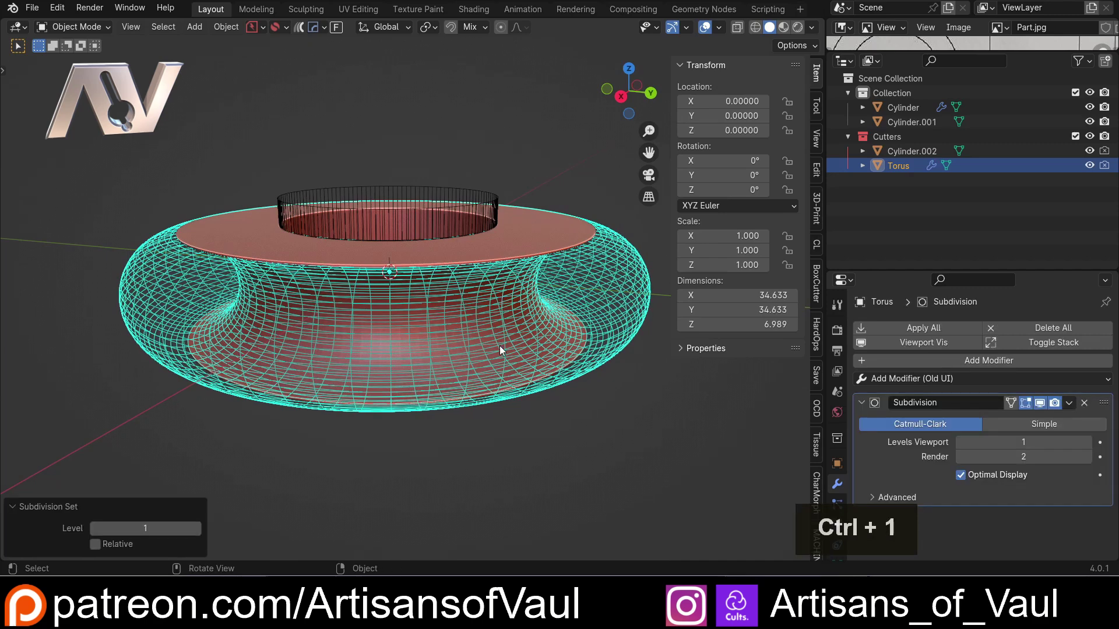
key("h")
scroll("up", 3)
scroll("down", 3)
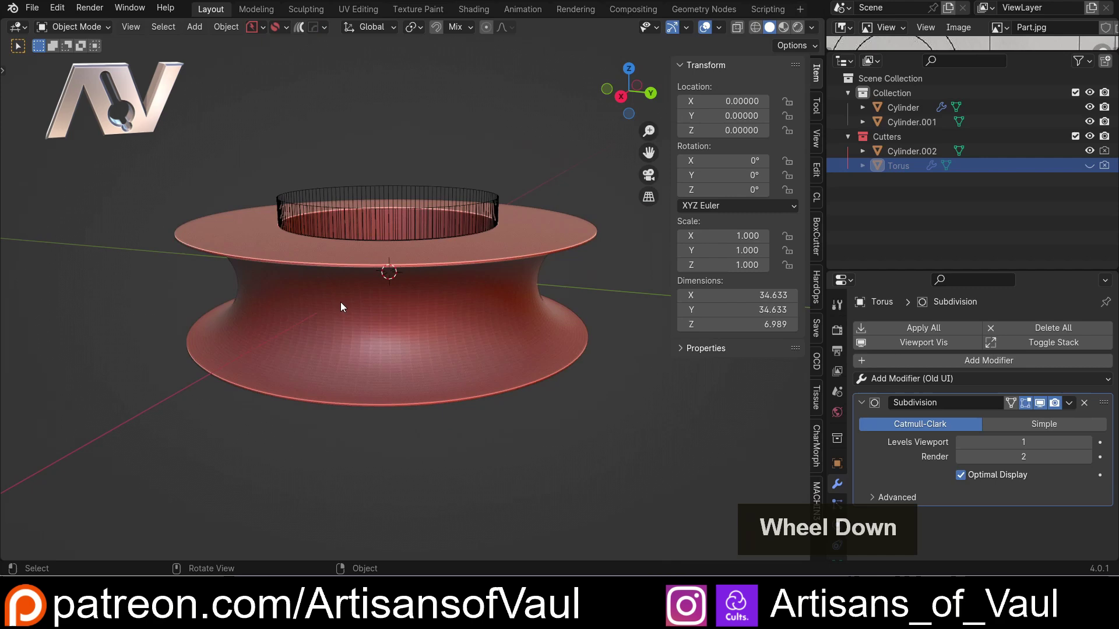
scroll("down", 3)
middle_click(335, 268)
scroll("down", 3)
Step: Inspect the first spool's groove, hide the remaining cutter and select the first spool ring
middle_click(418, 275)
middle_click(390, 311)
scroll("up", 3)
left_click(347, 274)
key("h")
left_click(332, 311)
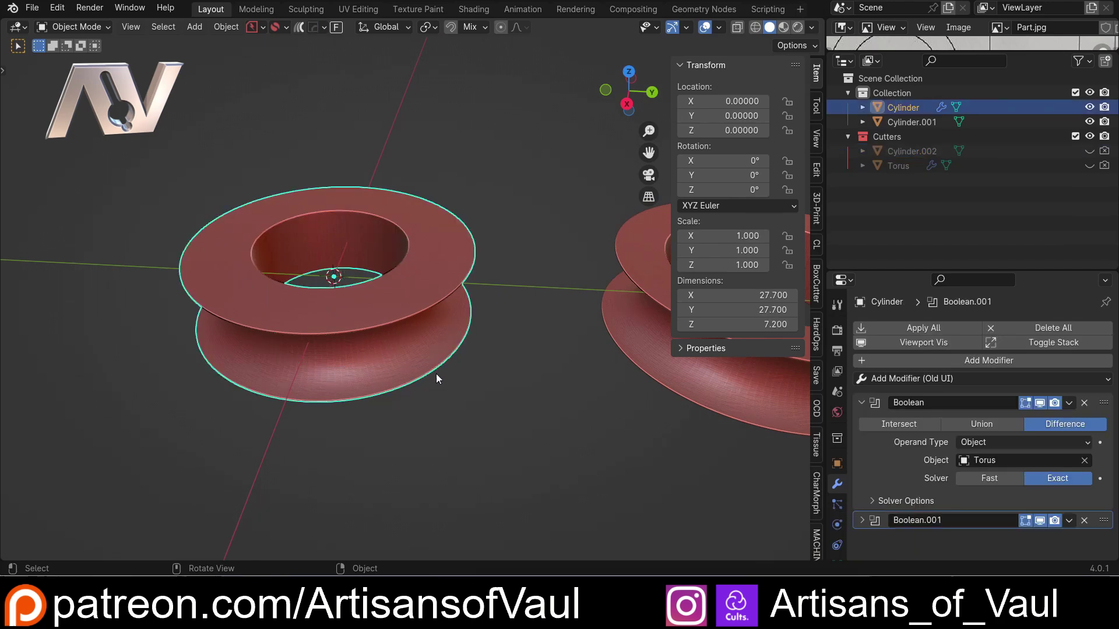
scroll("down", 3)
middle_click(517, 365)
middle_click(505, 366)
middle_click(452, 370)
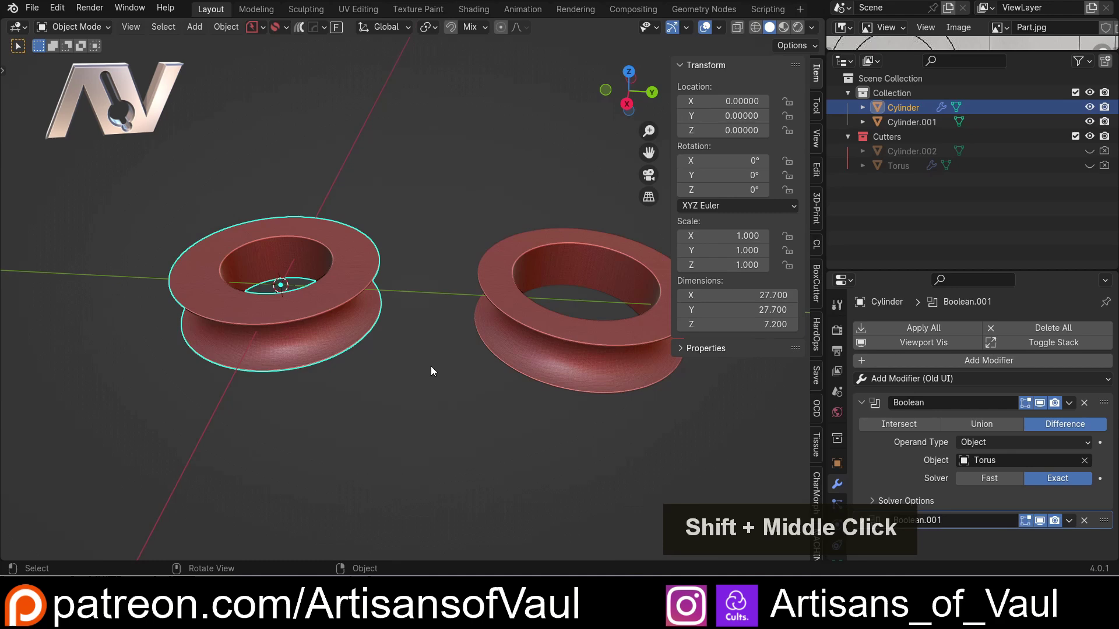
middle_click(382, 375)
middle_click(284, 370)
scroll("up", 3)
middle_click(505, 336)
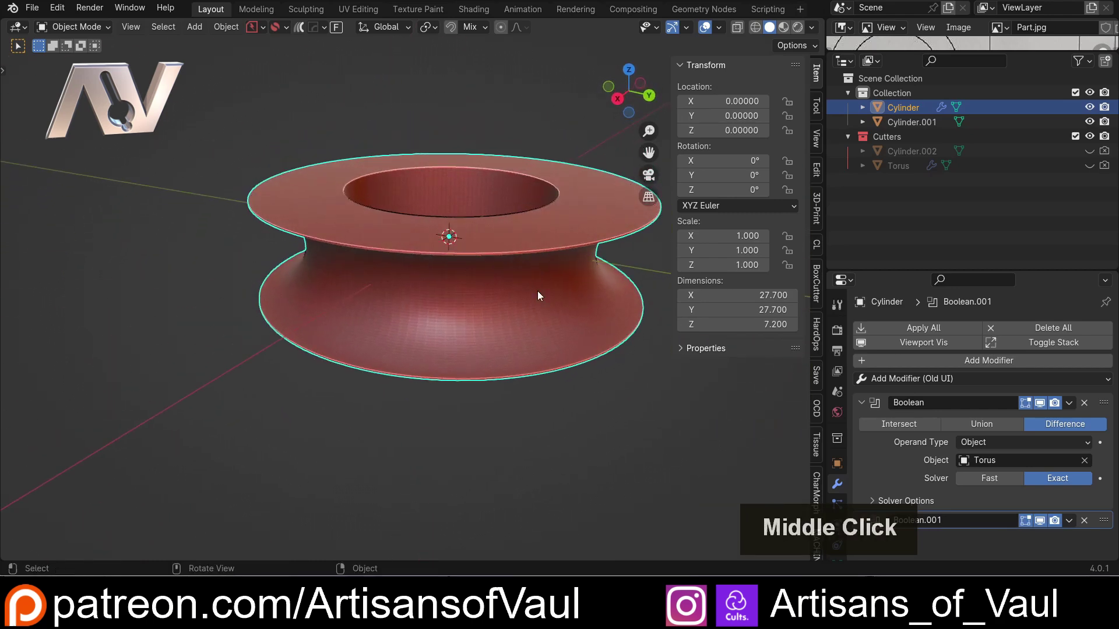
scroll("down", 3)
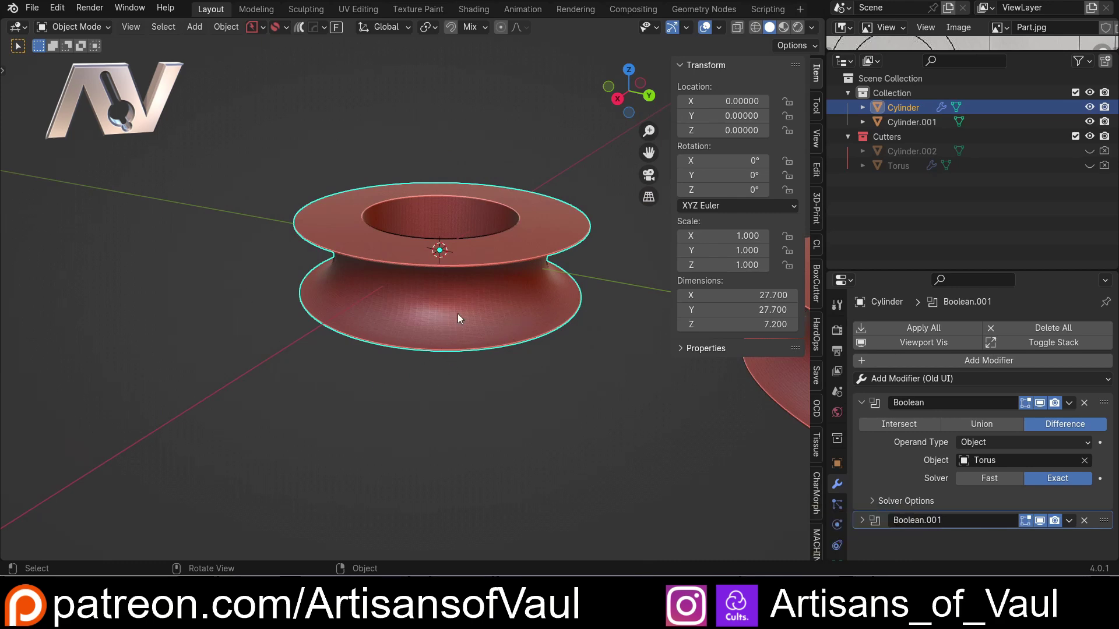
scroll("down", 3)
middle_click(578, 345)
left_click(372, 335)
middle_click(356, 345)
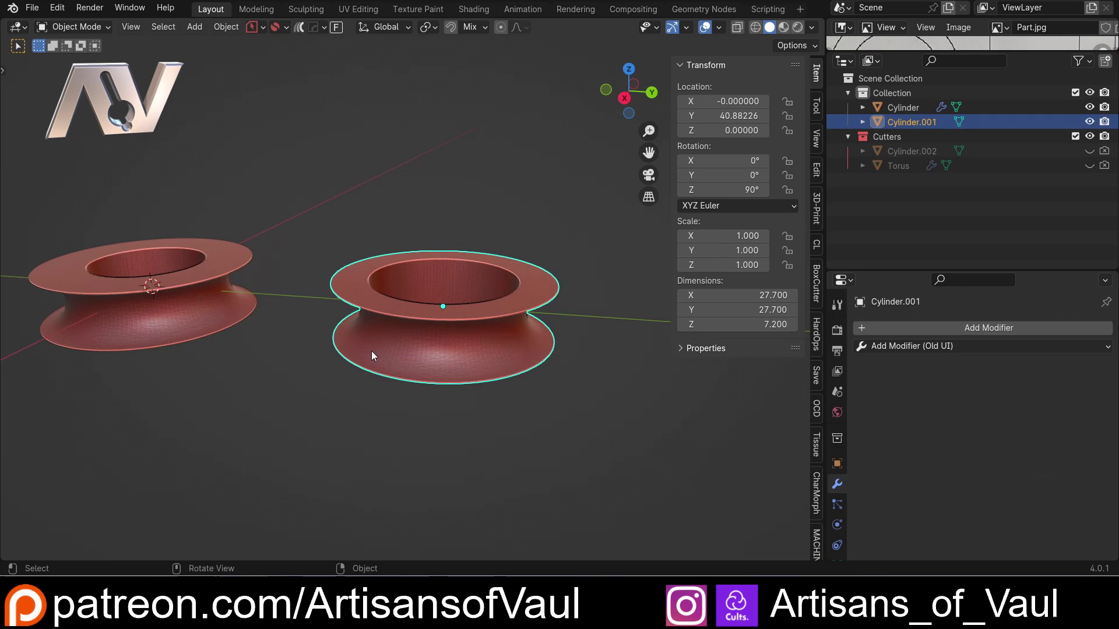
middle_click(380, 351)
scroll("up", 3)
key("Tab")
key("alt+s")
key("Tab")
middle_click(461, 387)
middle_click(335, 280)
middle_click(379, 298)
middle_click(261, 332)
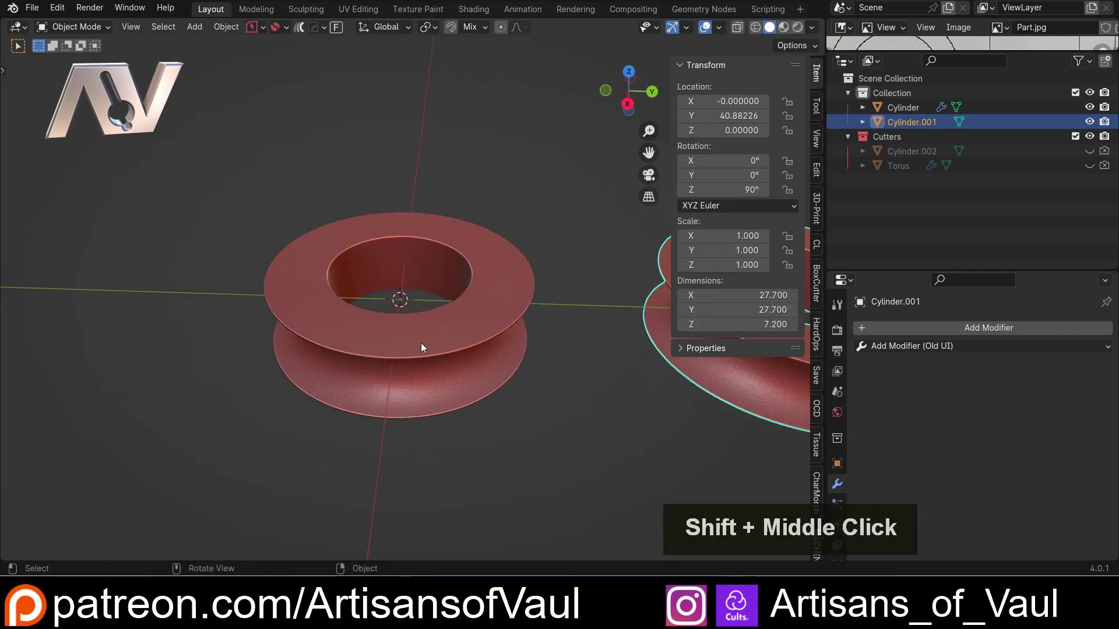
left_click(424, 349)
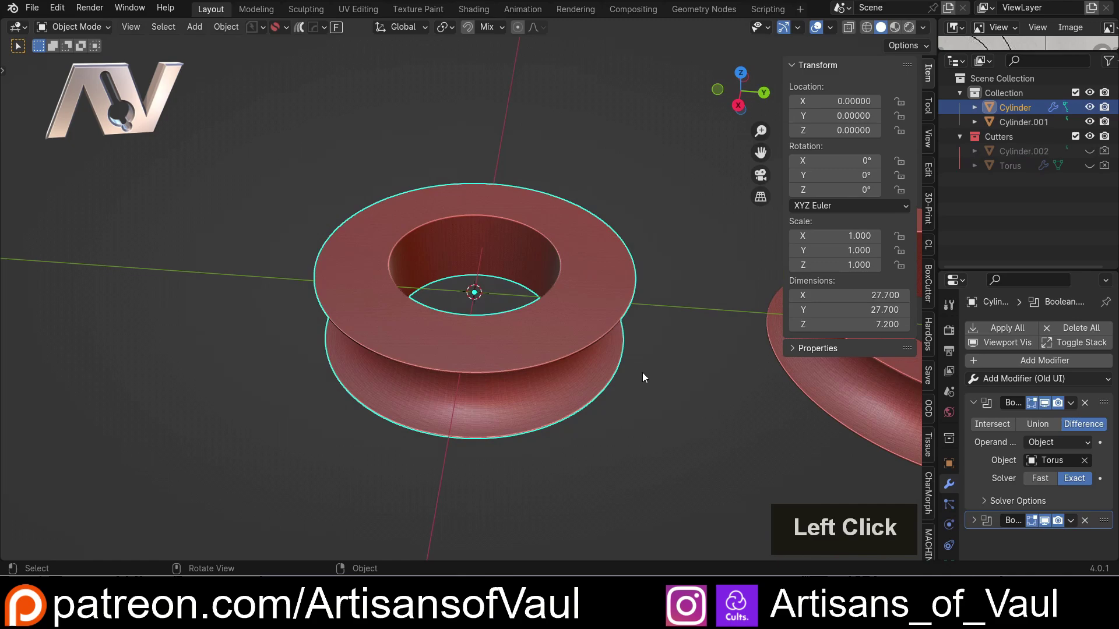
Step: Remove the Torus cutter's Subdivision modifier and apply the Cylinder's boolean cut to its mesh
left_click(1093, 168)
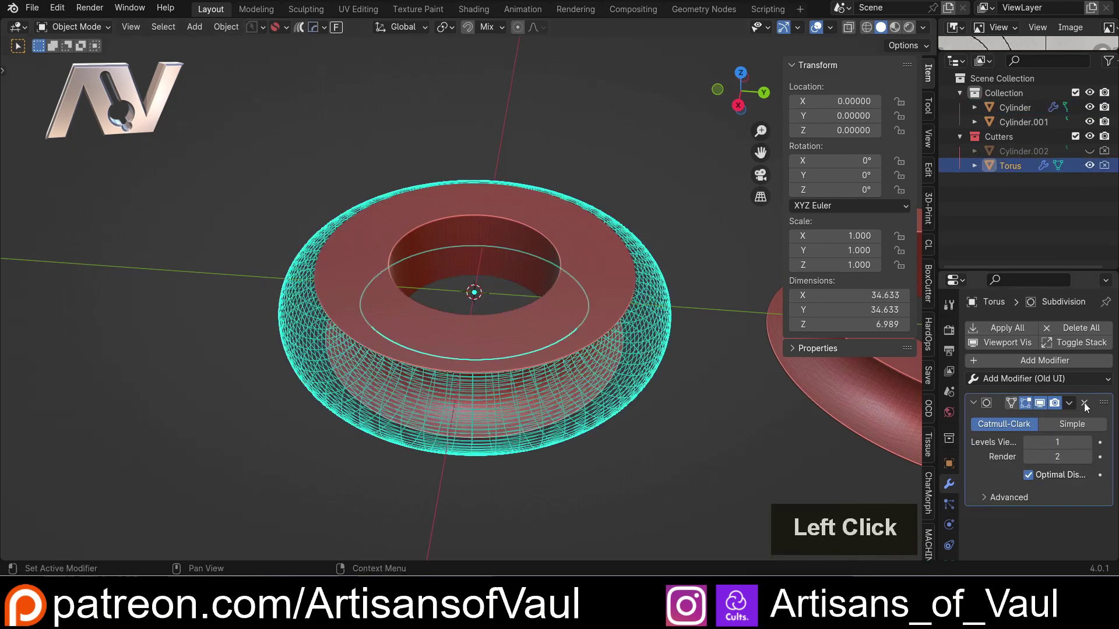
scroll("up", 3)
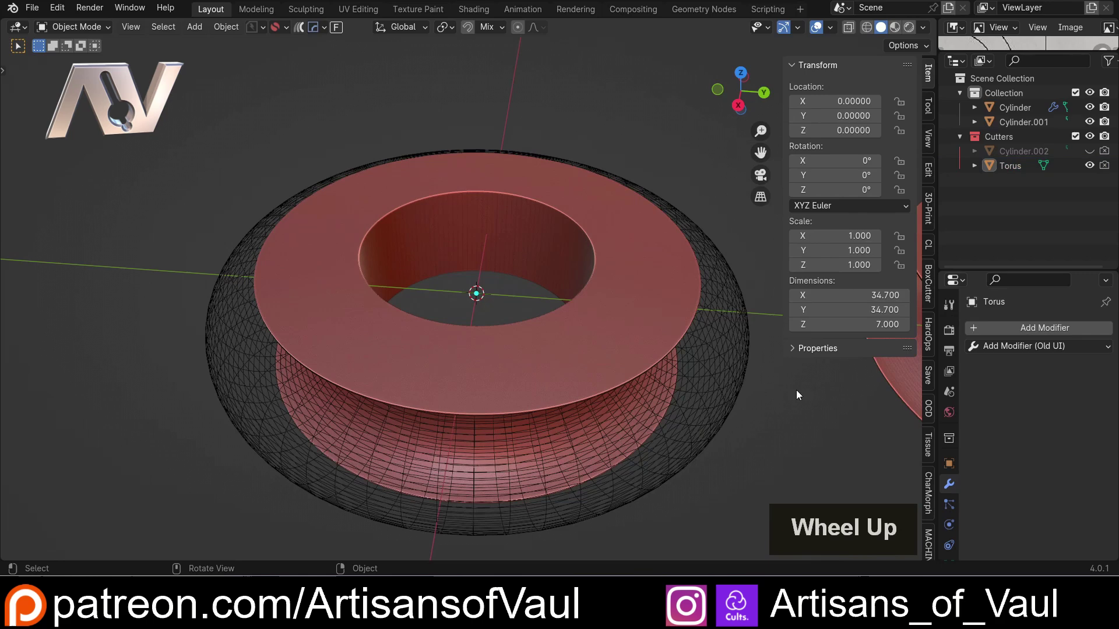
left_click(603, 427)
key("h")
left_click(551, 345)
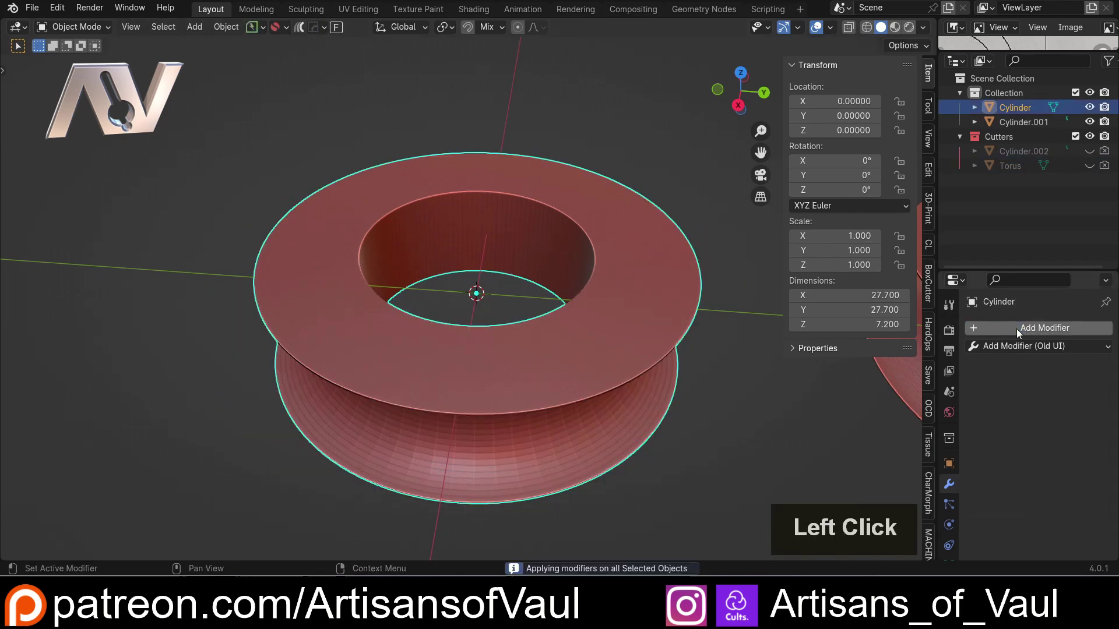
Step: Inspect the ring's cut mesh in Edit Mode, selecting a face on the outer rim
key("Tab")
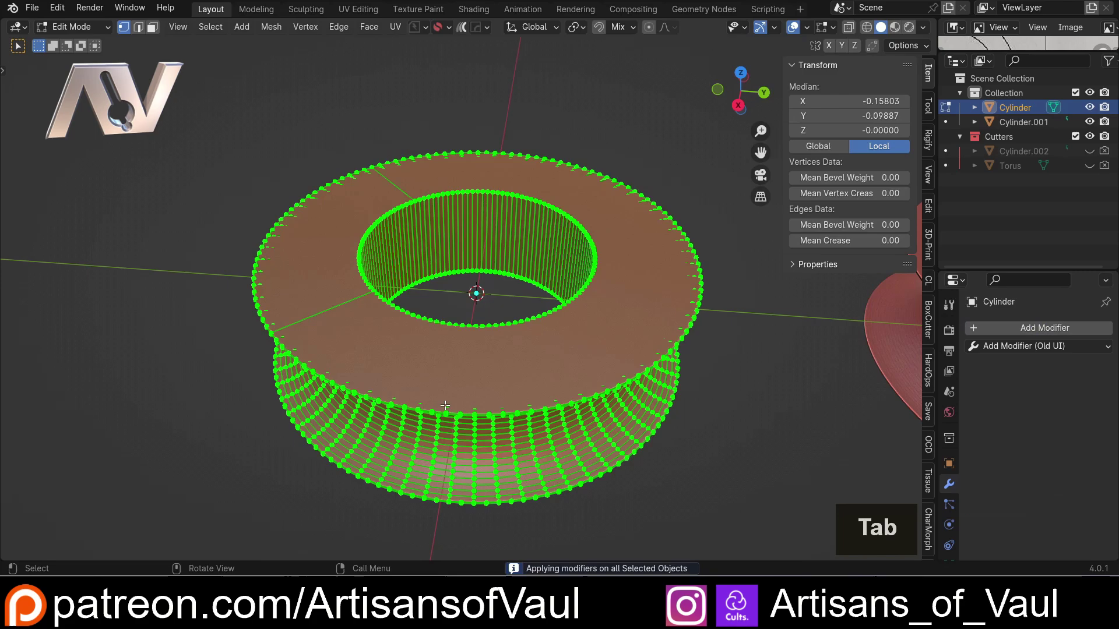
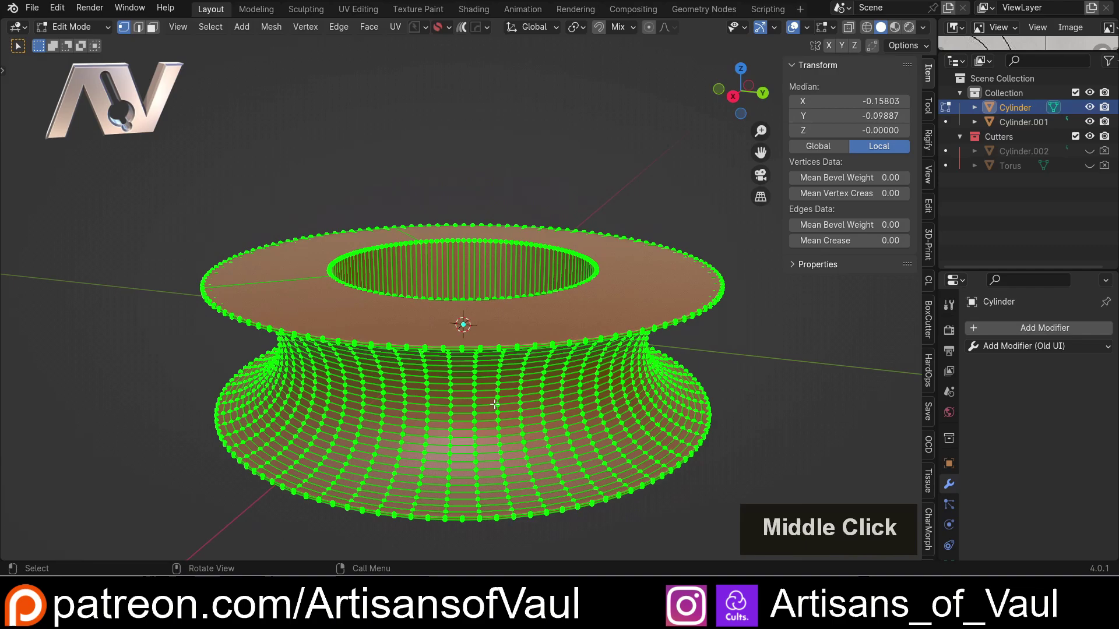
scroll("down", 3)
scroll("up", 3)
middle_click(438, 392)
scroll("up", 3)
middle_click(473, 367)
scroll("up", 3)
middle_click(438, 403)
middle_click(489, 243)
middle_click(489, 296)
scroll("up", 3)
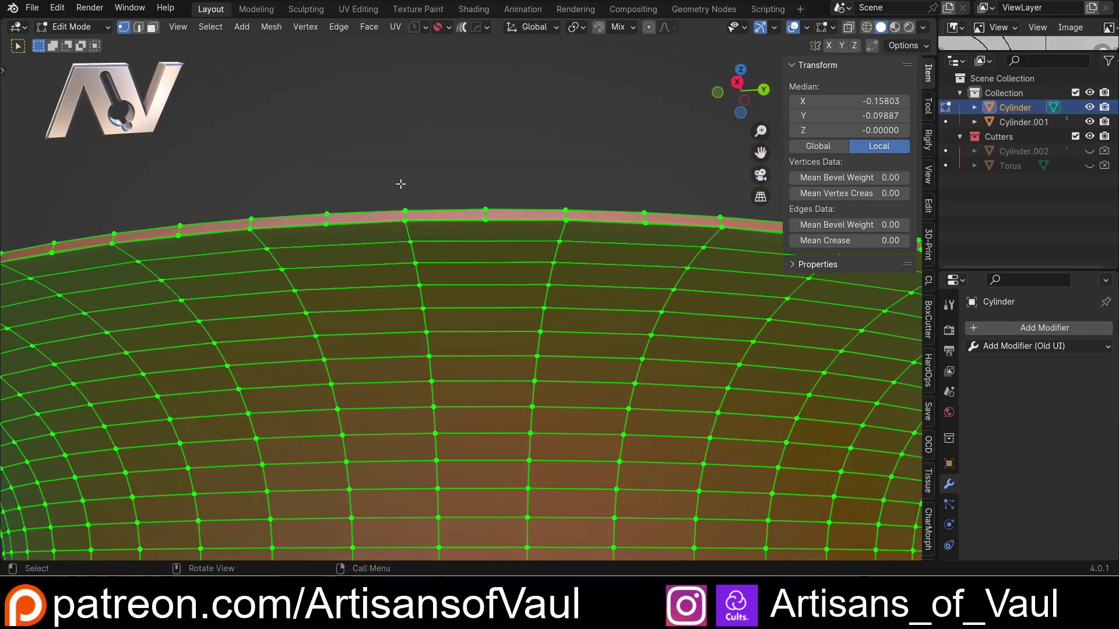
left_click(428, 141)
scroll("up", 3)
key("Tab")
left_click(533, 222)
middle_click(487, 217)
middle_click(480, 247)
scroll("up", 3)
middle_click(464, 305)
left_click(652, 325)
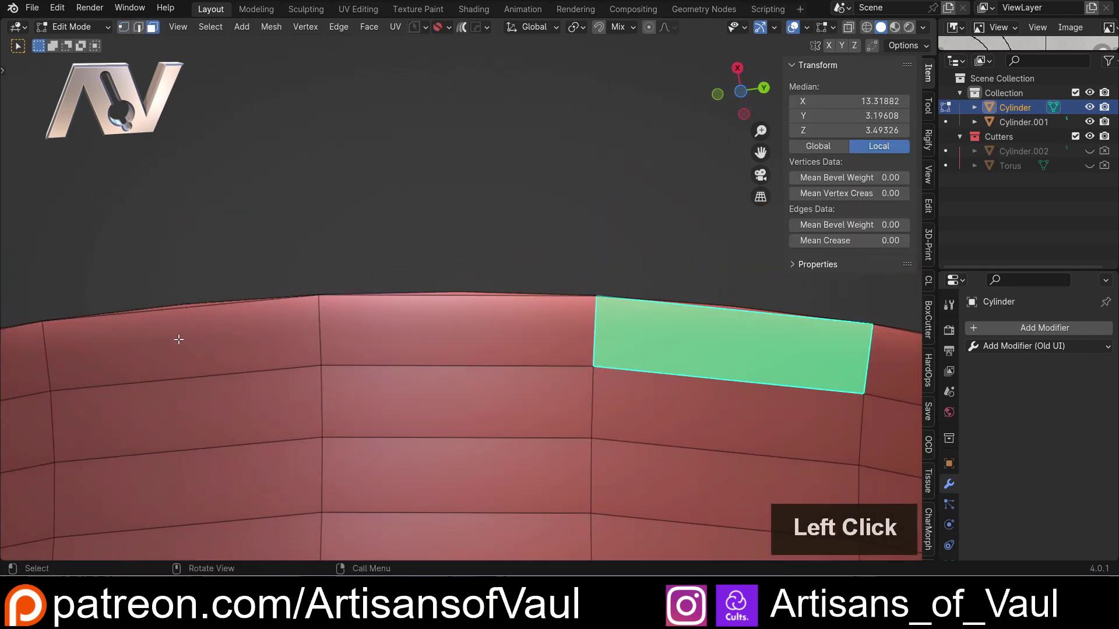
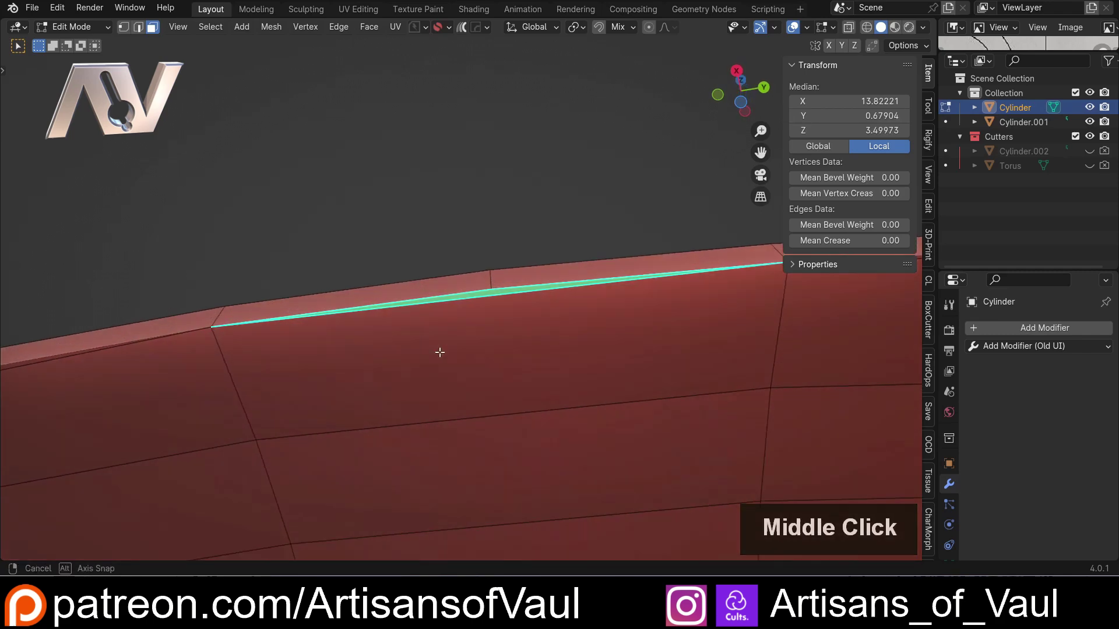
Step: Examine the rim edges and underside in edge and vertex modes, then return to Object Mode
key("Tab")
scroll("down", 3)
middle_click(464, 267)
scroll("down", 3)
middle_click(508, 357)
scroll("up", 3)
scroll("down", 3)
key("Tab")
middle_click(460, 372)
scroll("up", 3)
middle_click(423, 392)
middle_click(464, 257)
scroll("down", 3)
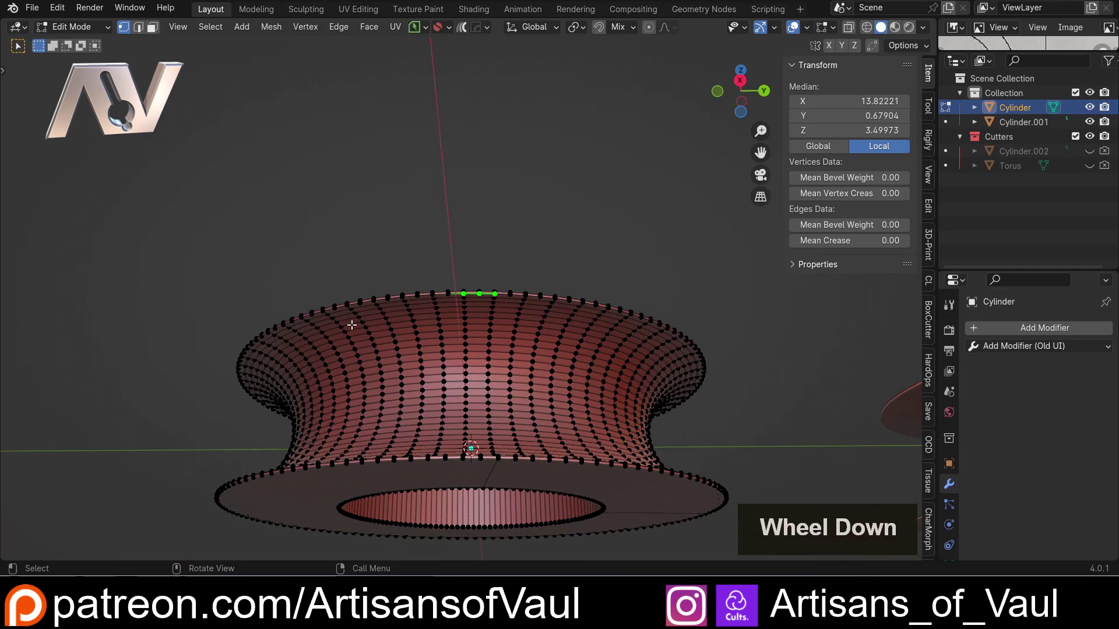
middle_click(477, 317)
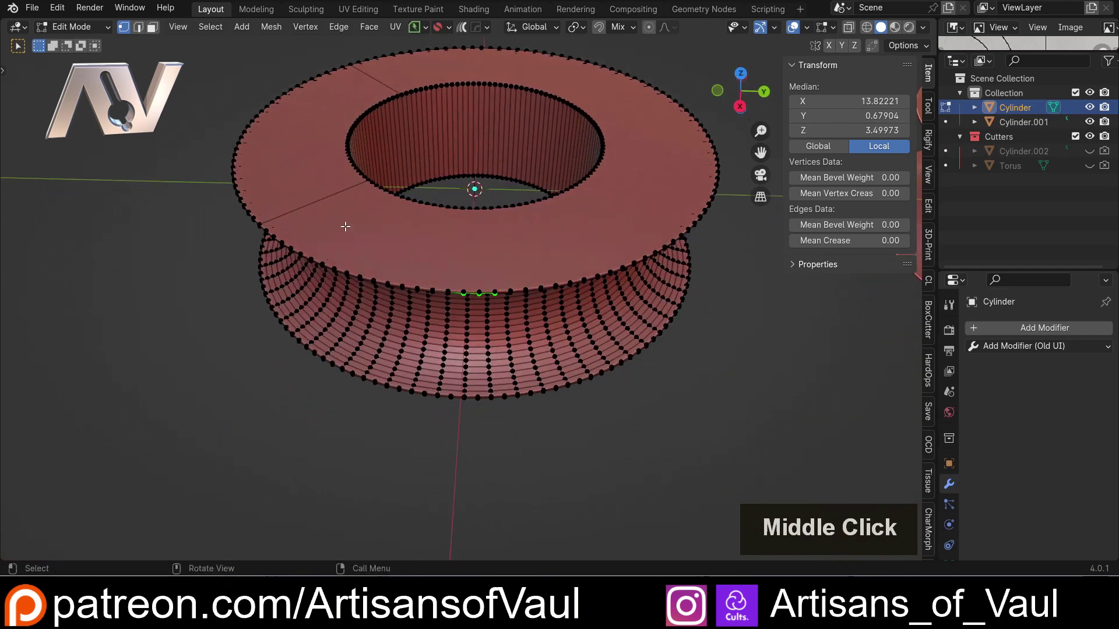
key("Tab")
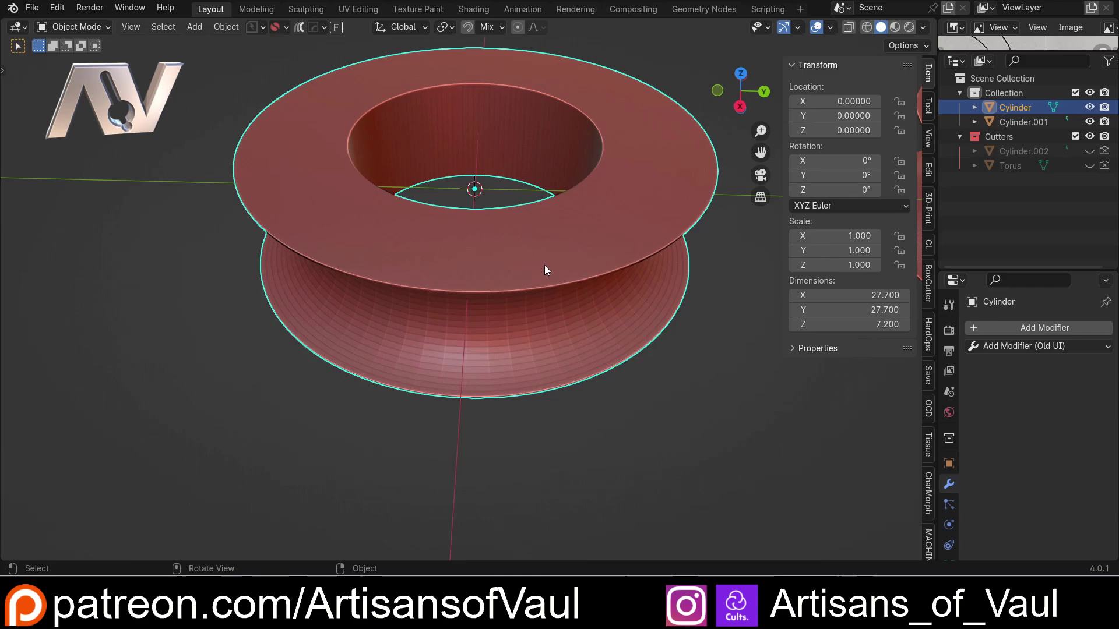
scroll("down", 3)
middle_click(500, 285)
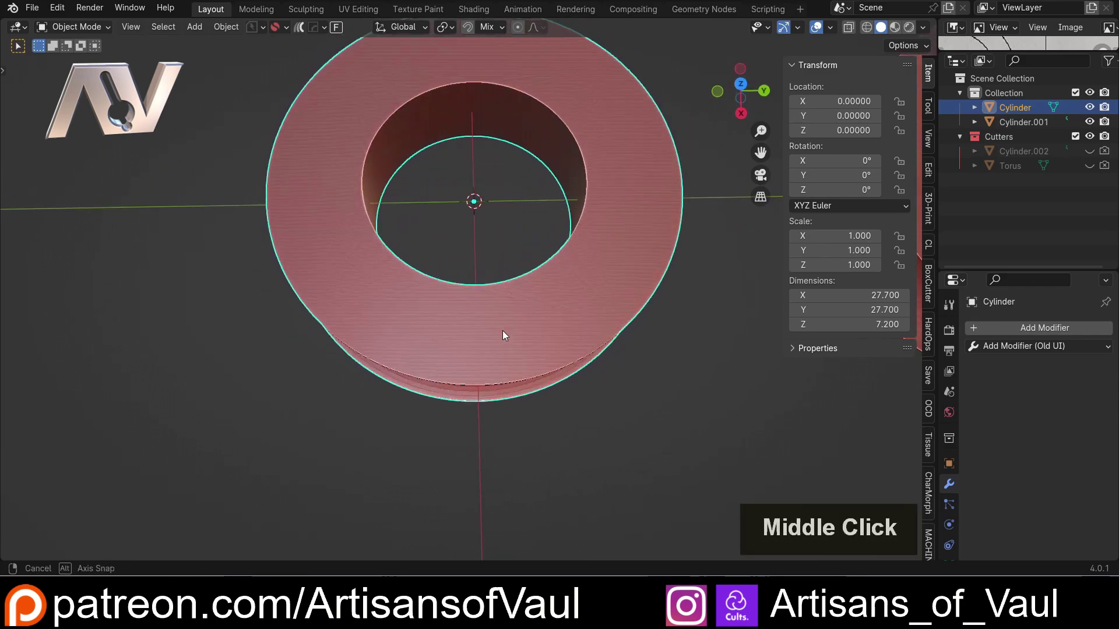
key("Tab")
scroll("down", 3)
middle_click(617, 330)
left_click(498, 316)
scroll("up", 3)
key("Tab")
middle_click(476, 305)
middle_click(454, 309)
middle_click(412, 312)
scroll("up", 3)
middle_click(501, 356)
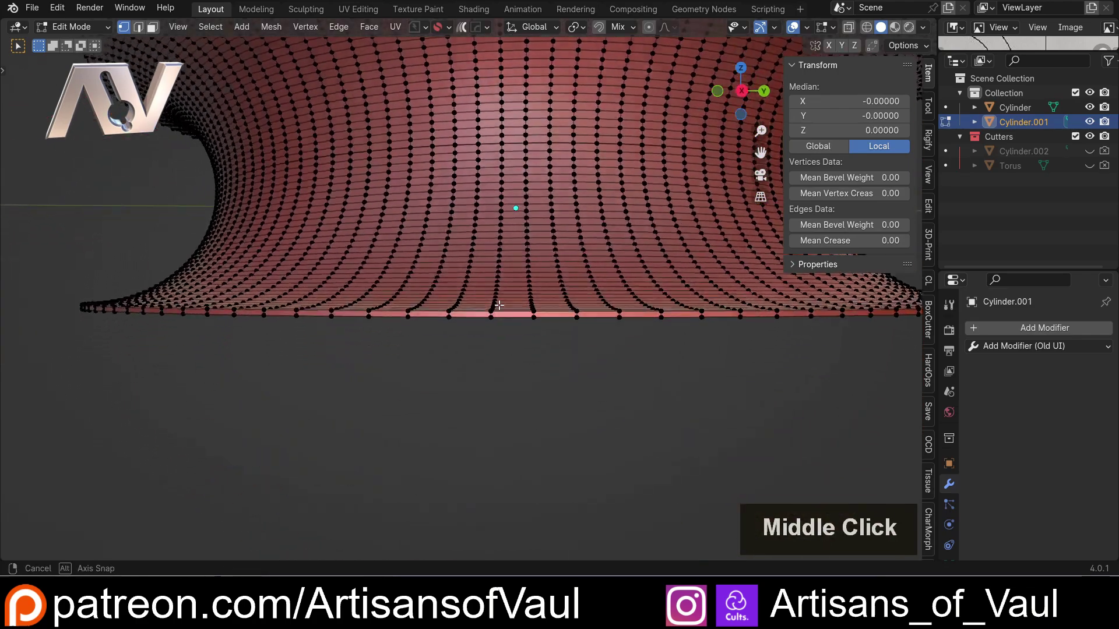
scroll("down", 3)
middle_click(584, 147)
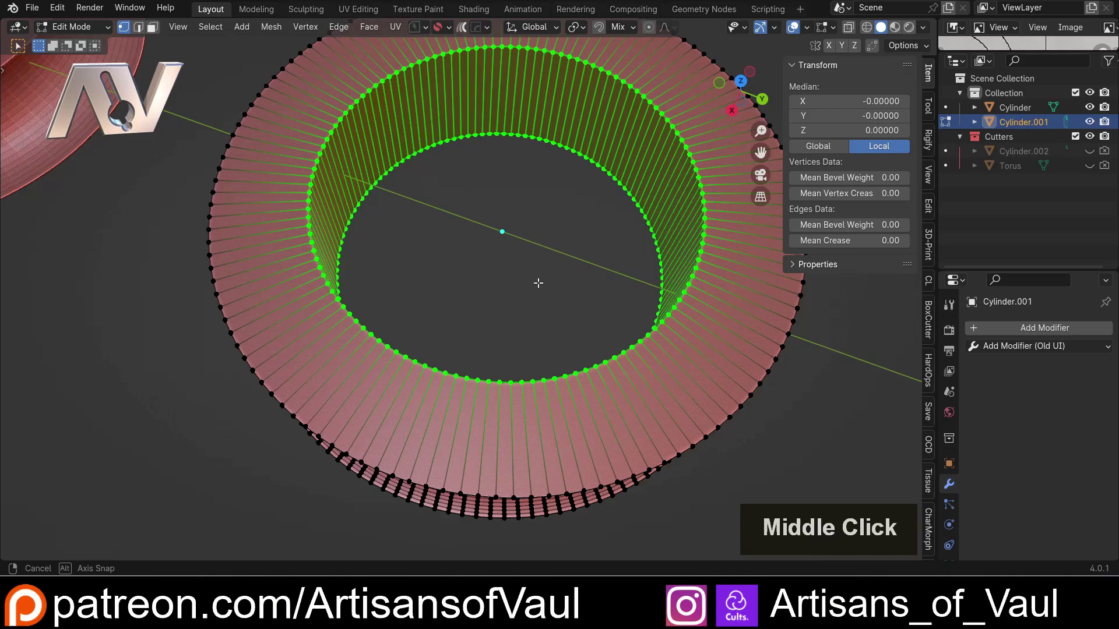
middle_click(537, 299)
scroll("up", 3)
middle_click(530, 301)
scroll("down", 3)
middle_click(429, 360)
middle_click(458, 301)
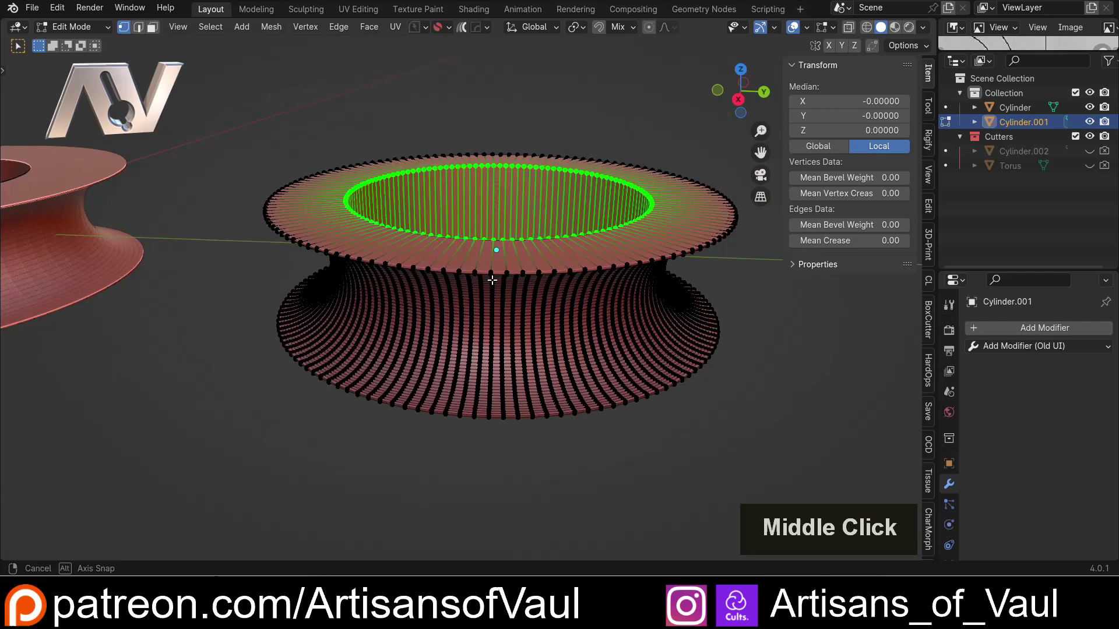
key("Tab")
scroll("down", 3)
middle_click(366, 331)
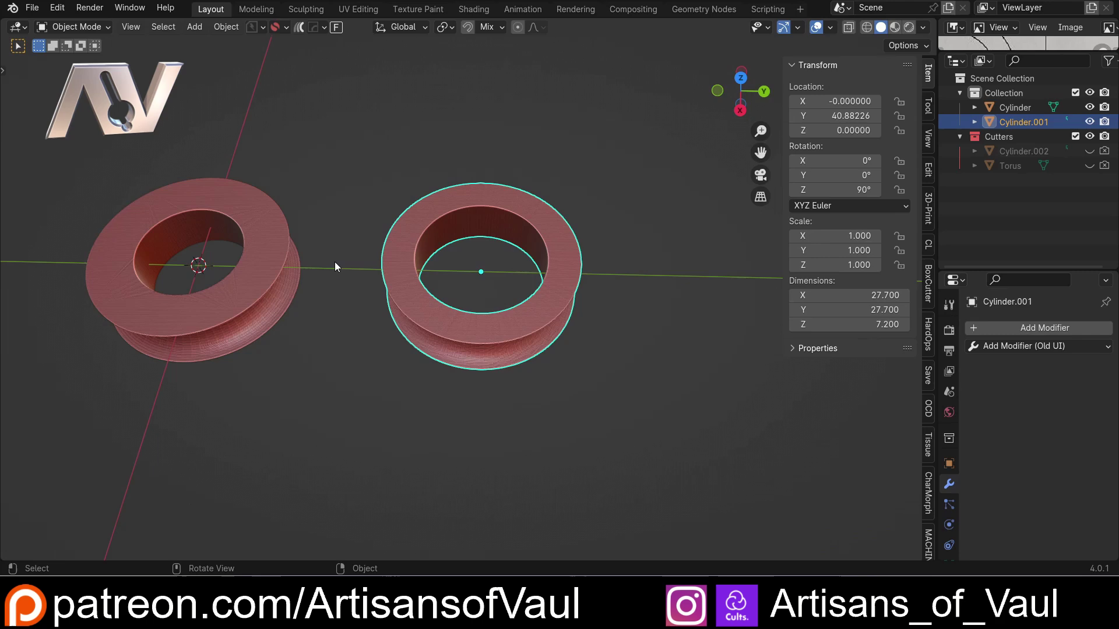
middle_click(290, 296)
middle_click(373, 291)
middle_click(463, 295)
scroll("up", 3)
left_click(402, 331)
middle_click(487, 329)
middle_click(519, 319)
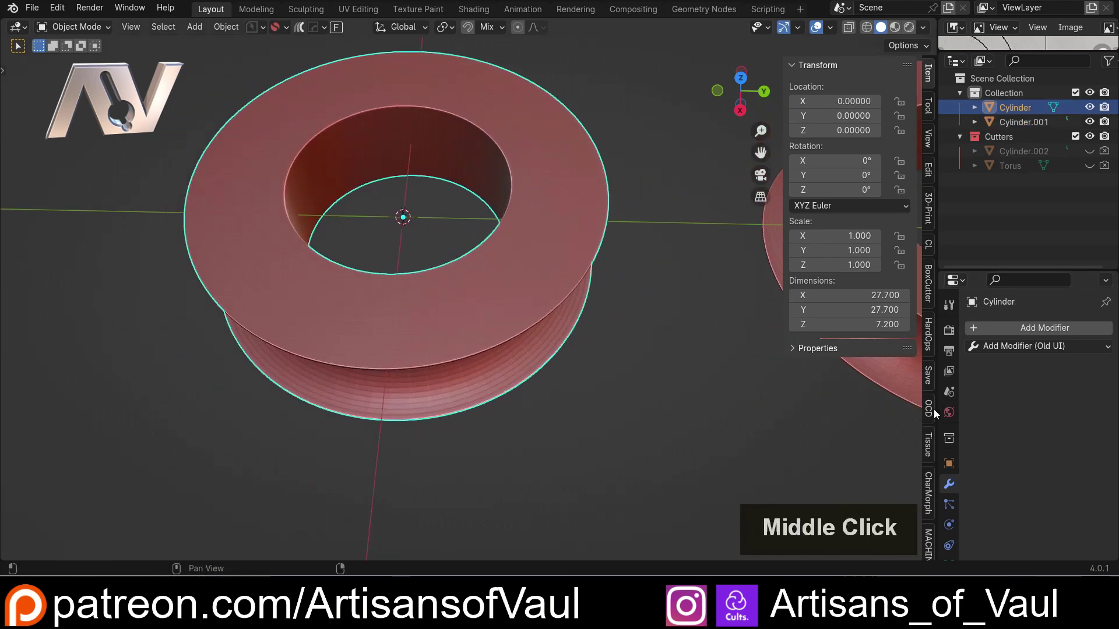
Step: Run Check All from the 3D-Print sidebar on the first spool ring
left_click(930, 224)
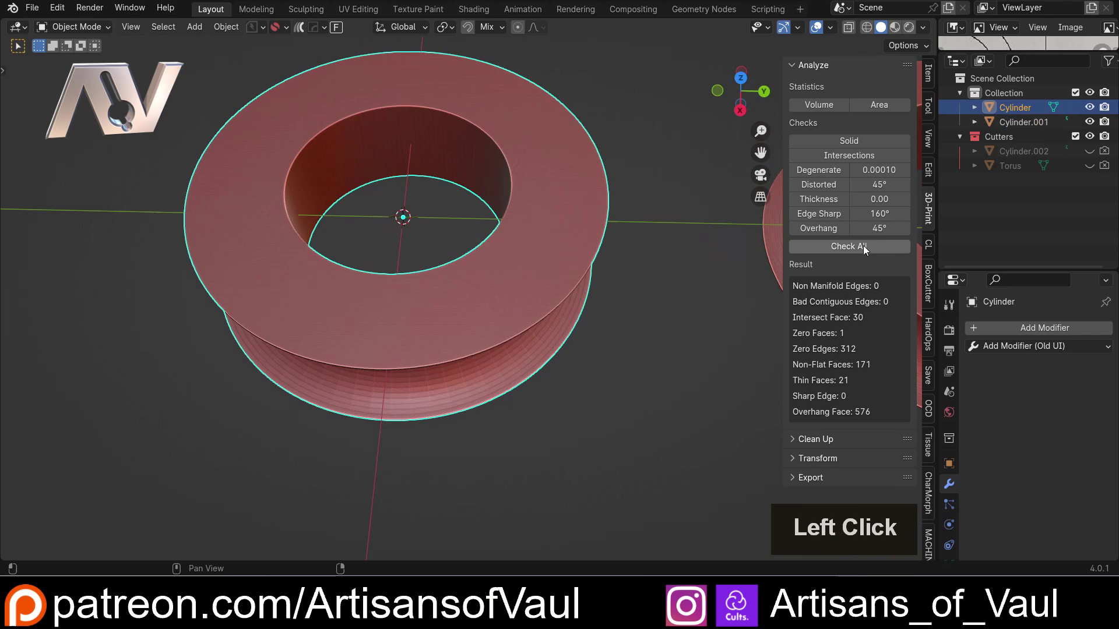
scroll("down", 3)
middle_click(417, 294)
scroll("up", 3)
left_click(451, 275)
scroll("up", 3)
Step: Inspect the top-rim edges in Edit Mode and slide a rim edge along the loop
key("Tab")
scroll("up", 3)
middle_click(383, 218)
scroll("up", 3)
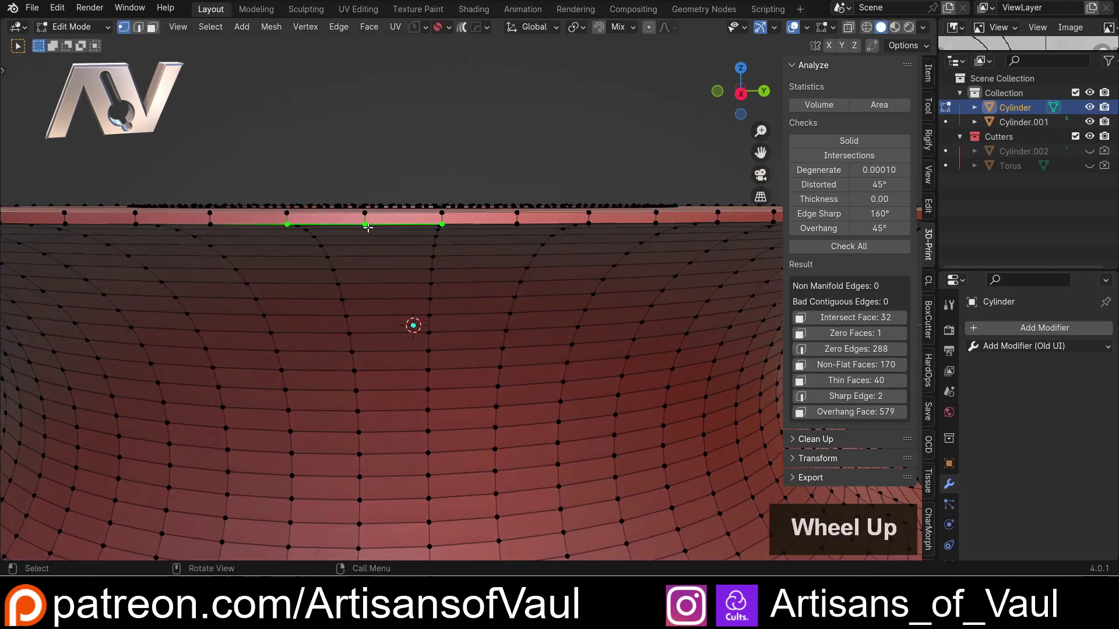
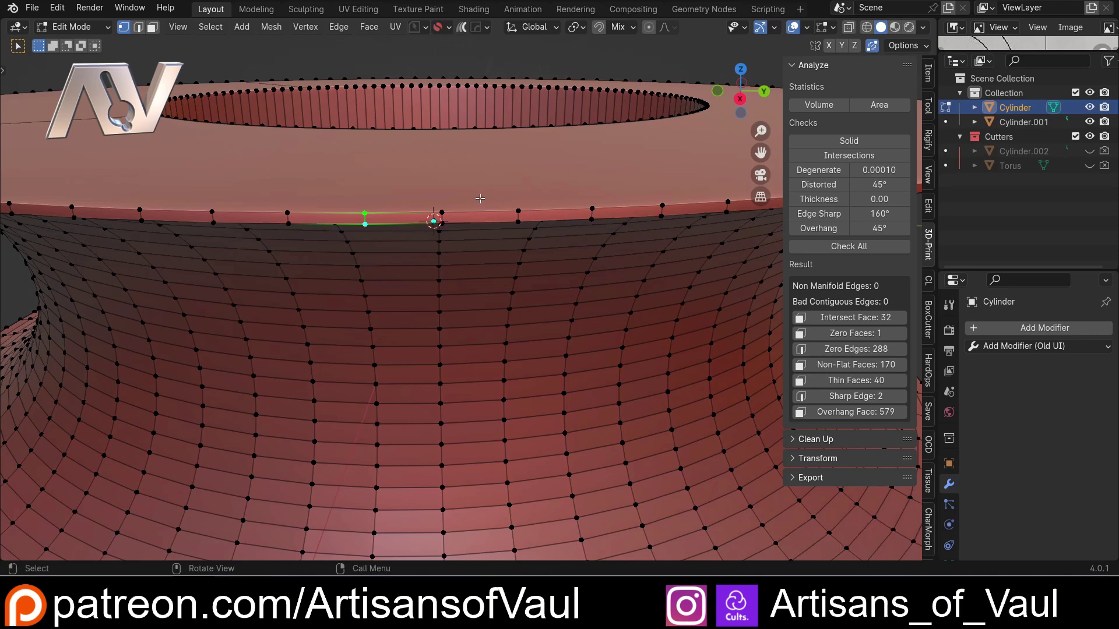
key("g")
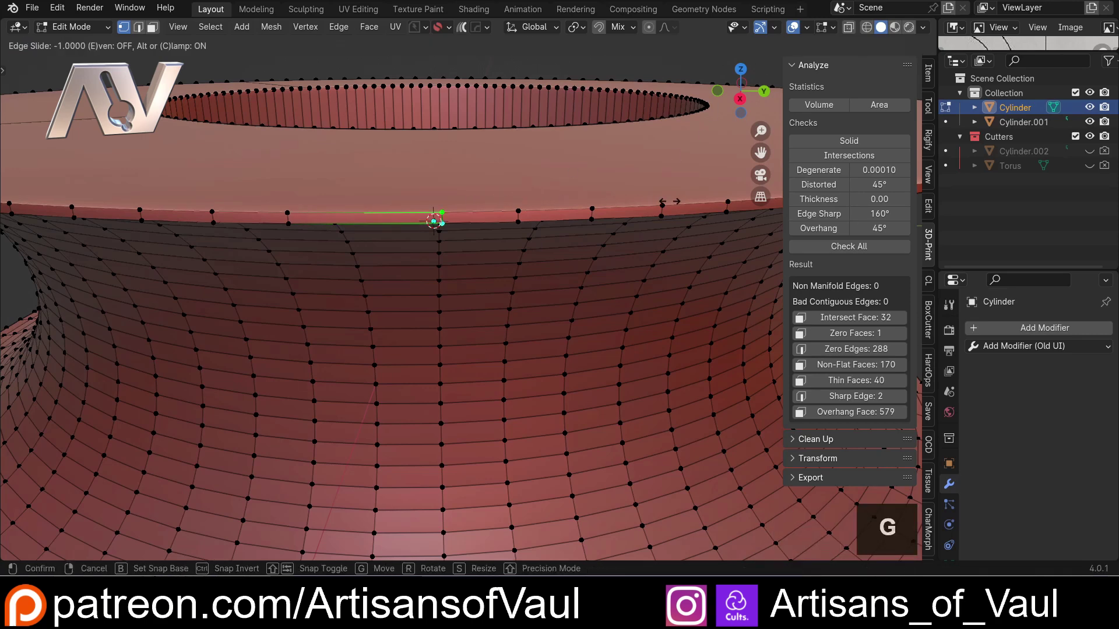
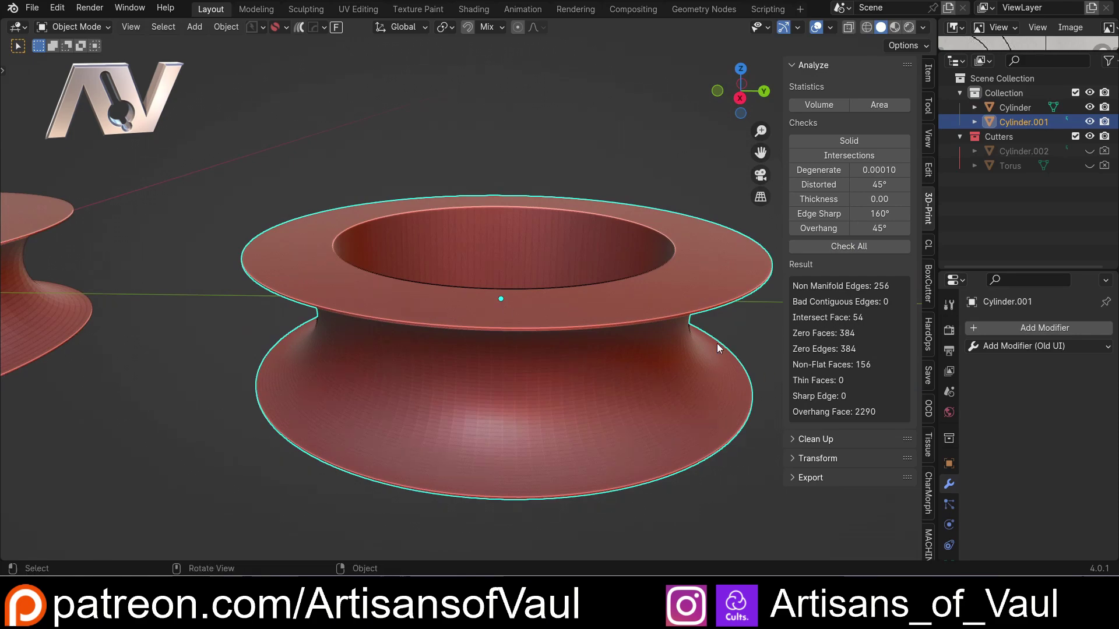
Step: Merge the second ring's vertices by distance, removing 384 duplicates, and return to Object Mode
middle_click(559, 376)
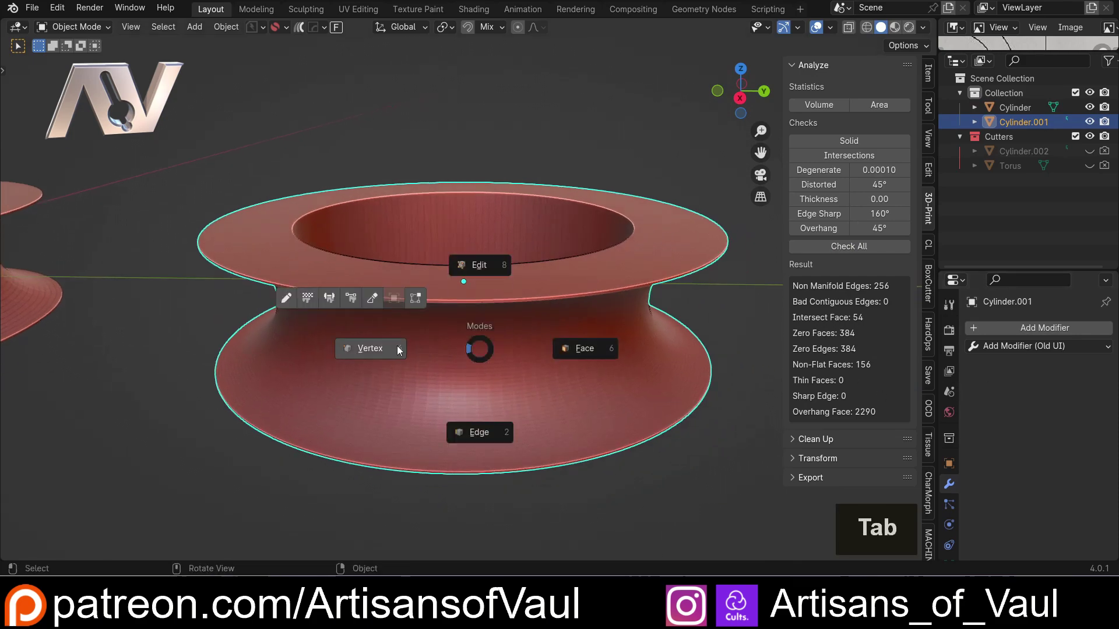
key("Tab")
left_click(835, 293)
scroll("up", 3)
scroll("down", 3)
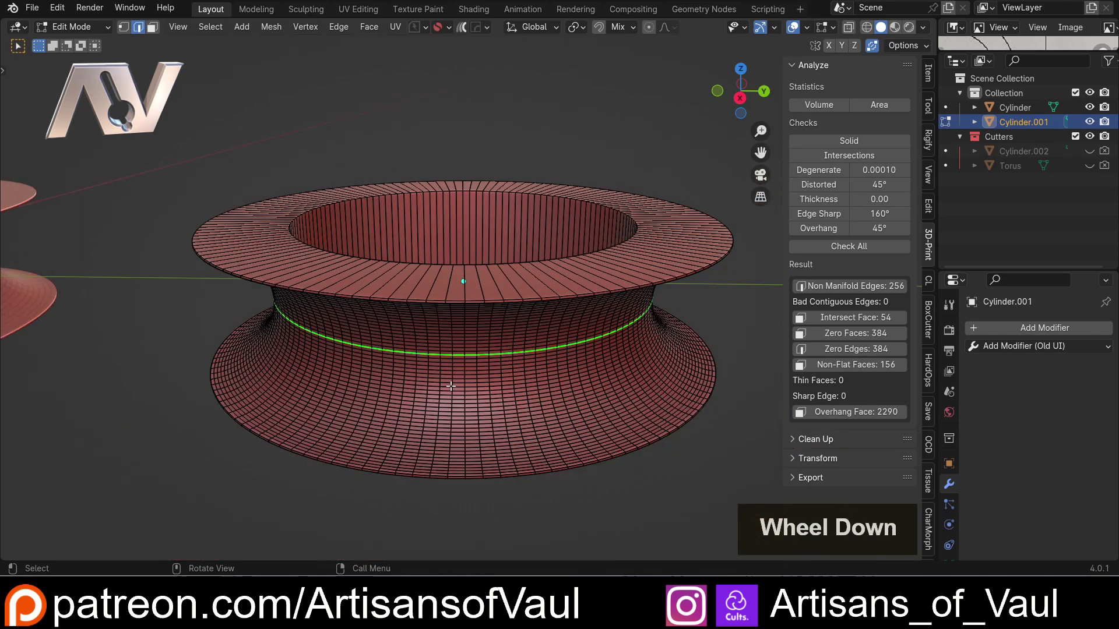
key("a")
key("m")
left_click(414, 445)
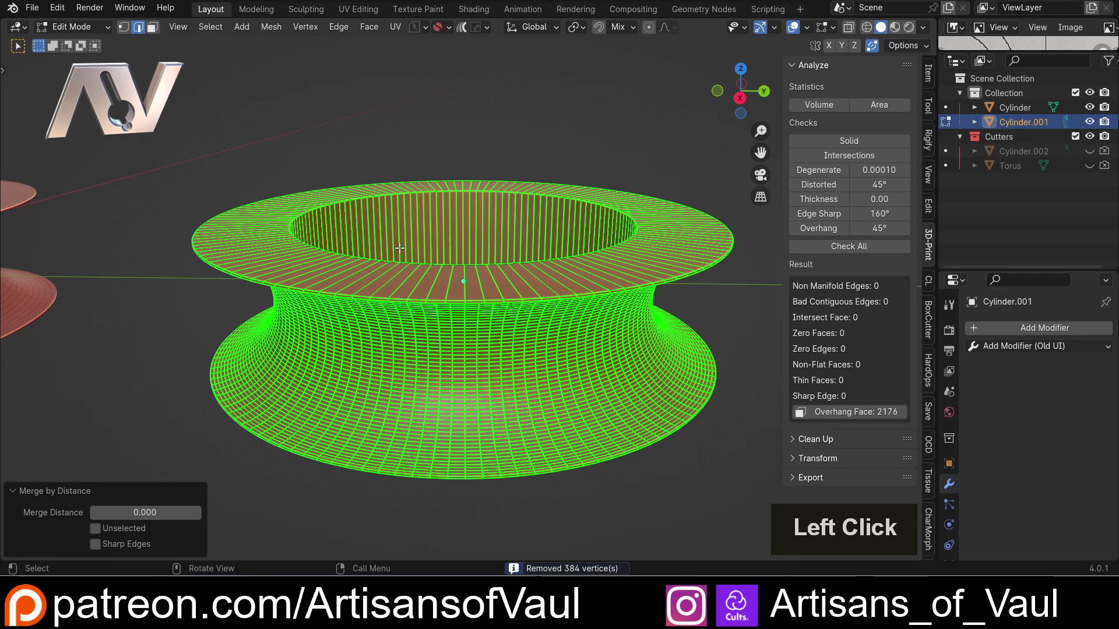
key("Tab")
Step: Orbit the view to compare both cleaned spool rings
scroll("down", 3)
middle_click(513, 284)
middle_click(275, 311)
scroll("up", 3)
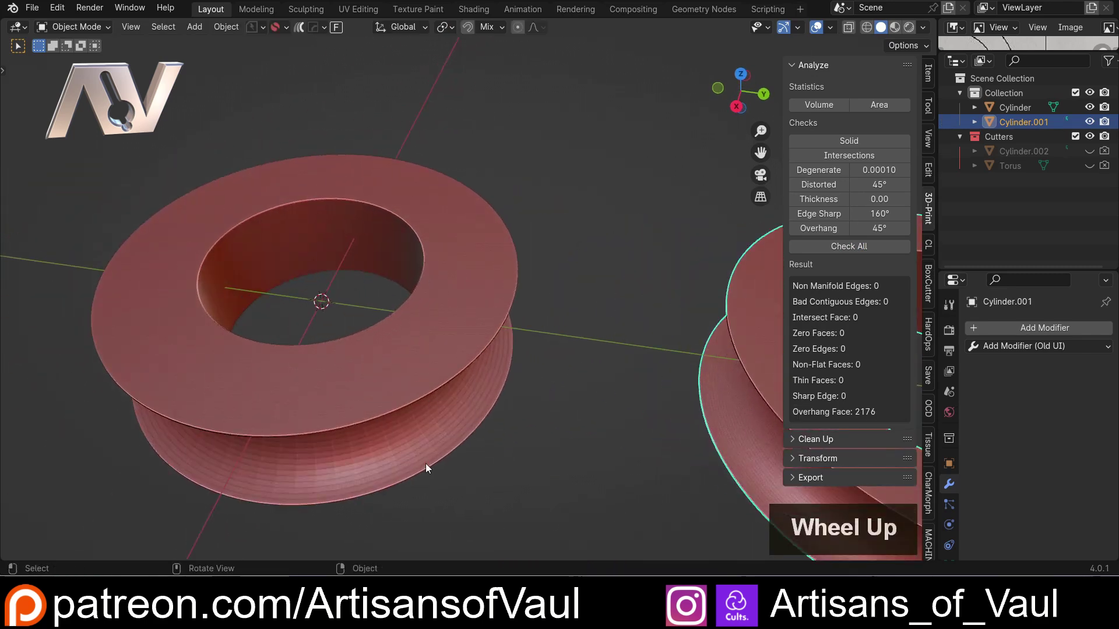
middle_click(437, 414)
middle_click(457, 410)
middle_click(492, 400)
middle_click(653, 376)
middle_click(523, 376)
scroll("down", 3)
middle_click(622, 401)
middle_click(325, 325)
scroll("down", 3)
middle_click(260, 251)
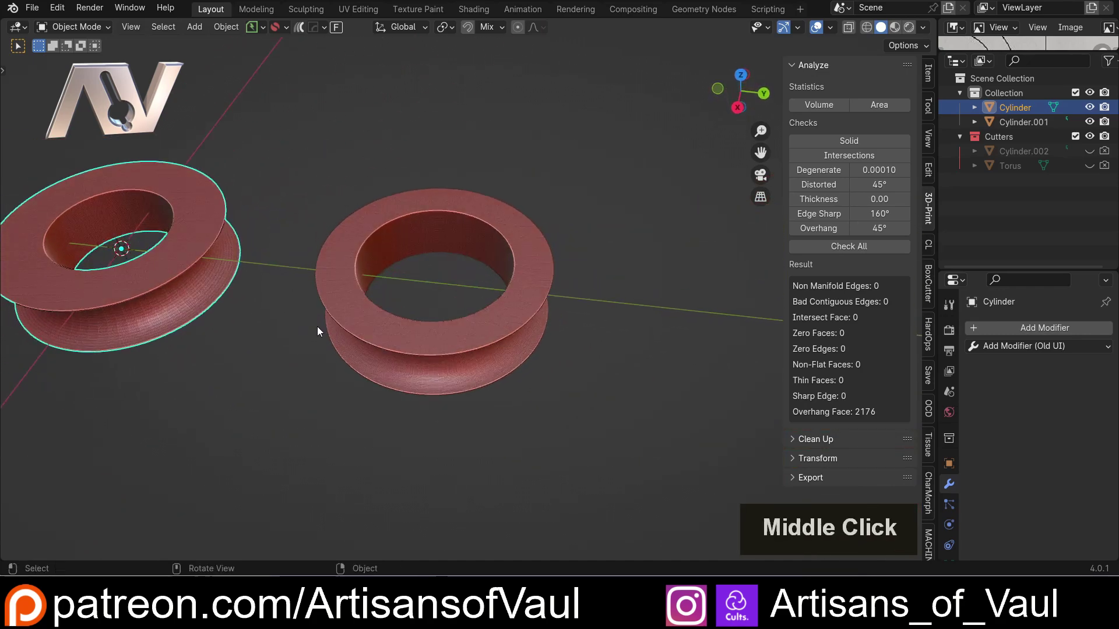
scroll("down", 3)
Step: Add a cube scaled to 1.862 beside the spool rings and view it from the top
middle_click(517, 325)
key("shift+a")
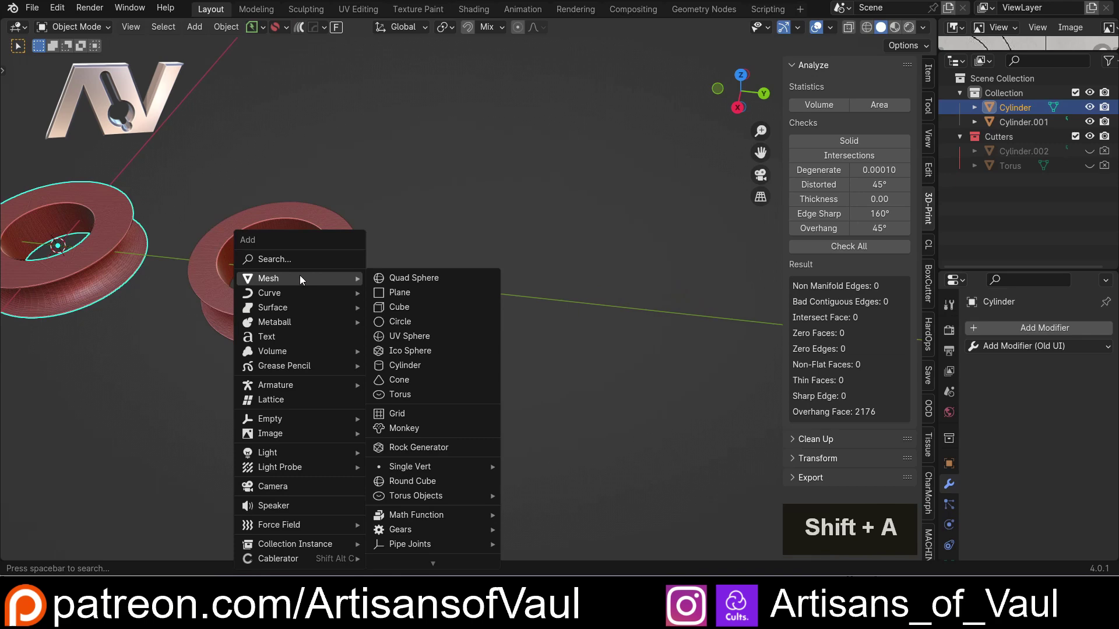
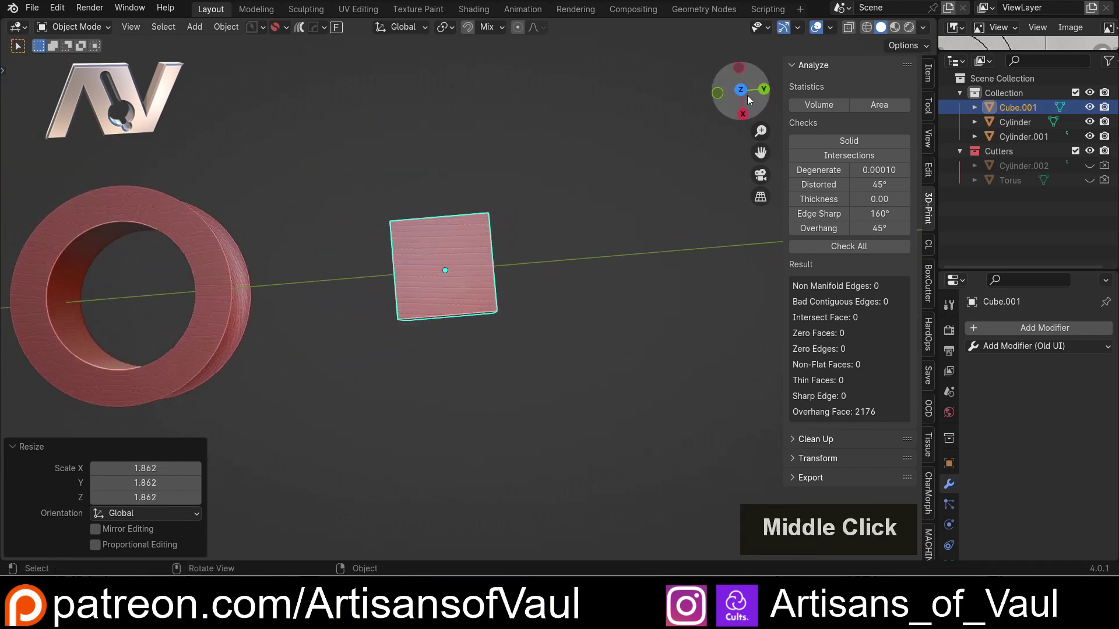
left_click(745, 94)
middle_click(580, 256)
middle_click(555, 203)
Step: Duplicate the cube and place the copy overlapping a corner as a cutter
key("shift+d")
key("y")
left_click(518, 446)
middle_click(405, 309)
left_click(483, 238)
middle_click(484, 247)
middle_click(466, 308)
middle_click(462, 347)
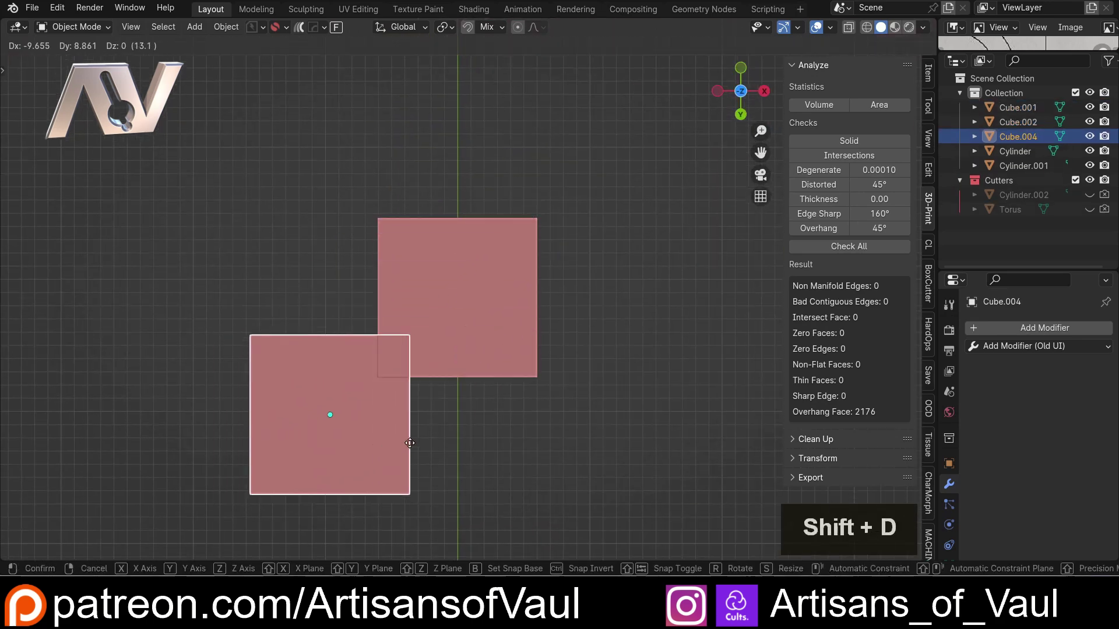
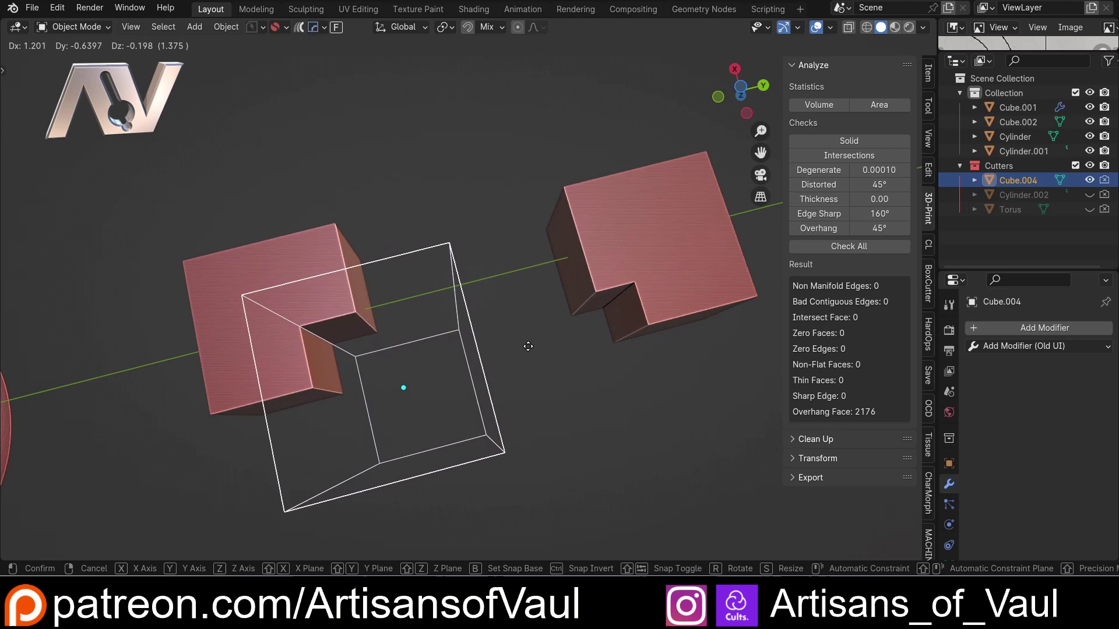
Step: Place the cutter and move Cube.002's vertices in Edit Mode into an L-shaped notch
left_click(535, 354)
double_click(706, 282)
middle_click(580, 288)
middle_click(521, 288)
middle_click(457, 290)
scroll("up", 3)
key("Tab")
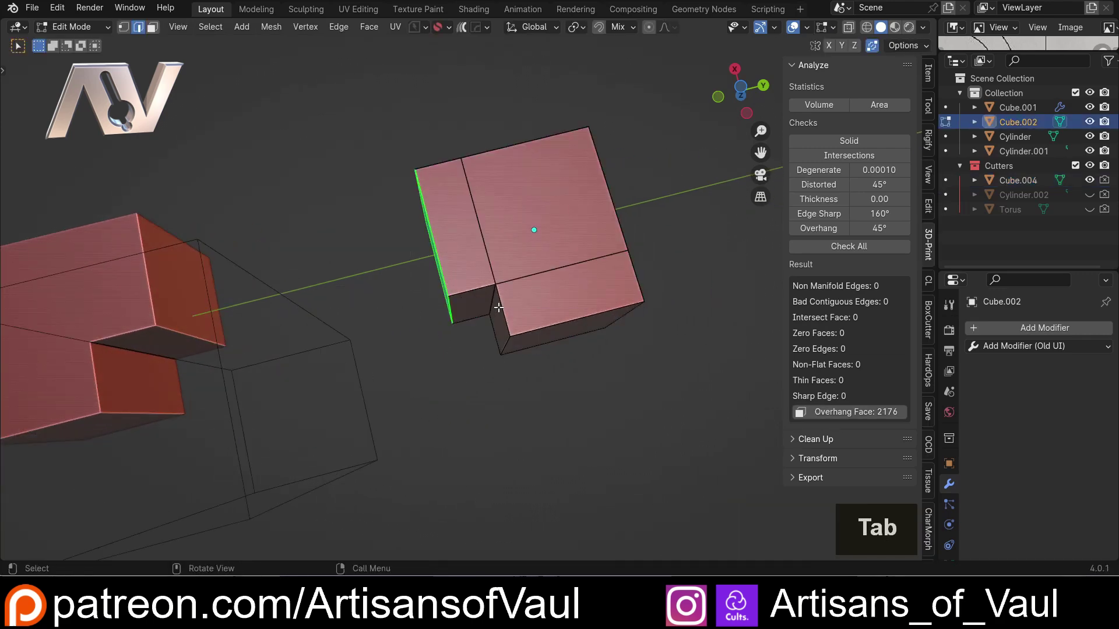
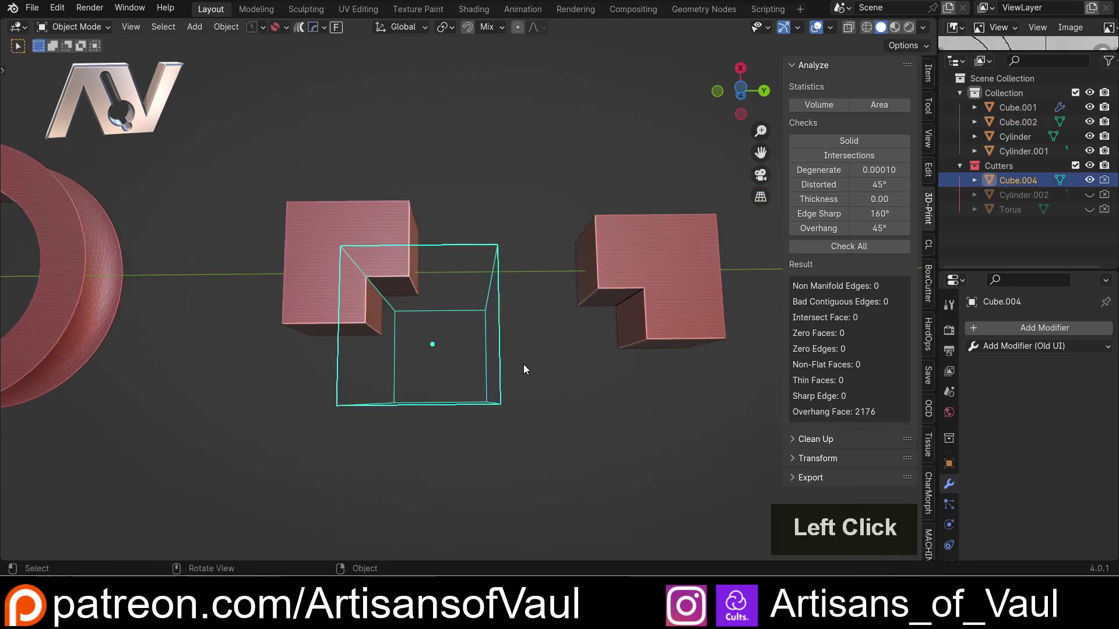
Step: Select Cube.001, apply its boolean cut and hide the cutter cube
key("h")
left_click(365, 269)
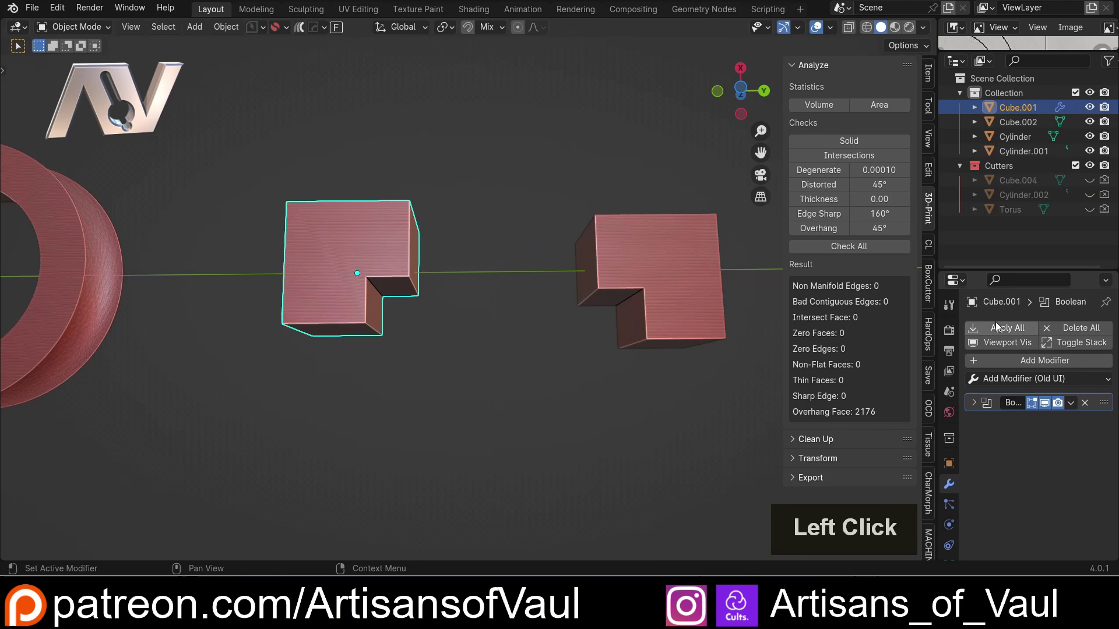
middle_click(627, 304)
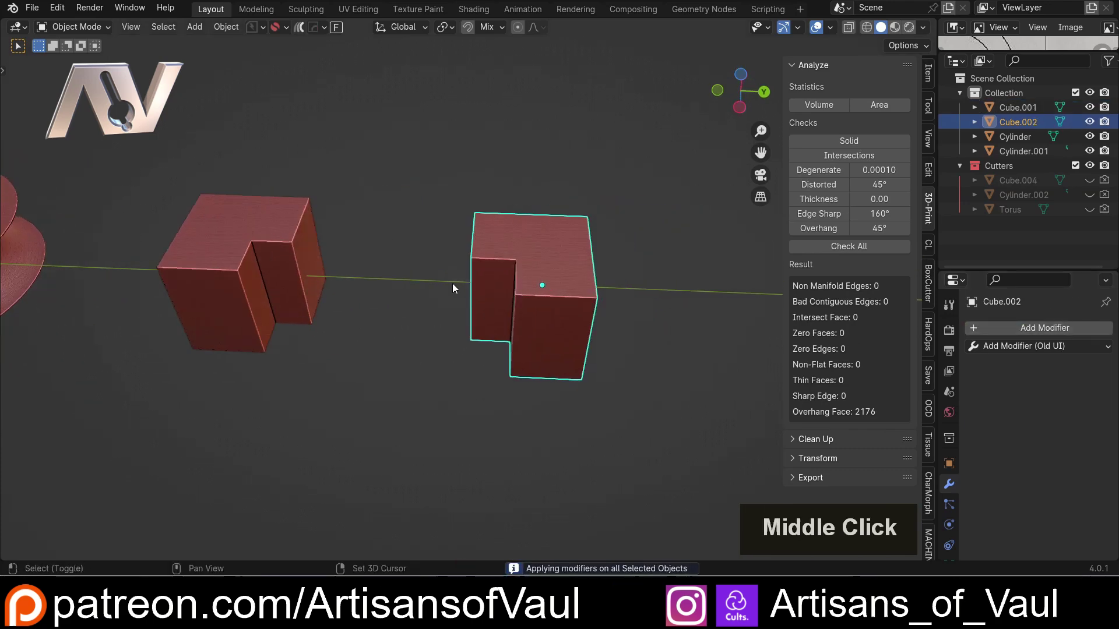
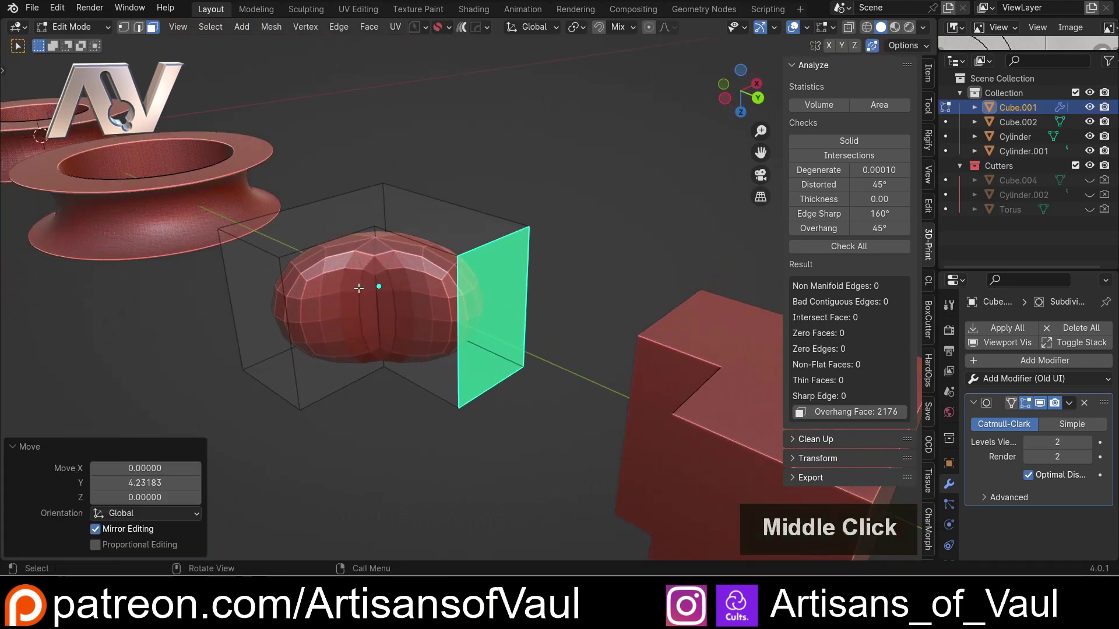
Step: Add a loop cut around Cube.001's top and slide it close to the top edge
middle_click(344, 296)
middle_click(366, 317)
key("ctrl+r")
left_click(431, 350)
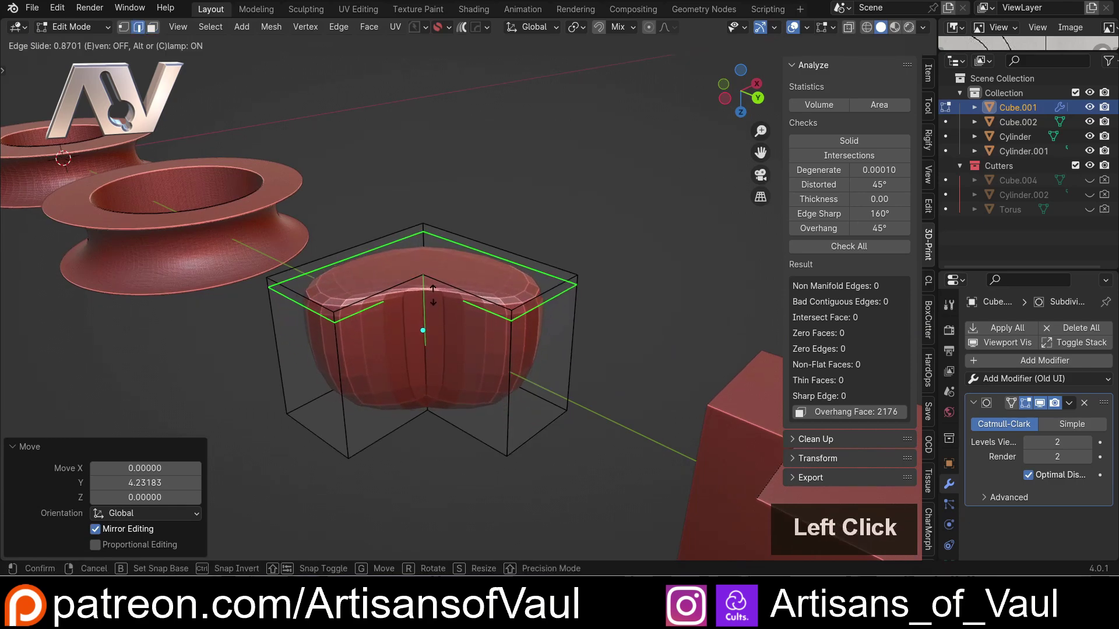
left_click(434, 286)
Step: Orbit the view to inspect the resulting bean shape from above
scroll("up", 3)
middle_click(398, 314)
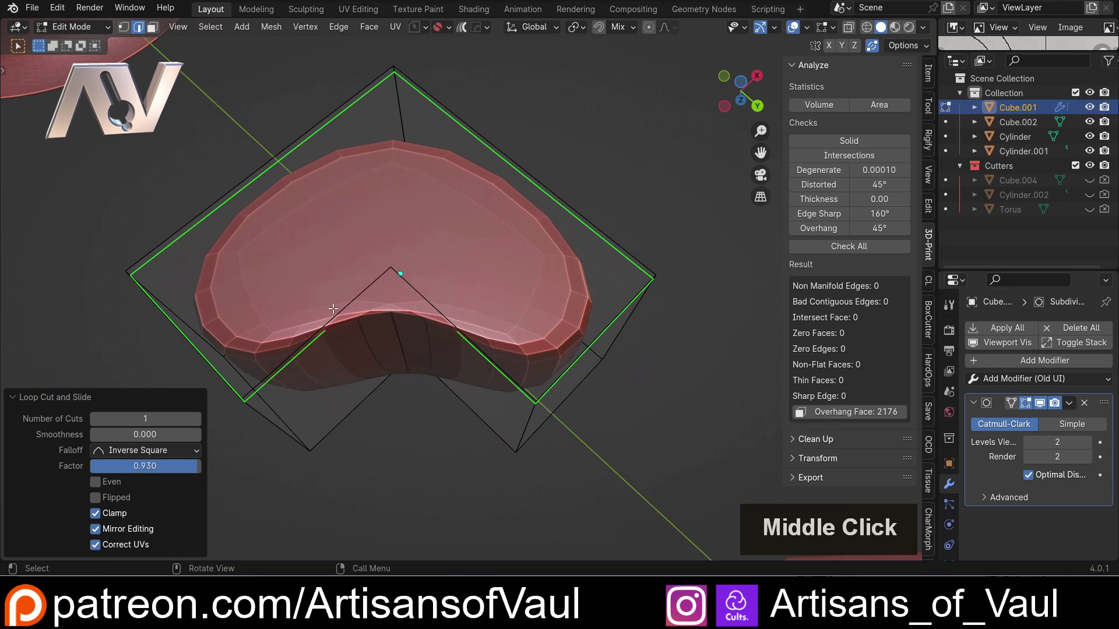
middle_click(302, 298)
middle_click(322, 299)
middle_click(388, 313)
middle_click(390, 303)
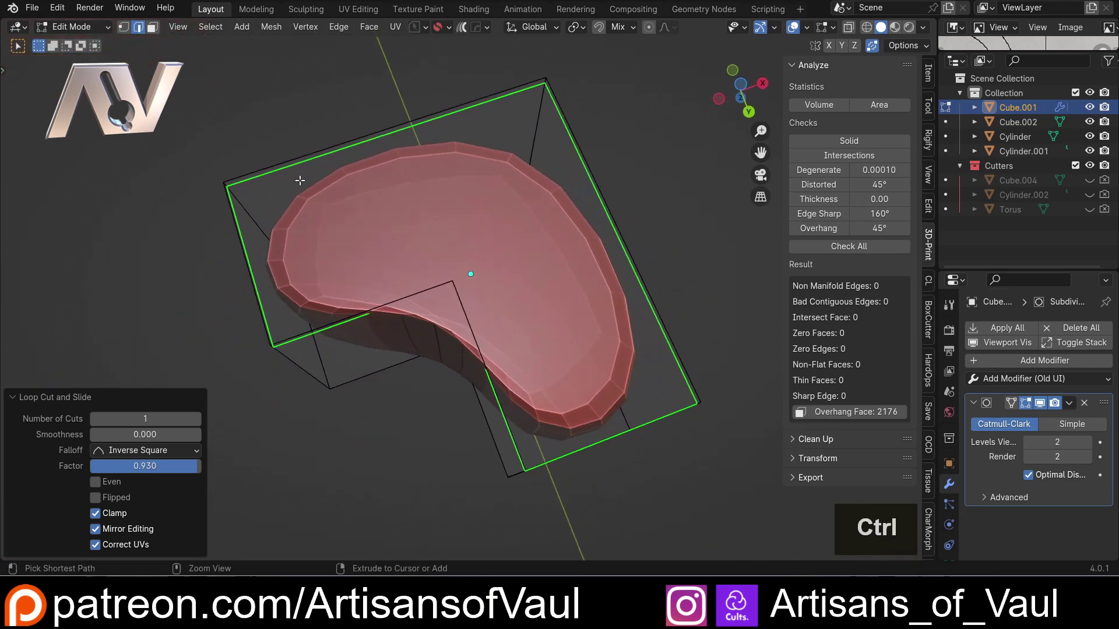
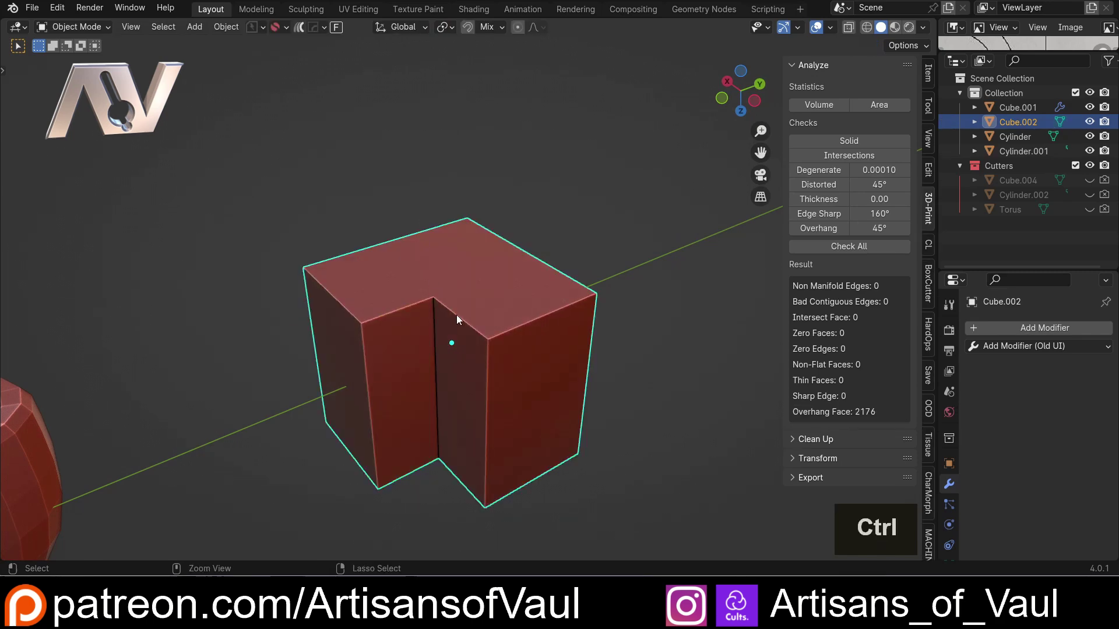
Step: Give Cube.002 a level-2 subdivision and add loop cuts near the top edge and inner corner
key("ctrl+2")
key("Tab")
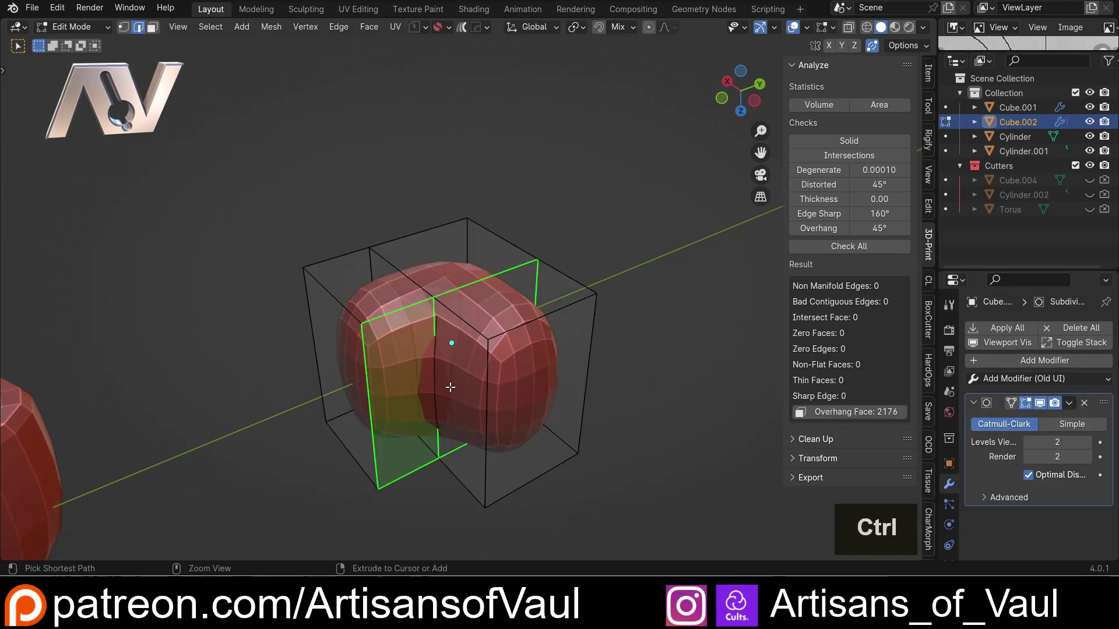
key("ctrl+r")
left_click(472, 380)
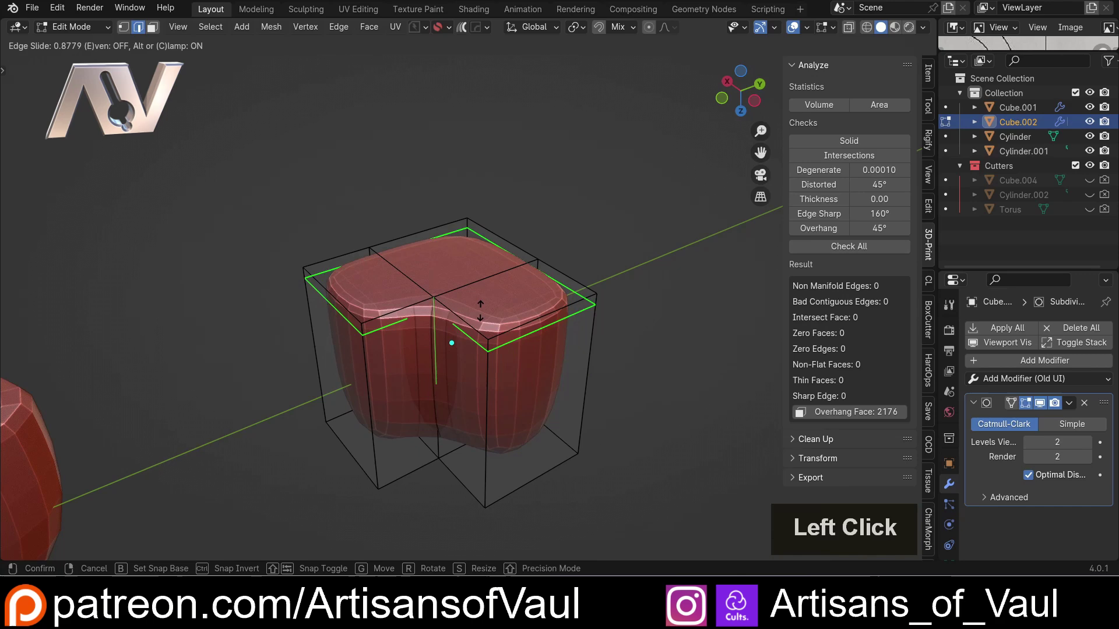
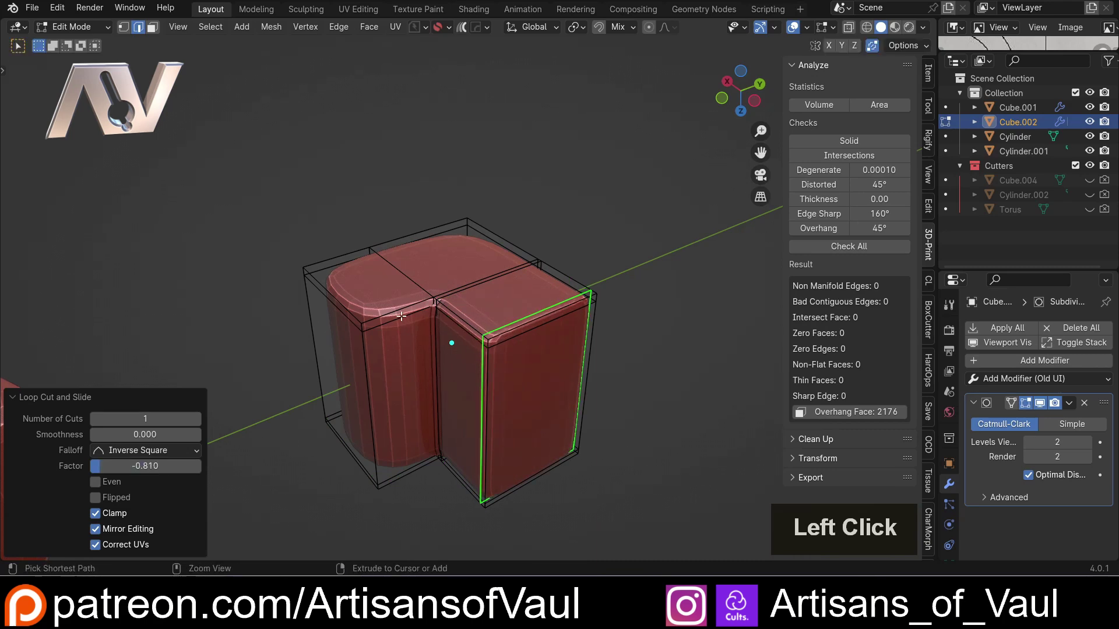
key("ctrl+r")
left_click(402, 310)
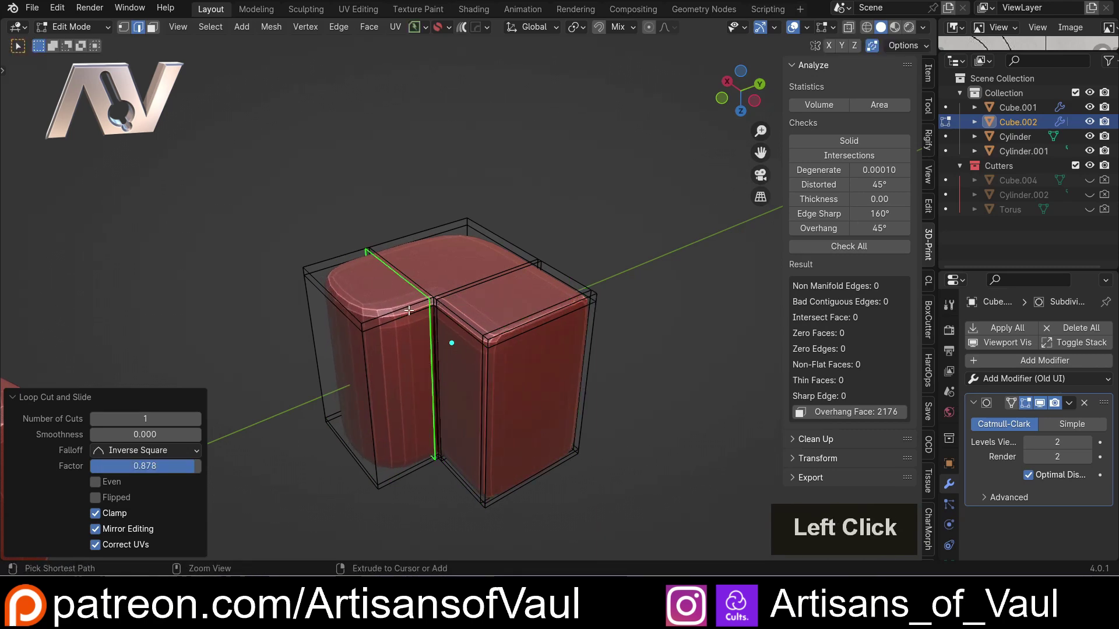
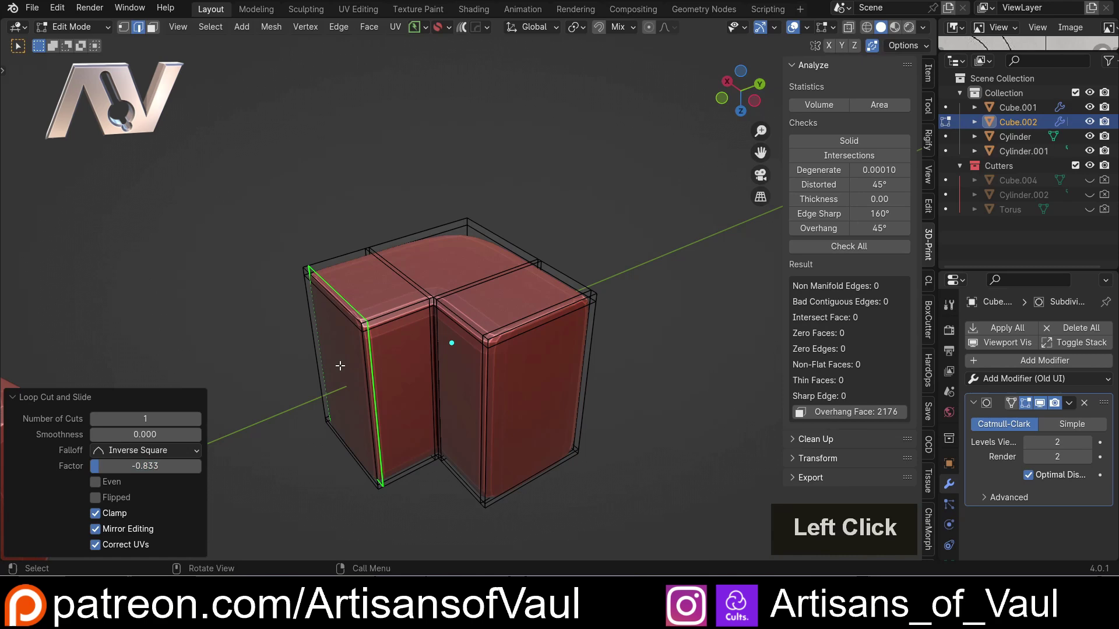
Step: Leave Edit Mode and orbit to compare the crisp L-block with the bean shape
middle_click(348, 357)
middle_click(337, 328)
middle_click(417, 366)
key("Tab")
scroll("down", 3)
middle_click(357, 316)
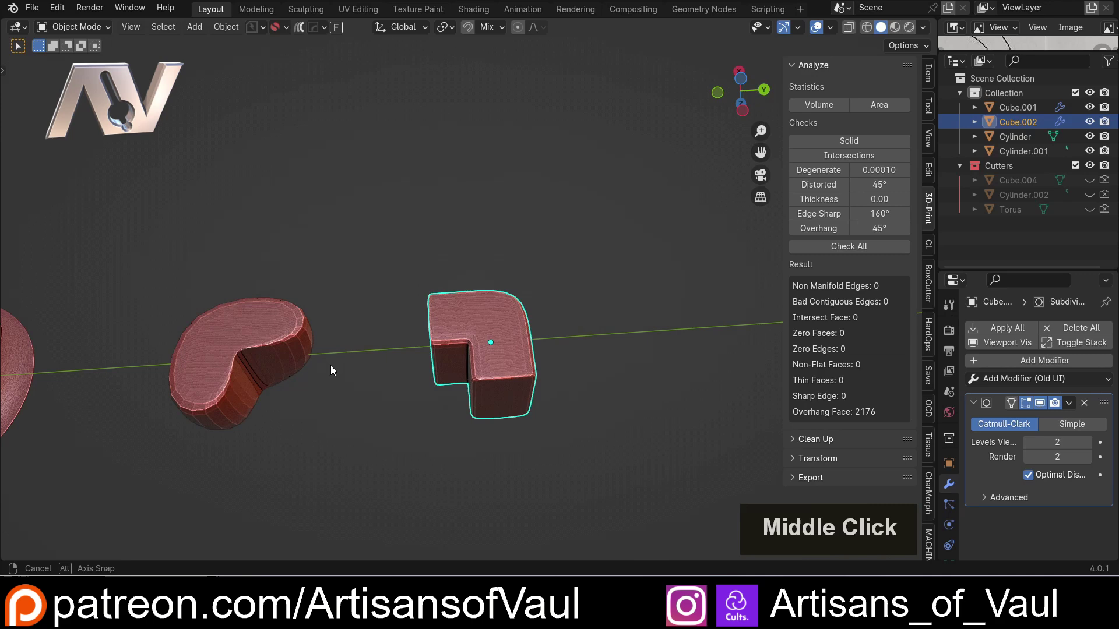